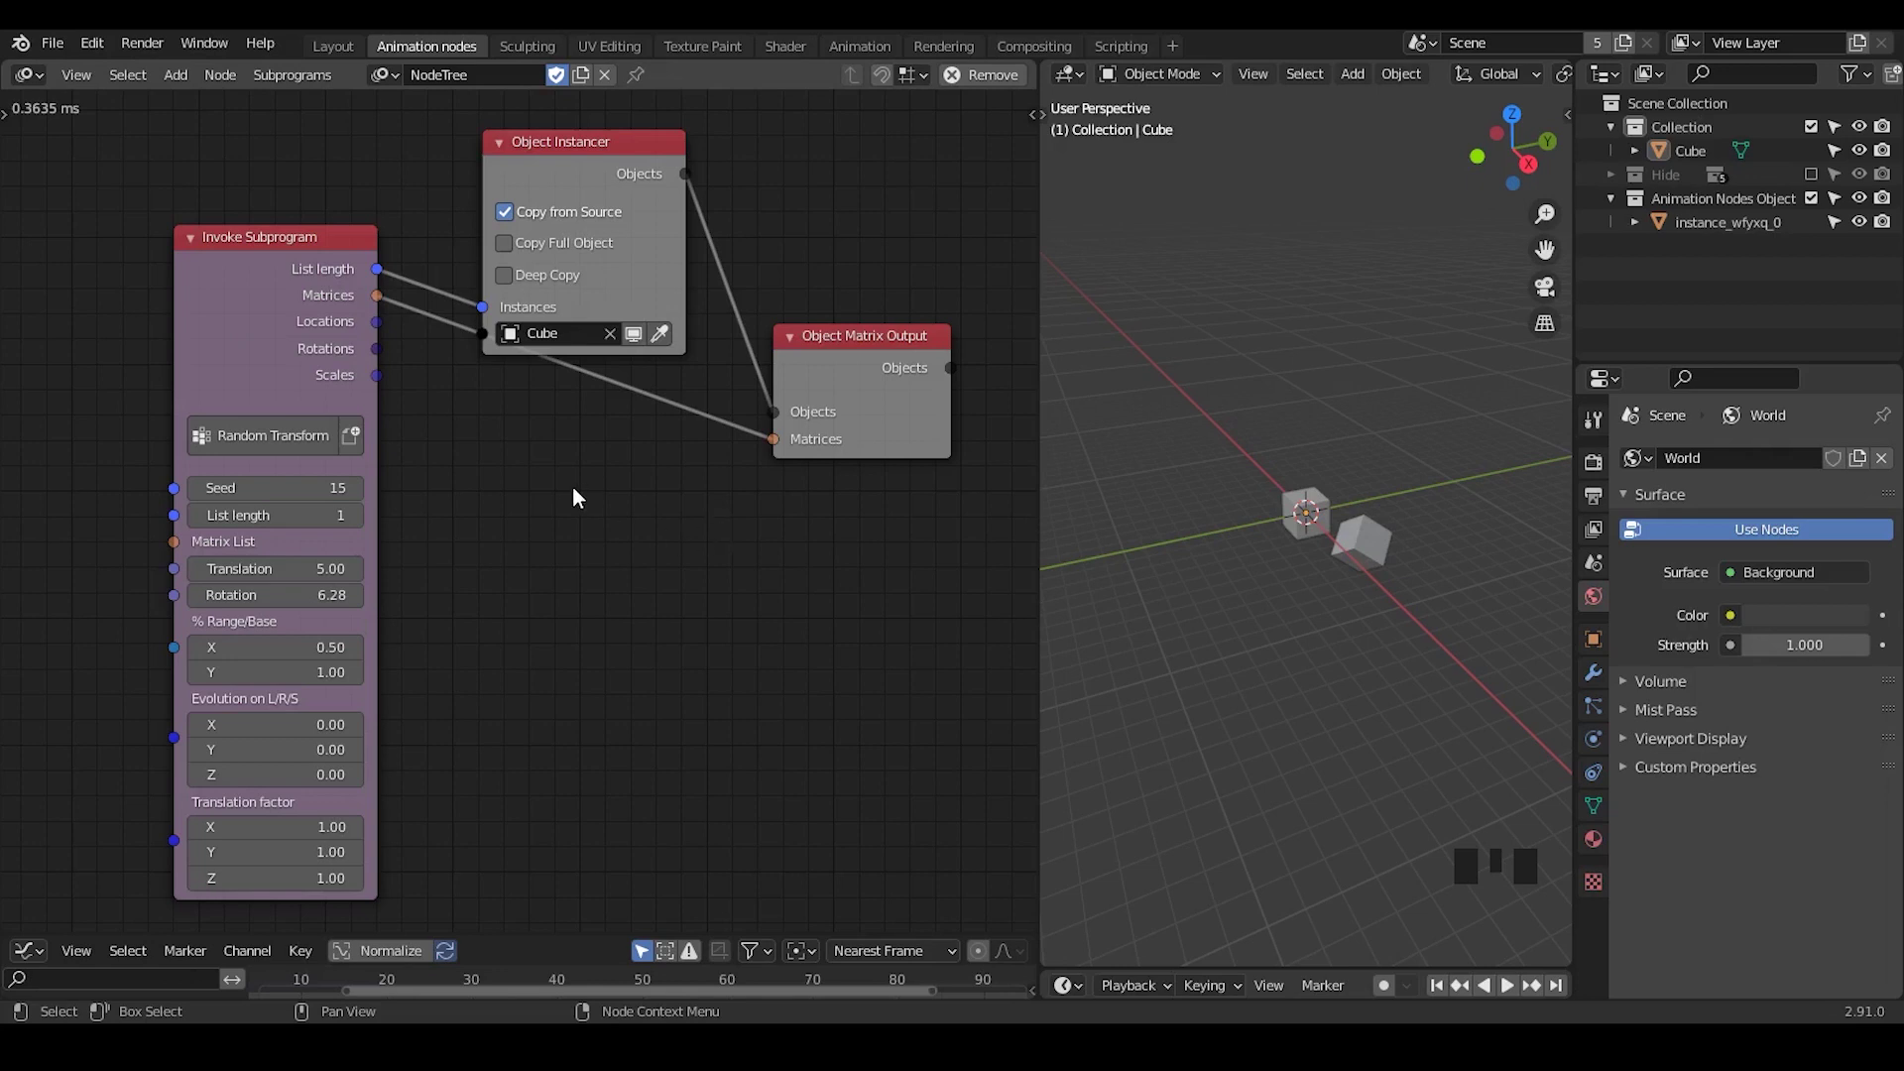
# Feed List length into the Object Instancer Instances input and set it to 28 cubes
pyautogui.moveTo(434, 401); pyautogui.dragTo(275, 283)
pyautogui.click(274, 283)
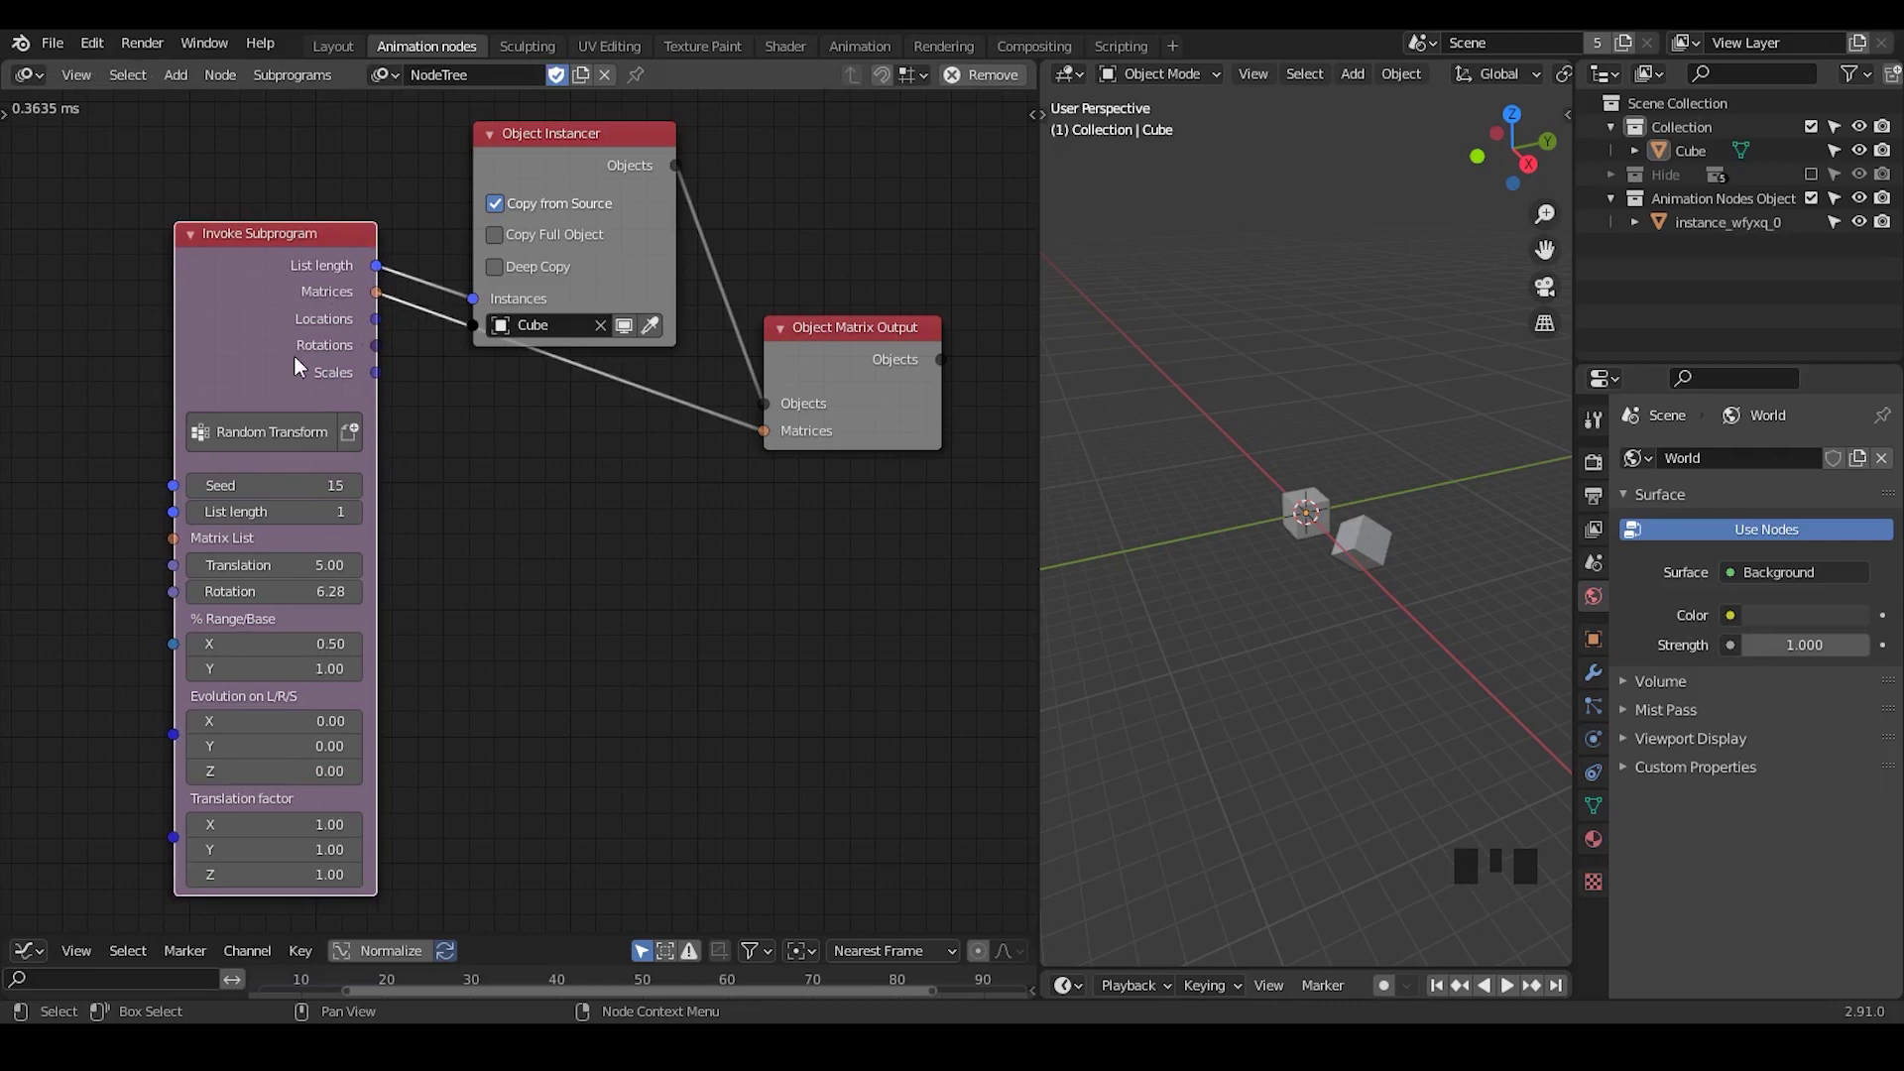
pyautogui.click(564, 173)
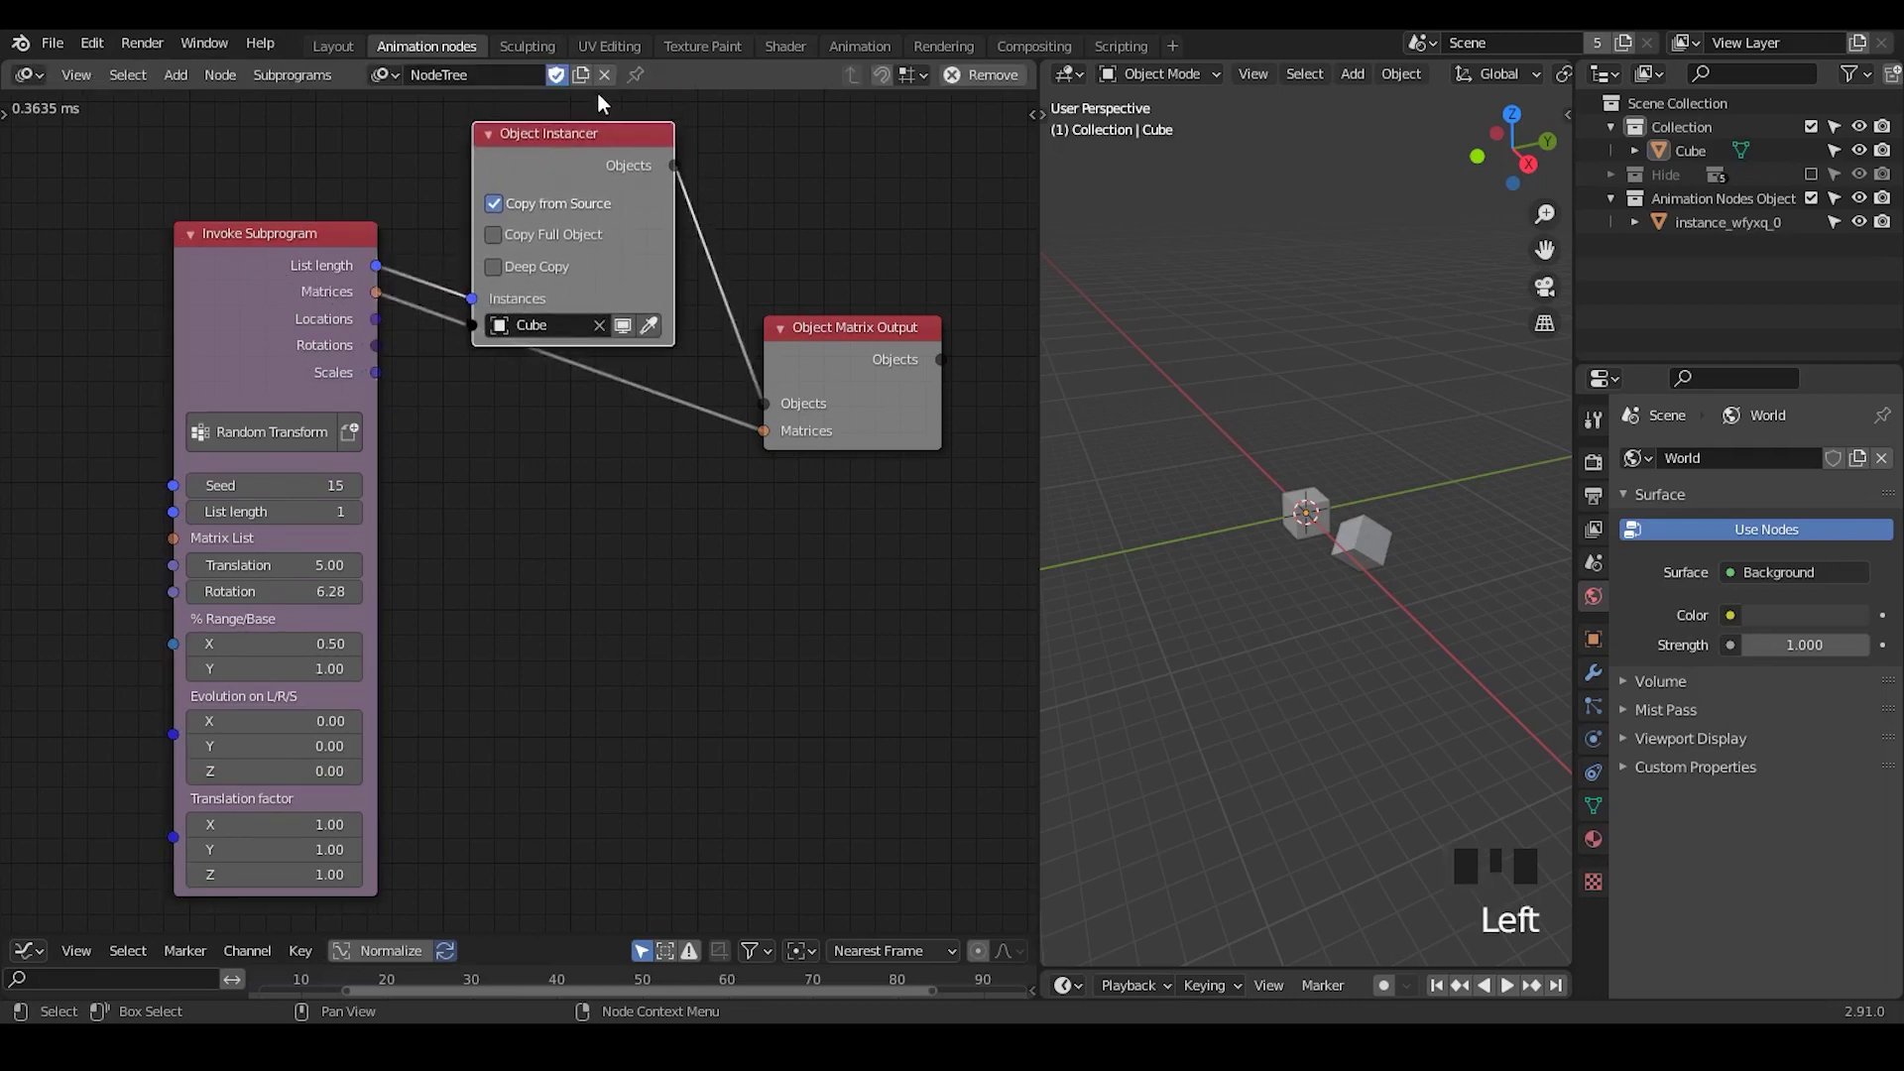
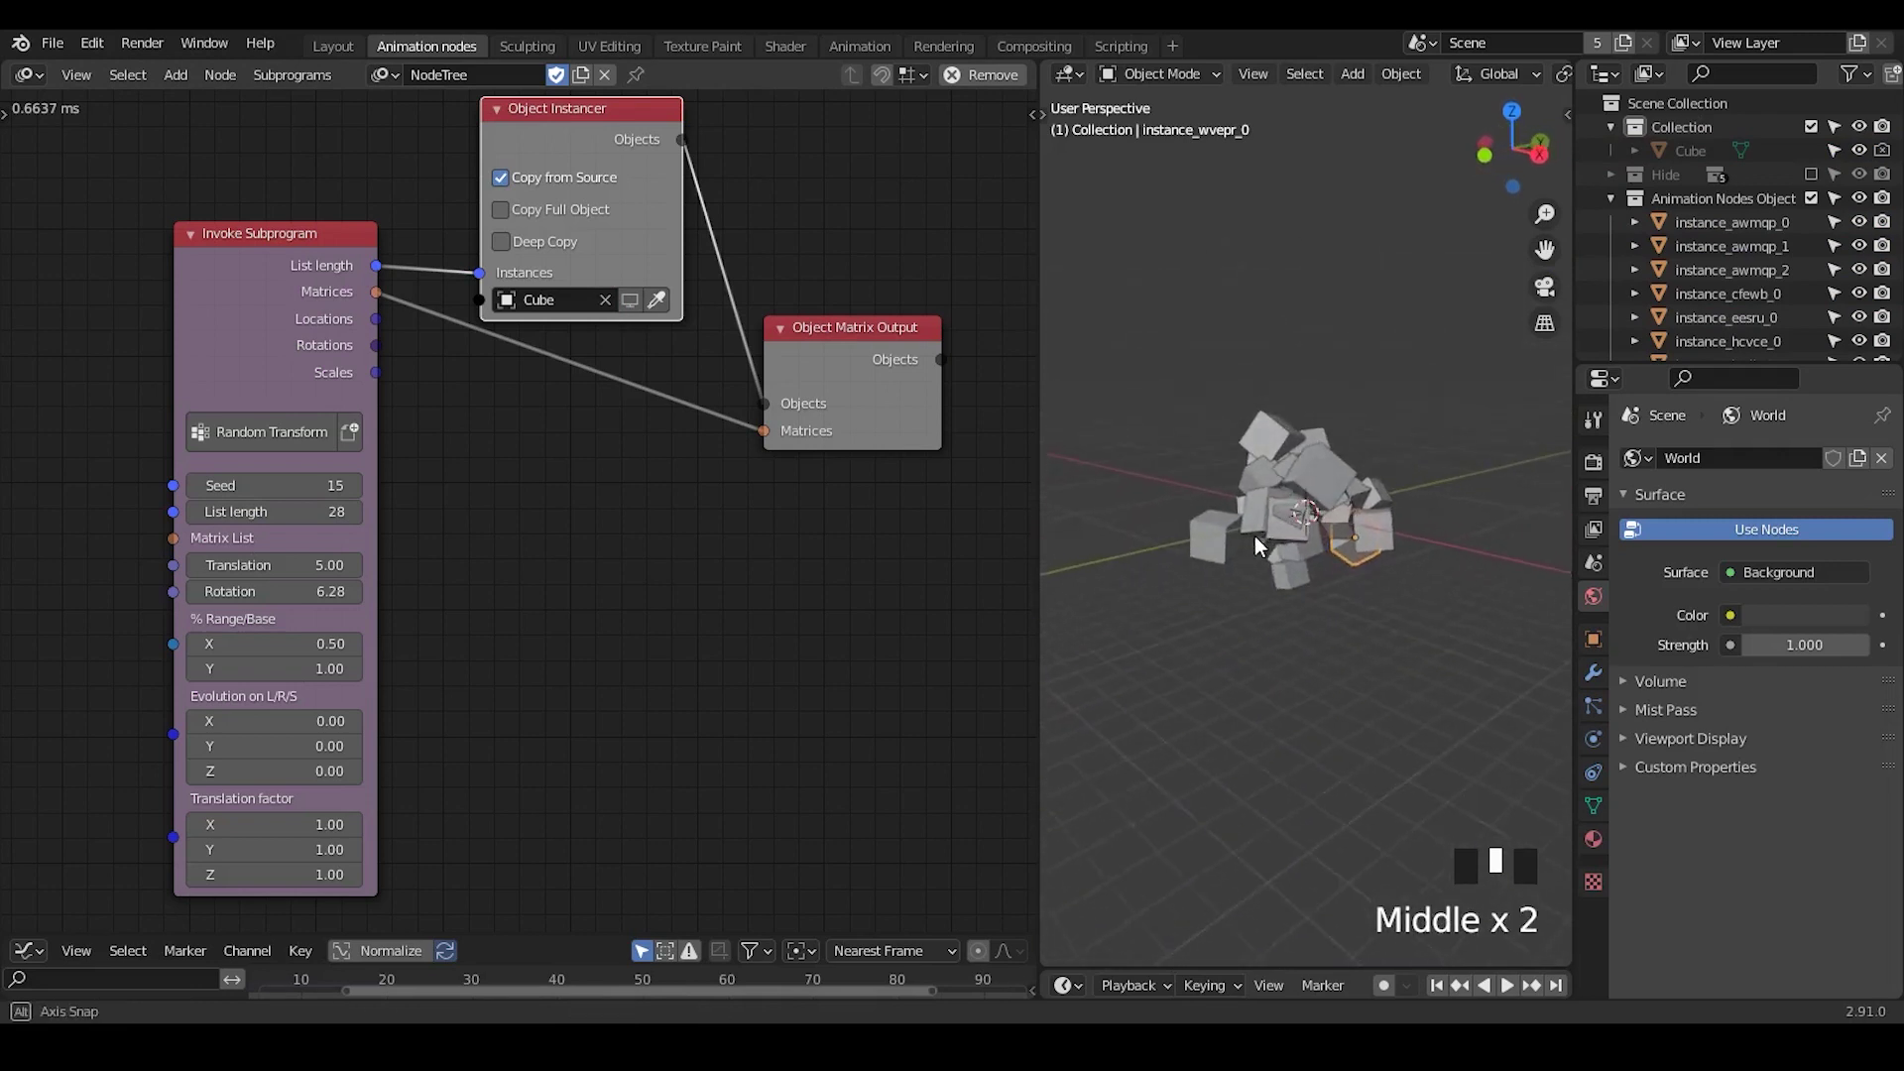
# Step the Random Transform seed up from 15 to 36 for a new cube arrangement
pyautogui.click(1274, 470)
pyautogui.click(1324, 537)
pyautogui.click(1338, 477)
pyautogui.click(1382, 540)
pyautogui.click(1264, 552)
pyautogui.click(1214, 565)
pyautogui.click(1310, 565)
pyautogui.moveTo(1307, 627); pyautogui.dragTo(1262, 441)
pyautogui.click(1261, 441)
pyautogui.click(1244, 476)
pyautogui.click(1283, 493)
pyautogui.moveTo(1380, 576); pyautogui.dragTo(1322, 482)
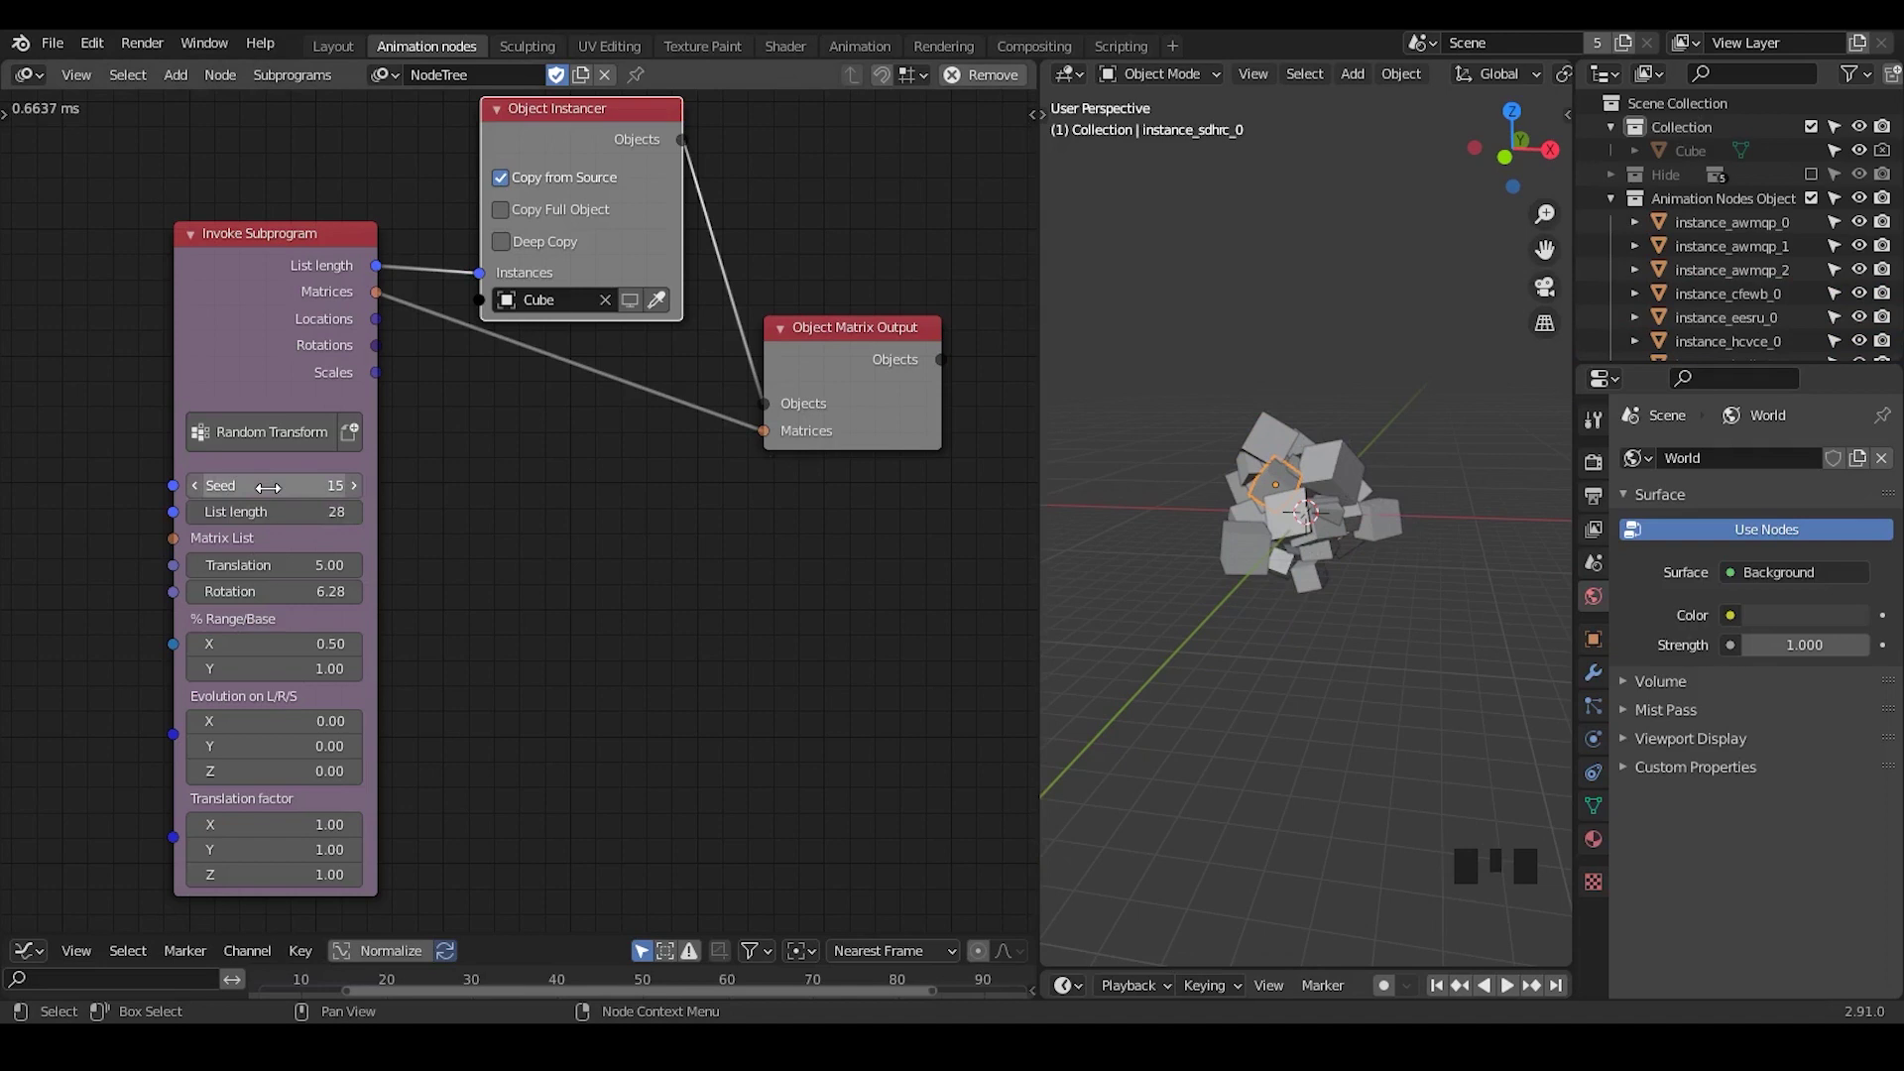
# Orbit the viewport to inspect the reshuffled cluster of 28 cubes
pyautogui.moveTo(363, 490); pyautogui.dragTo(1374, 529)
pyautogui.moveTo(1374, 529); pyautogui.dragTo(1359, 395)
pyautogui.click(1358, 395)
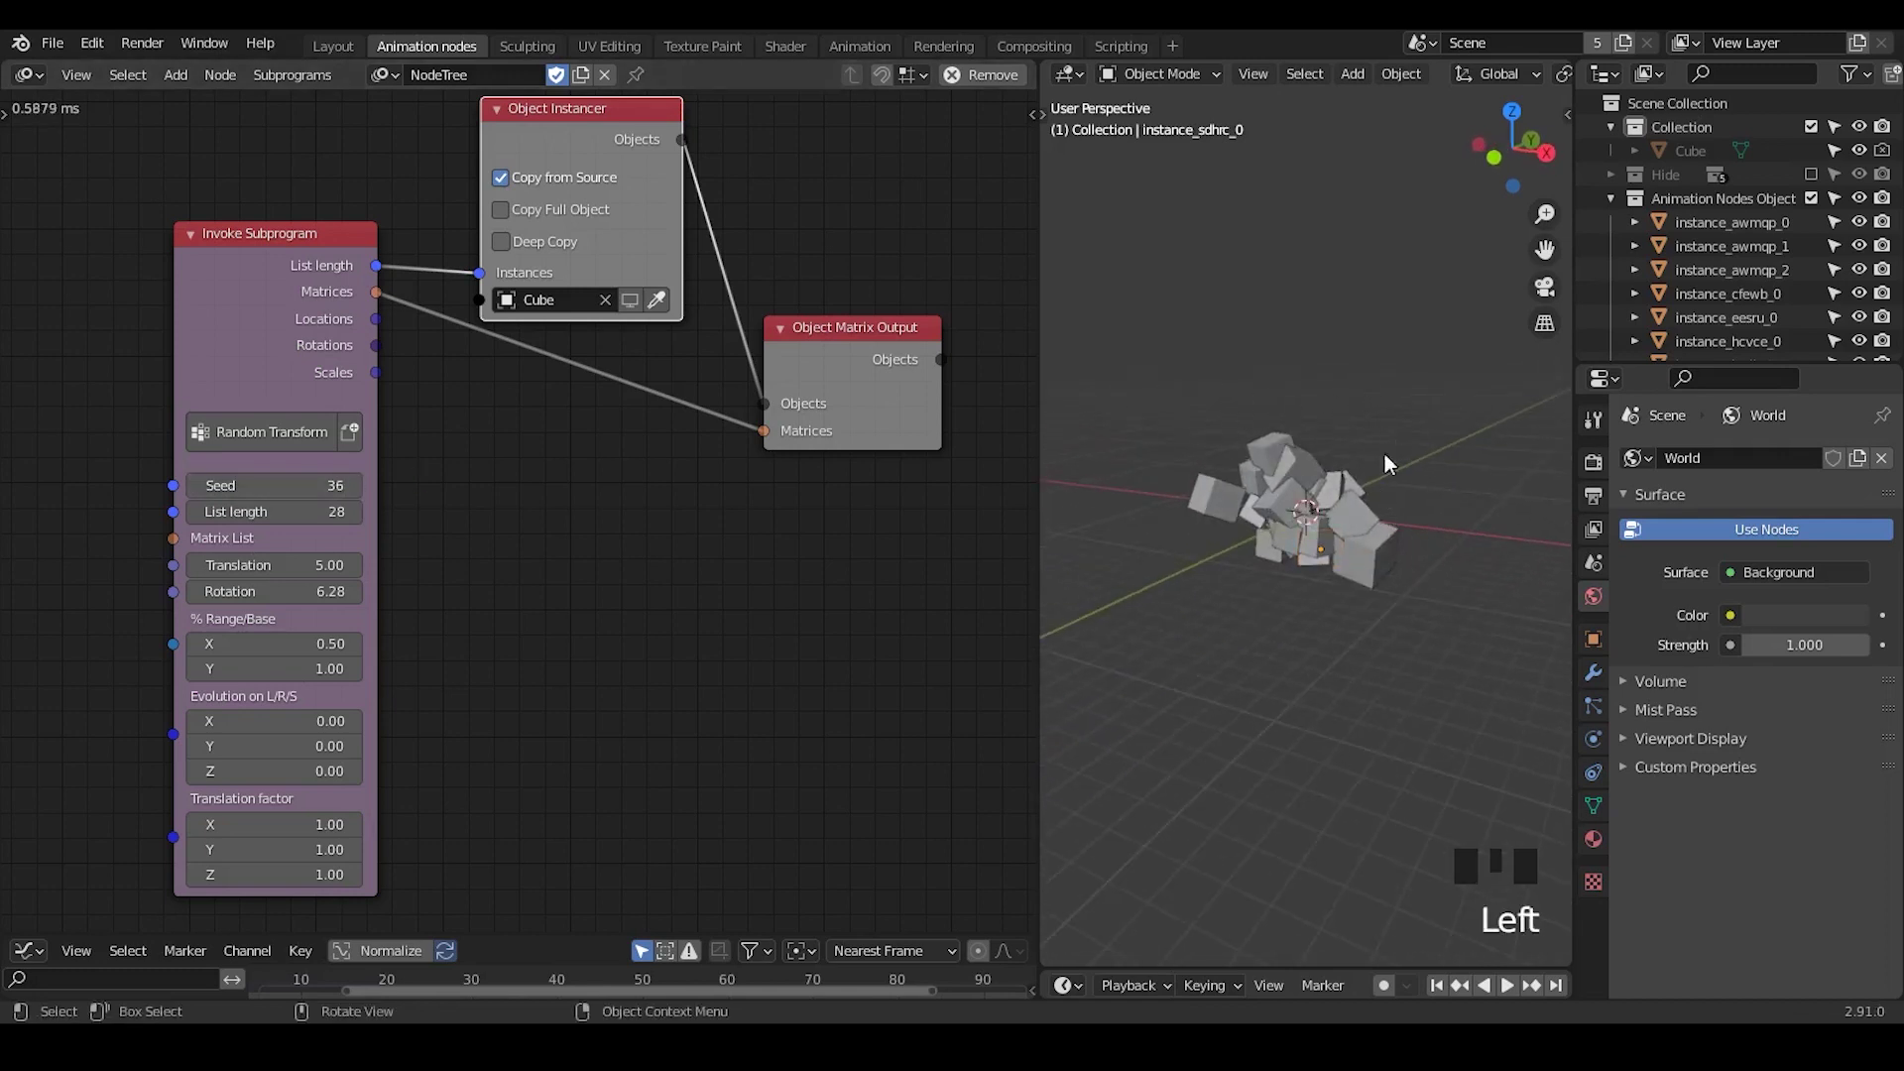
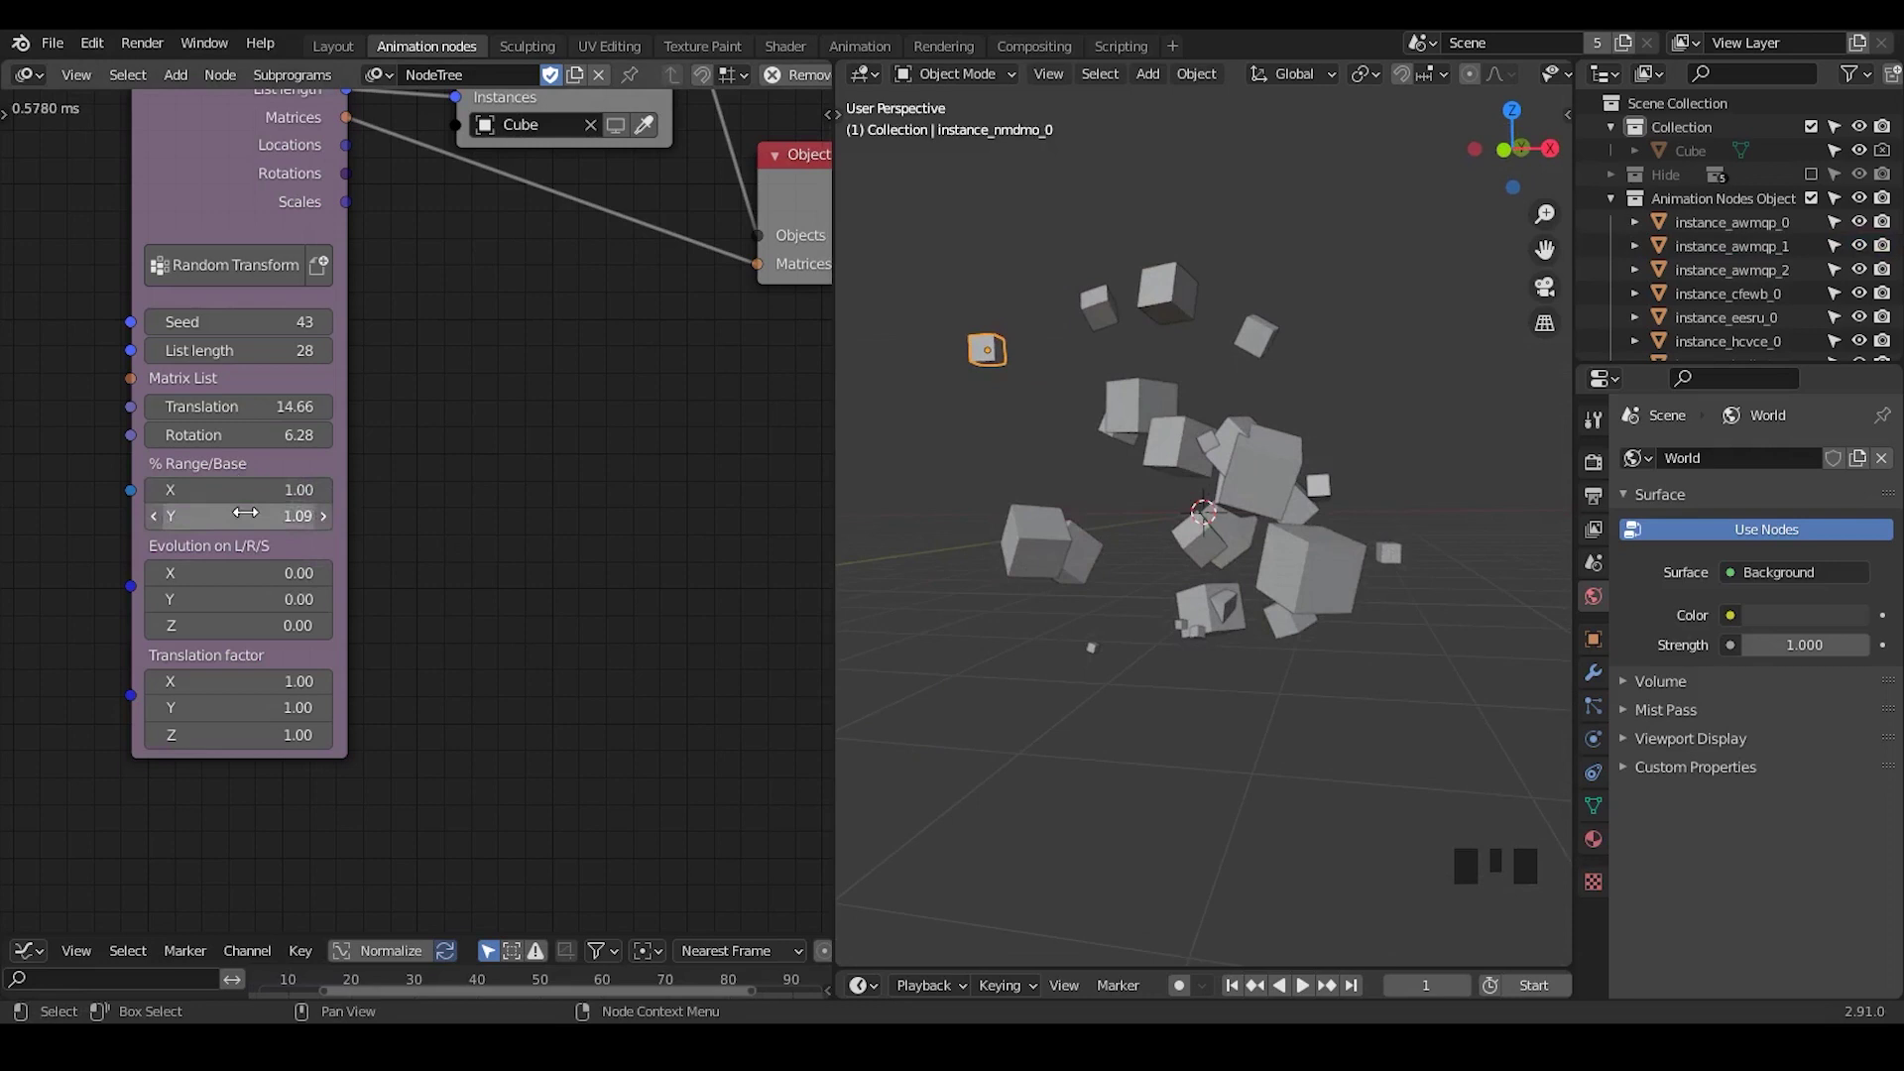
# Adjust the % Range/Base values to X 0.50 and Y 1.09 on the subprogram node
pyautogui.click(1154, 442)
pyautogui.click(1112, 410)
pyautogui.click(994, 363)
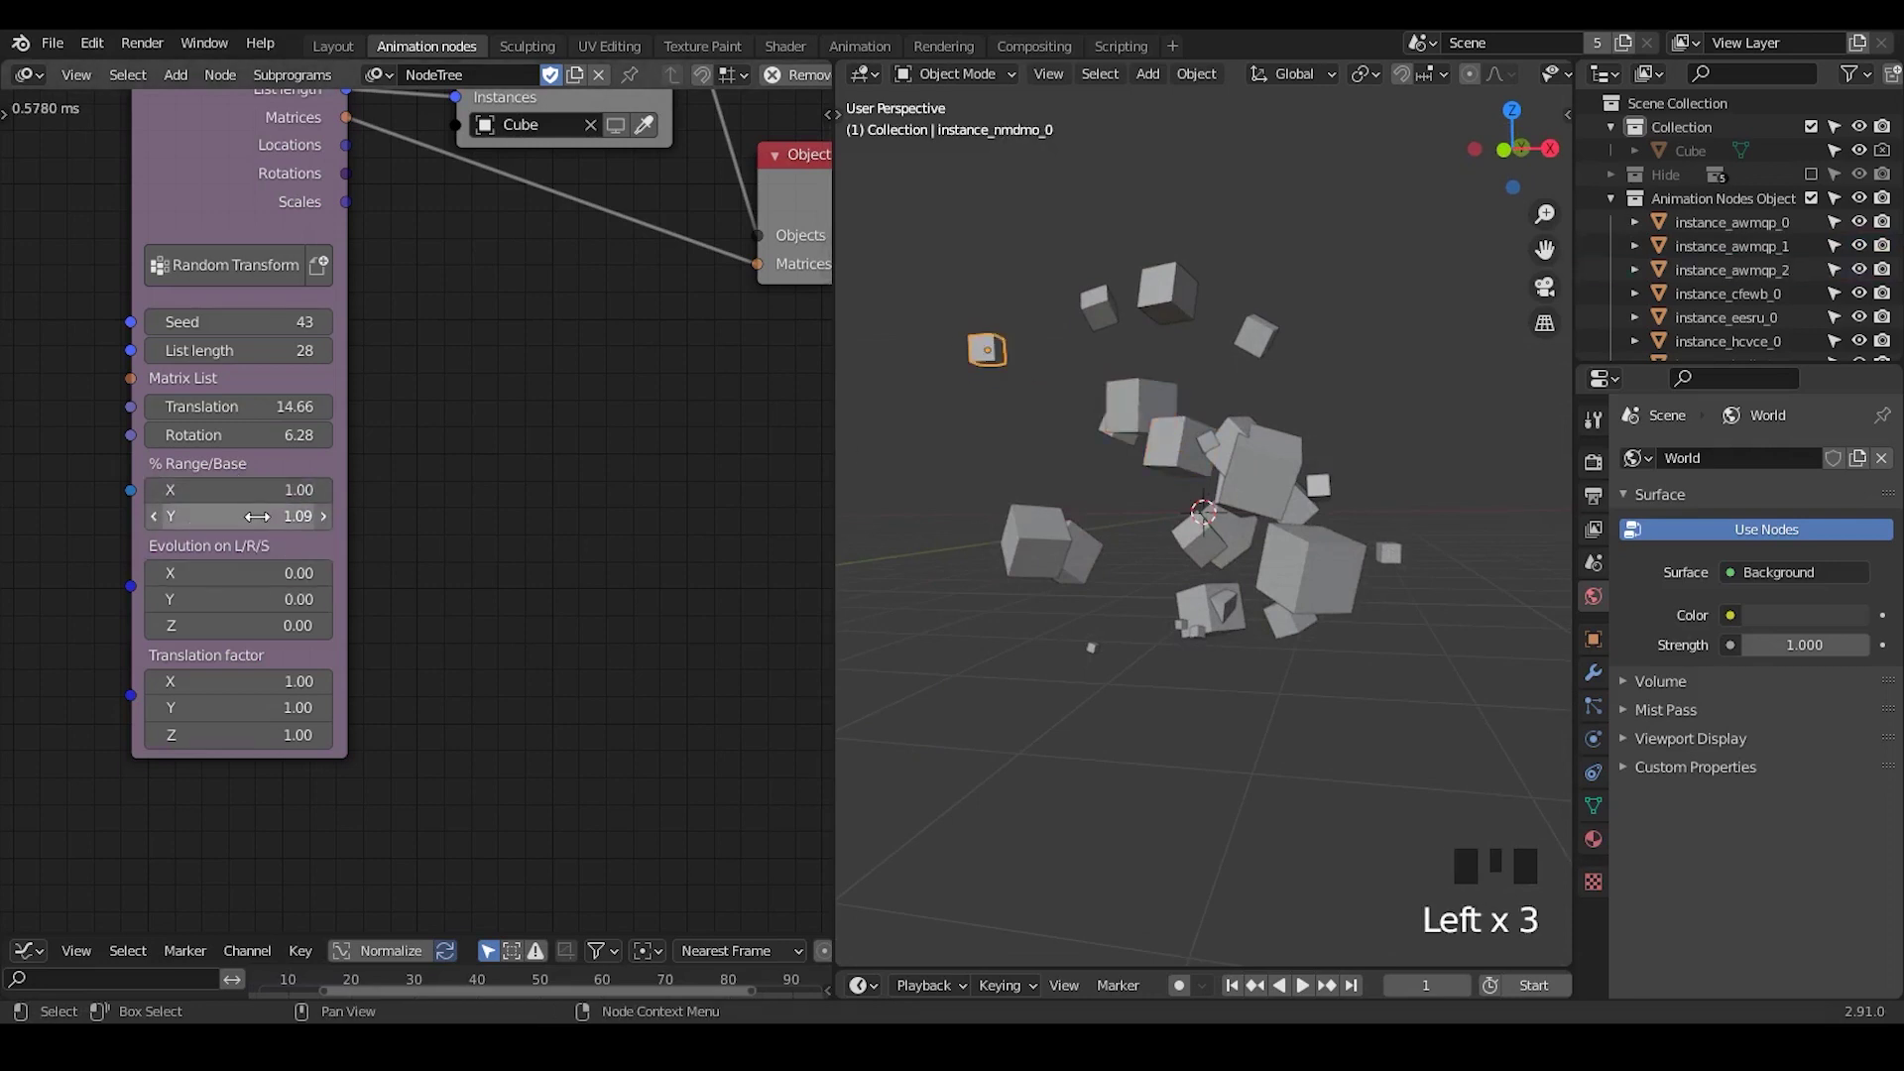
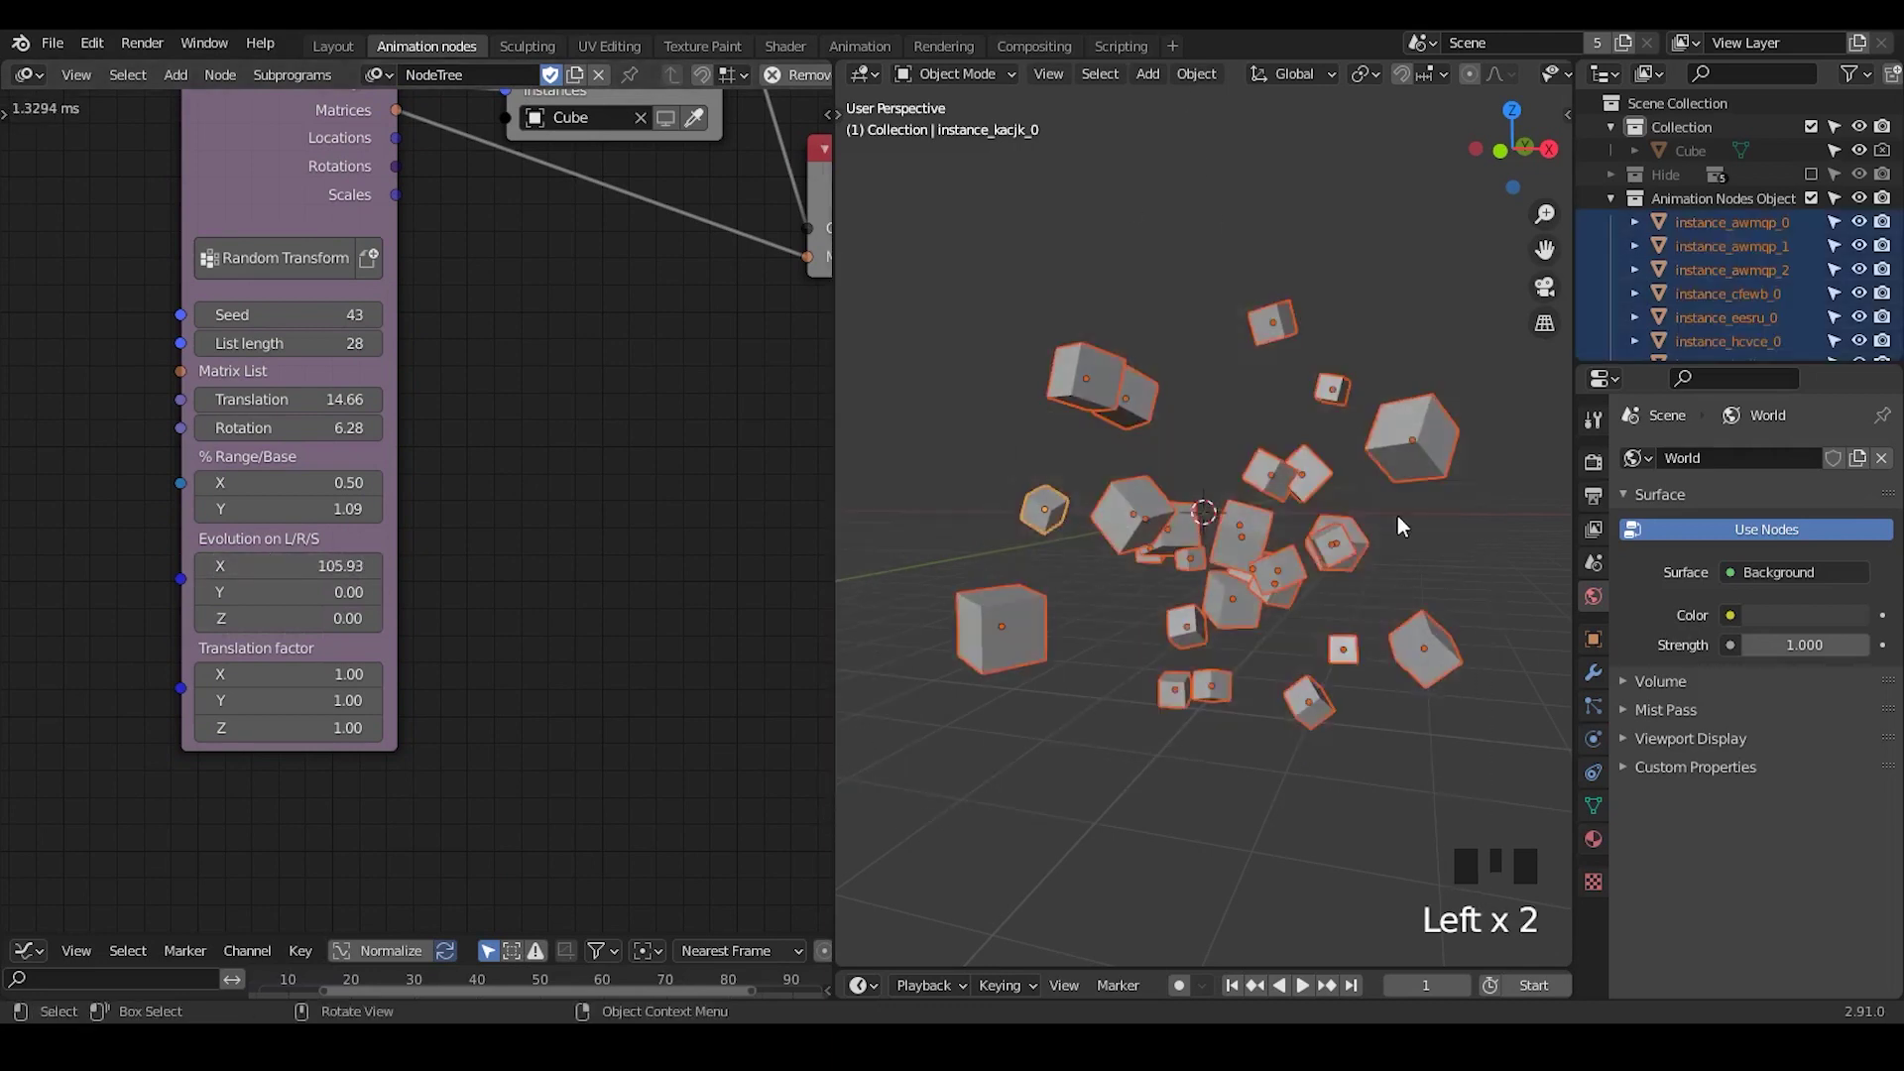
# Box-select the instanced cubes in the viewport, then clear the selection again
pyautogui.moveTo(1189, 86); pyautogui.dragTo(1515, 119)
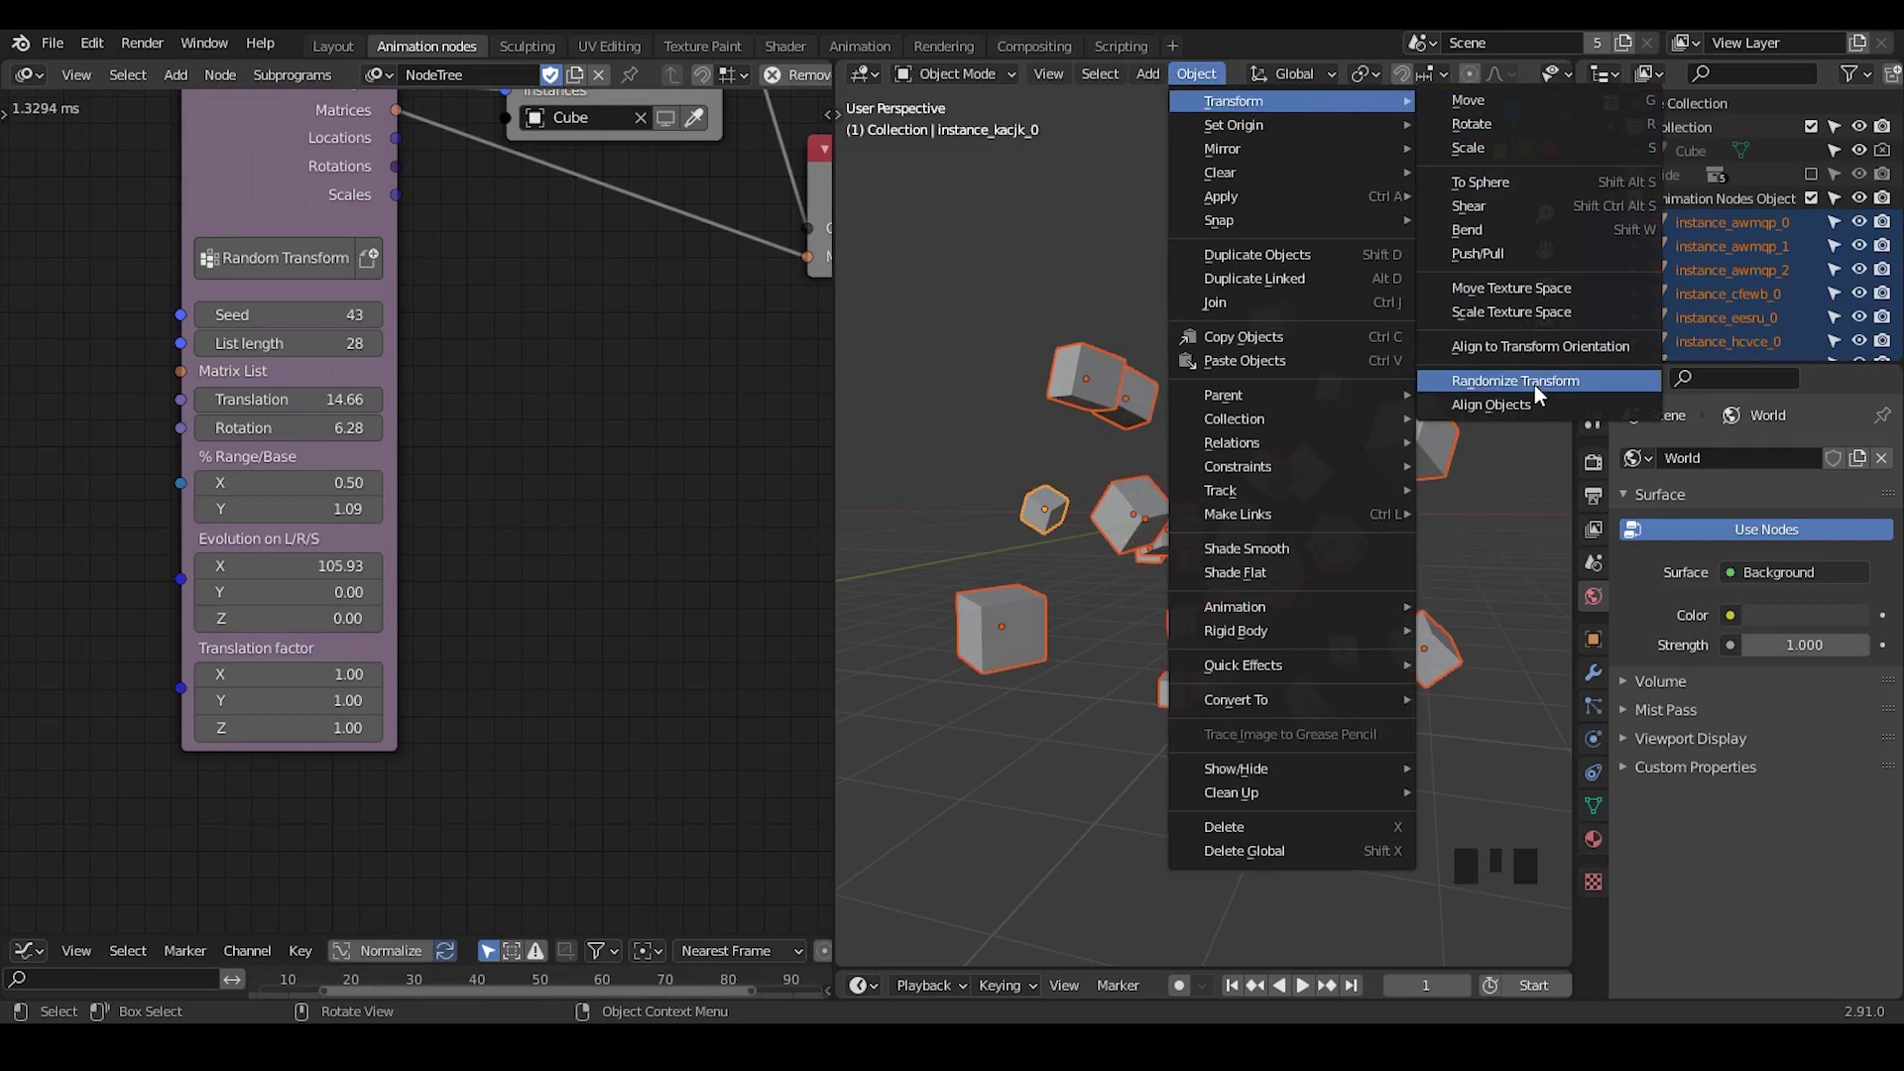
pyautogui.moveTo(913, 960); pyautogui.dragTo(1340, 219)
pyautogui.click(1340, 219)
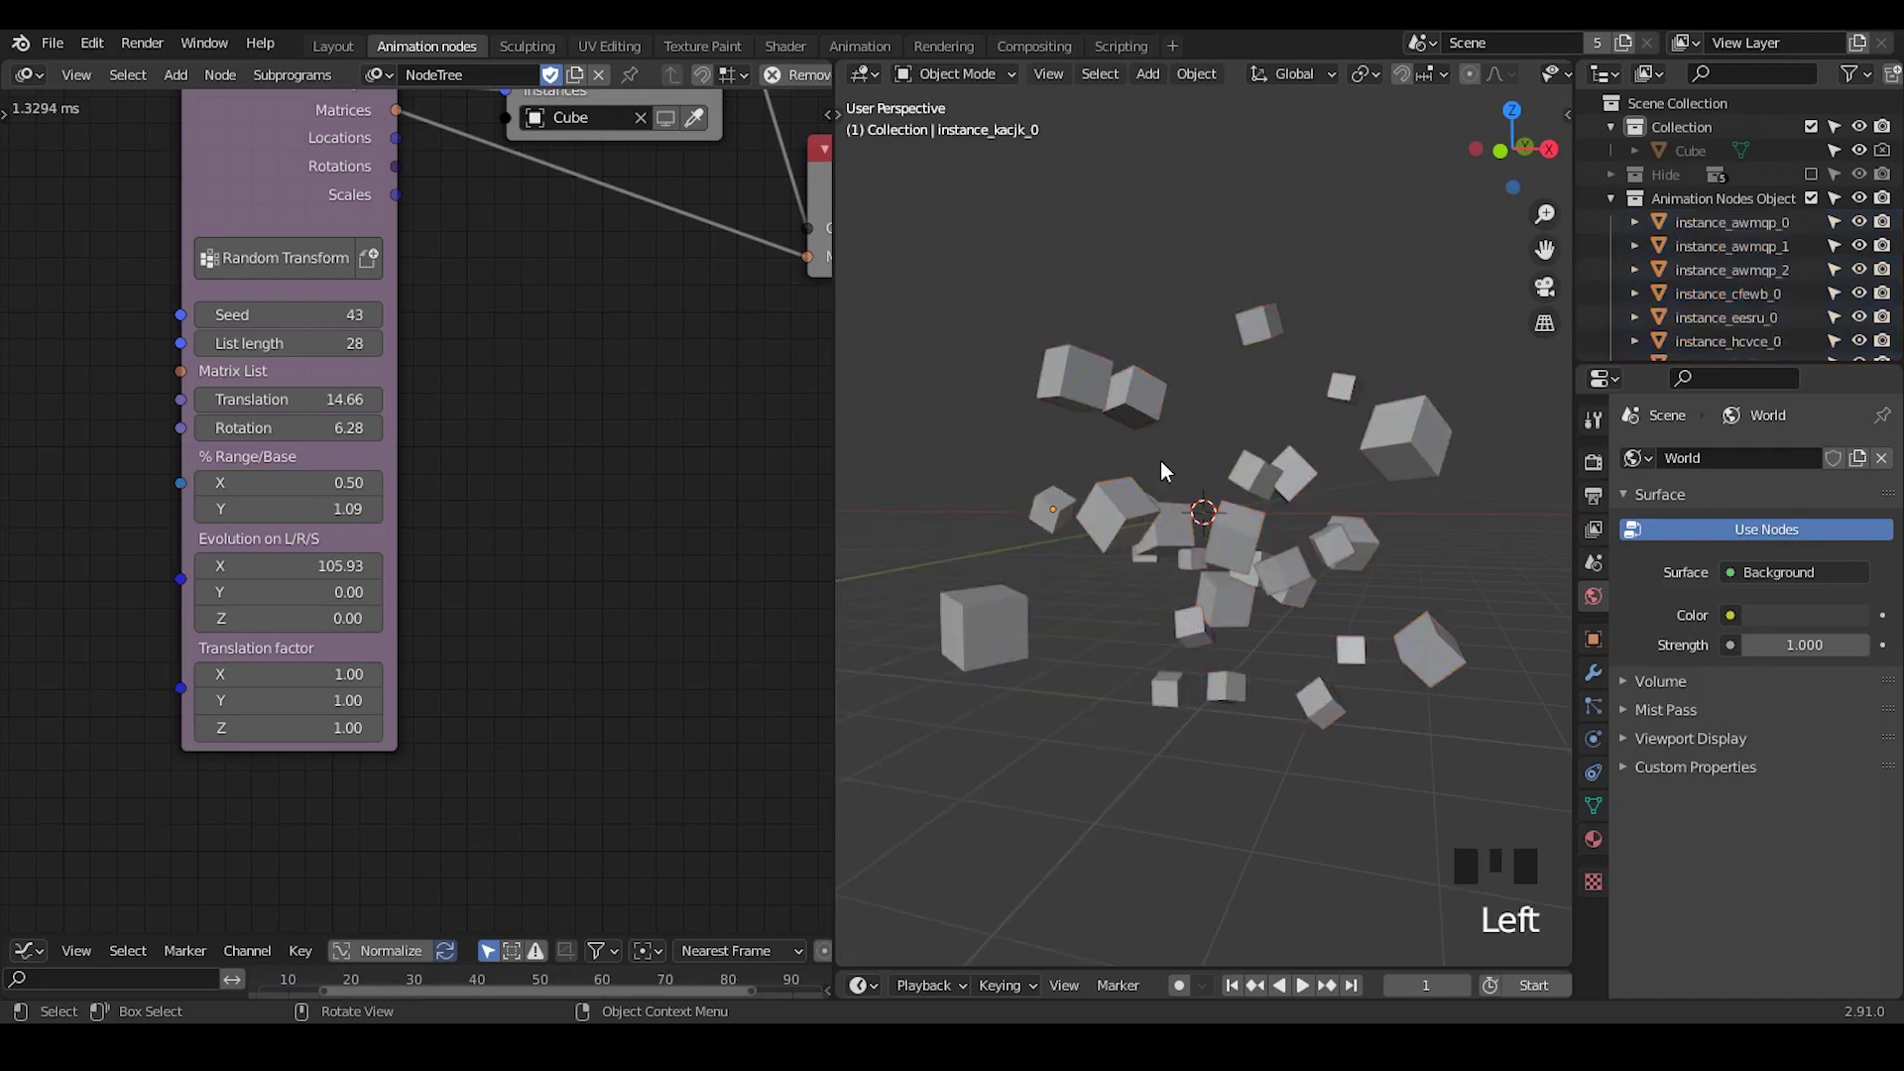
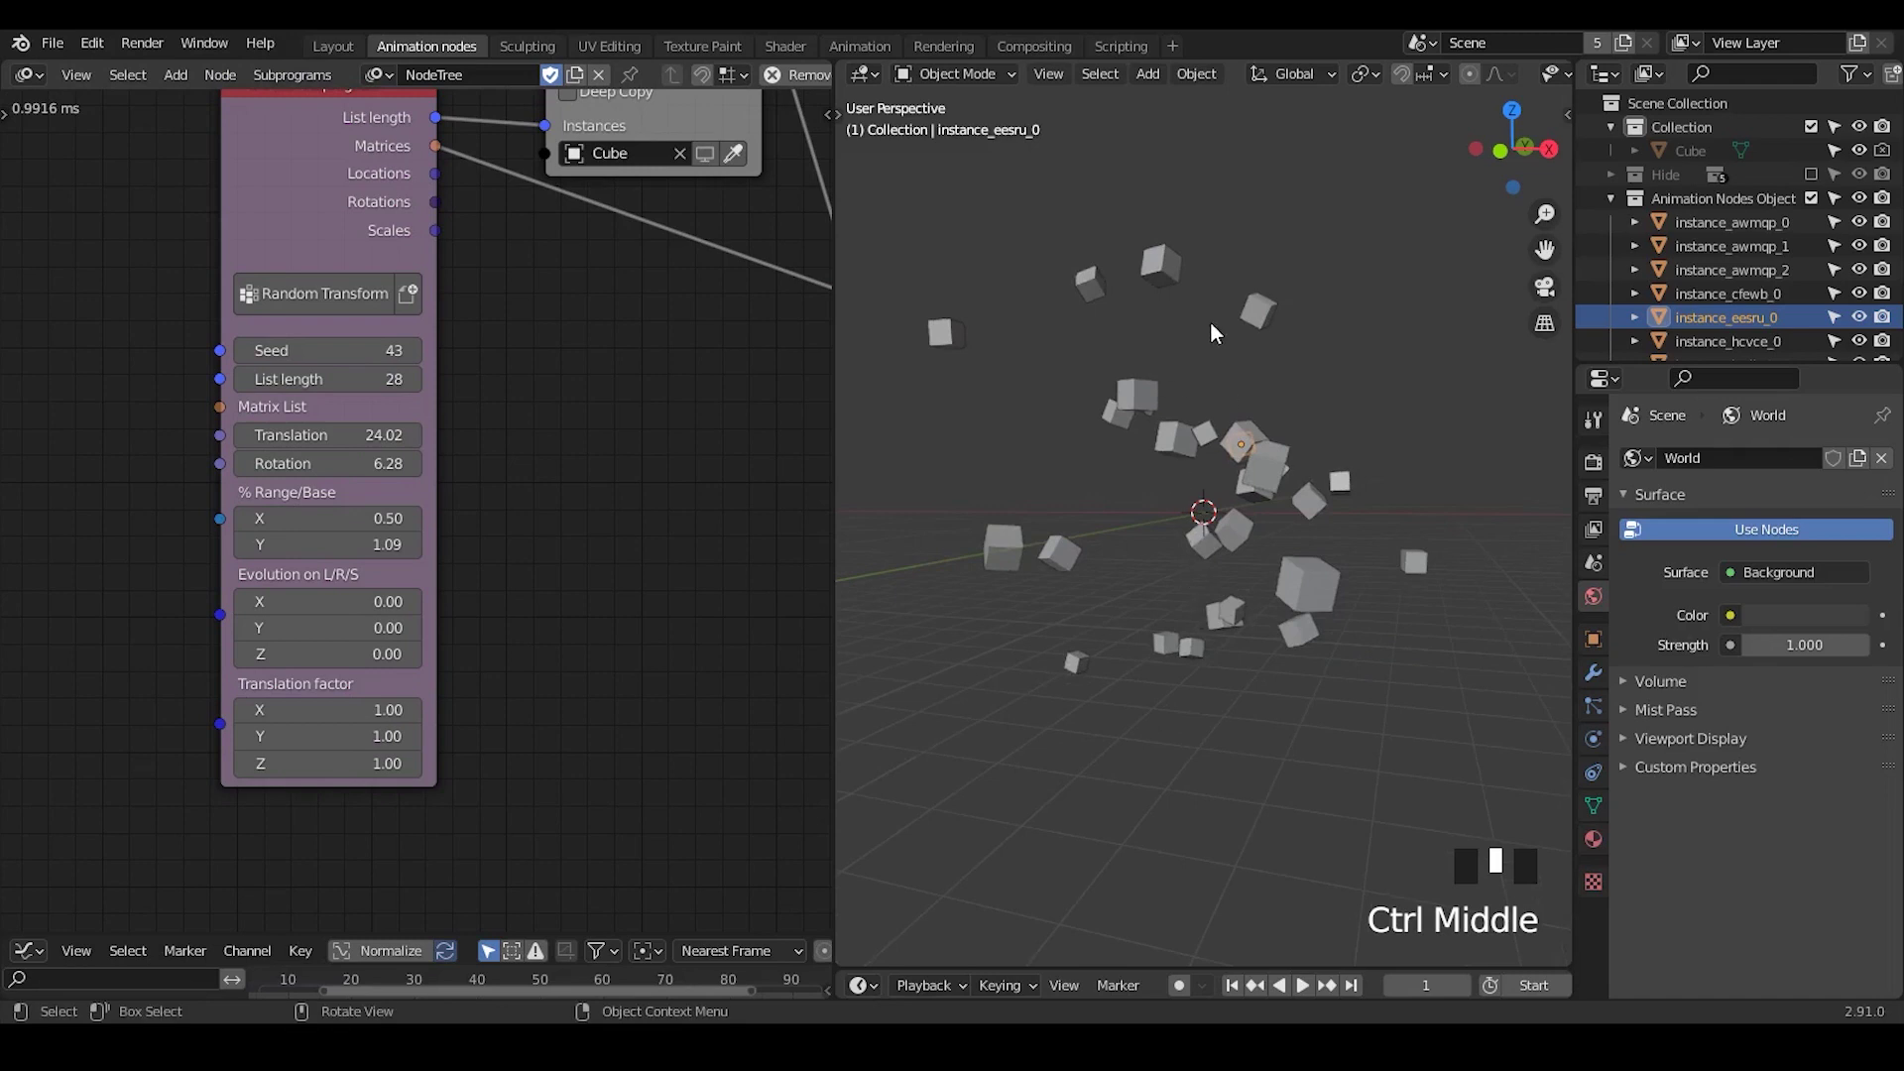
# Orbit and zoom around the flattened cube cloud to review the spread
pyautogui.moveTo(1195, 591); pyautogui.dragTo(1225, 619)
pyautogui.scroll(-3)
pyautogui.moveTo(1225, 618); pyautogui.dragTo(930, 512)
pyautogui.press('d')
pyautogui.press('d')
pyautogui.moveTo(916, 511); pyautogui.dragTo(1457, 510)
pyautogui.press('d')
pyautogui.press('d')
pyautogui.press('d')
# Set the Translation factor Y value to 0
pyautogui.click(1218, 452)
pyautogui.press('d')
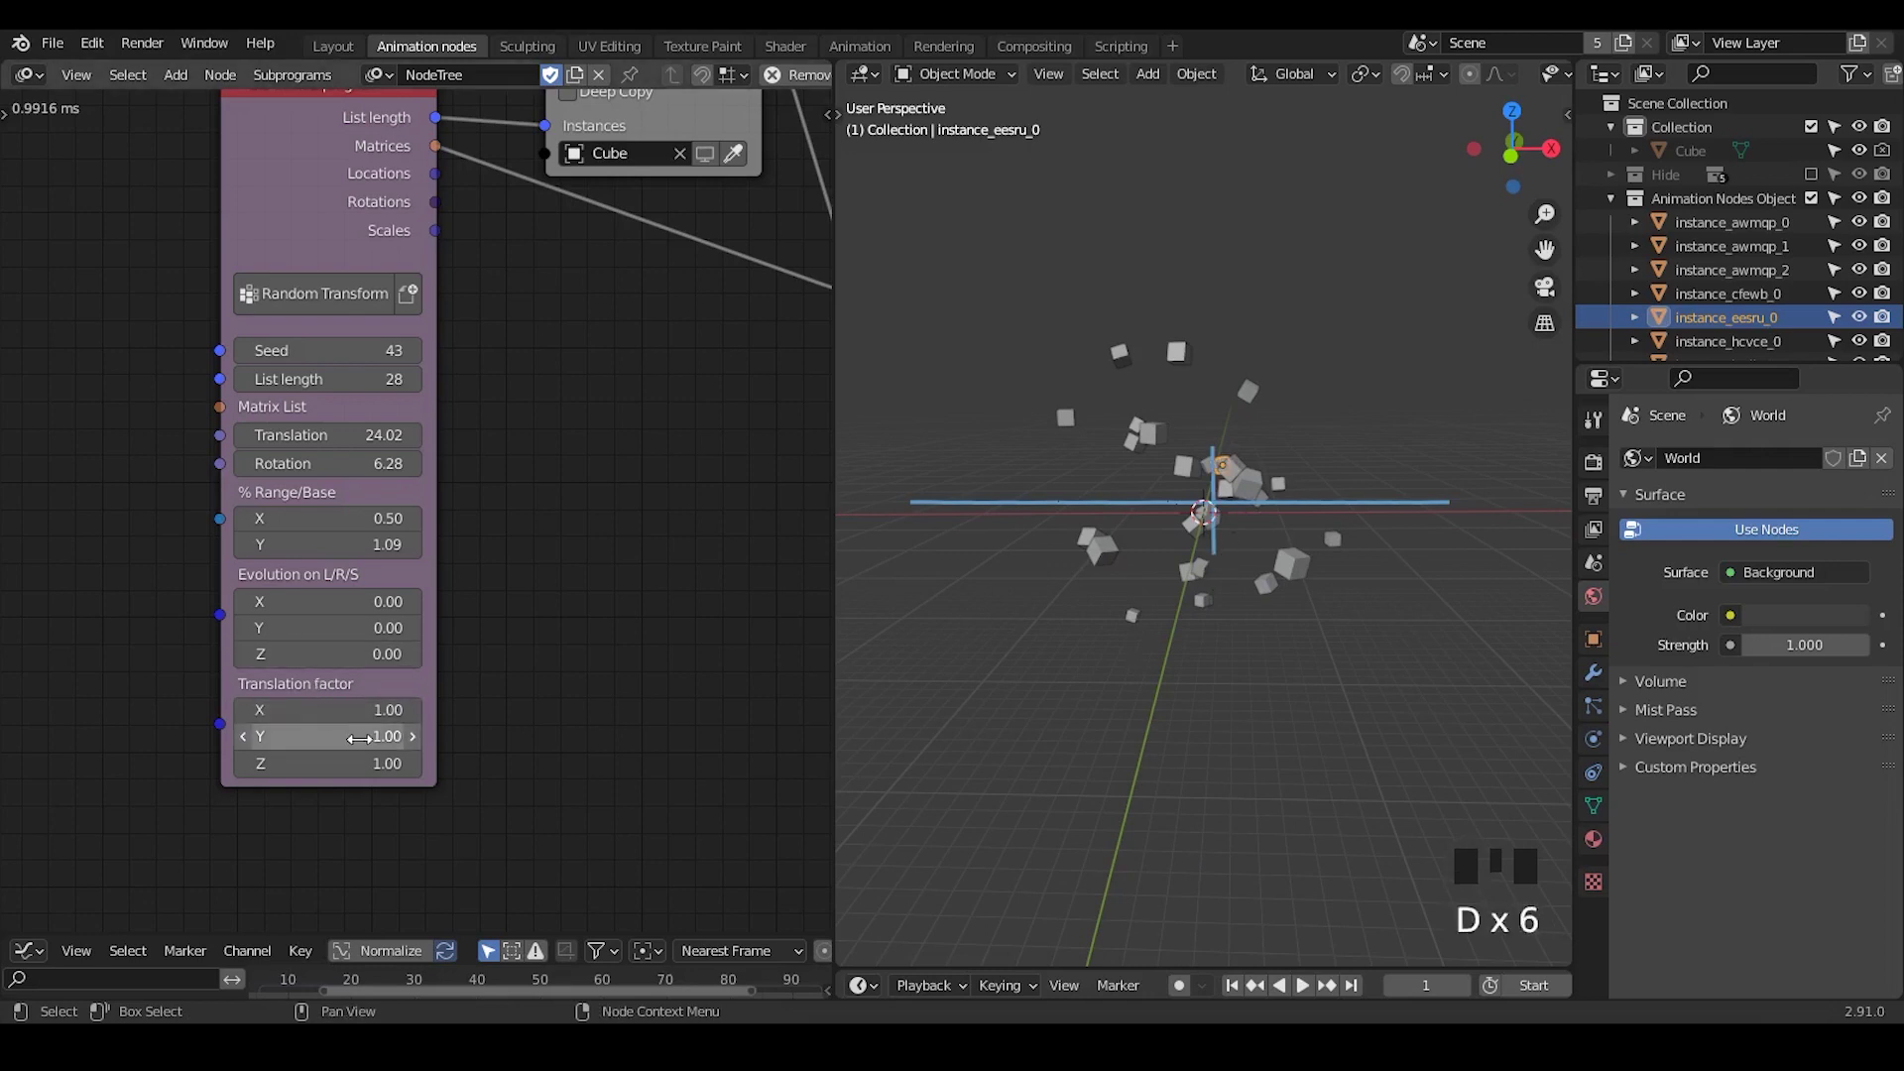
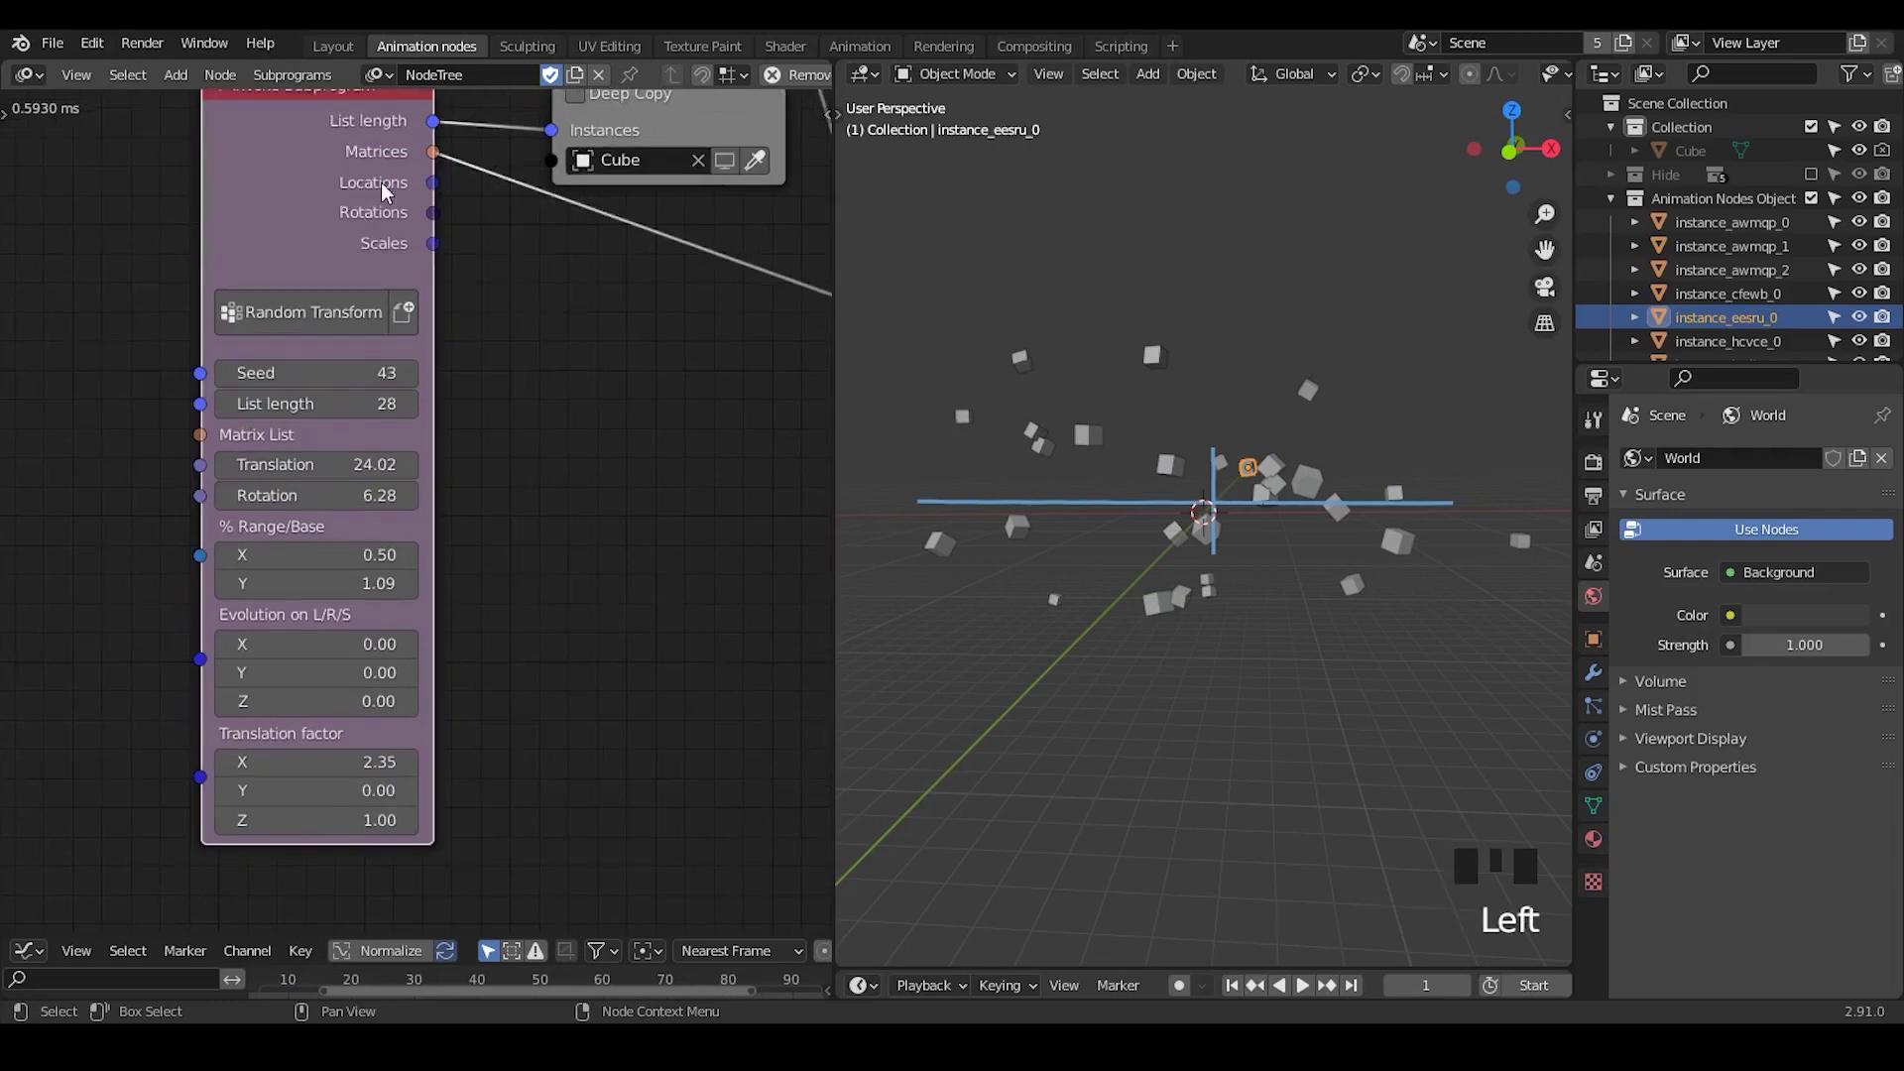
# Bring up the Invoke Subprogram node's settings to add Rotation and Scale sockets
pyautogui.press('u')
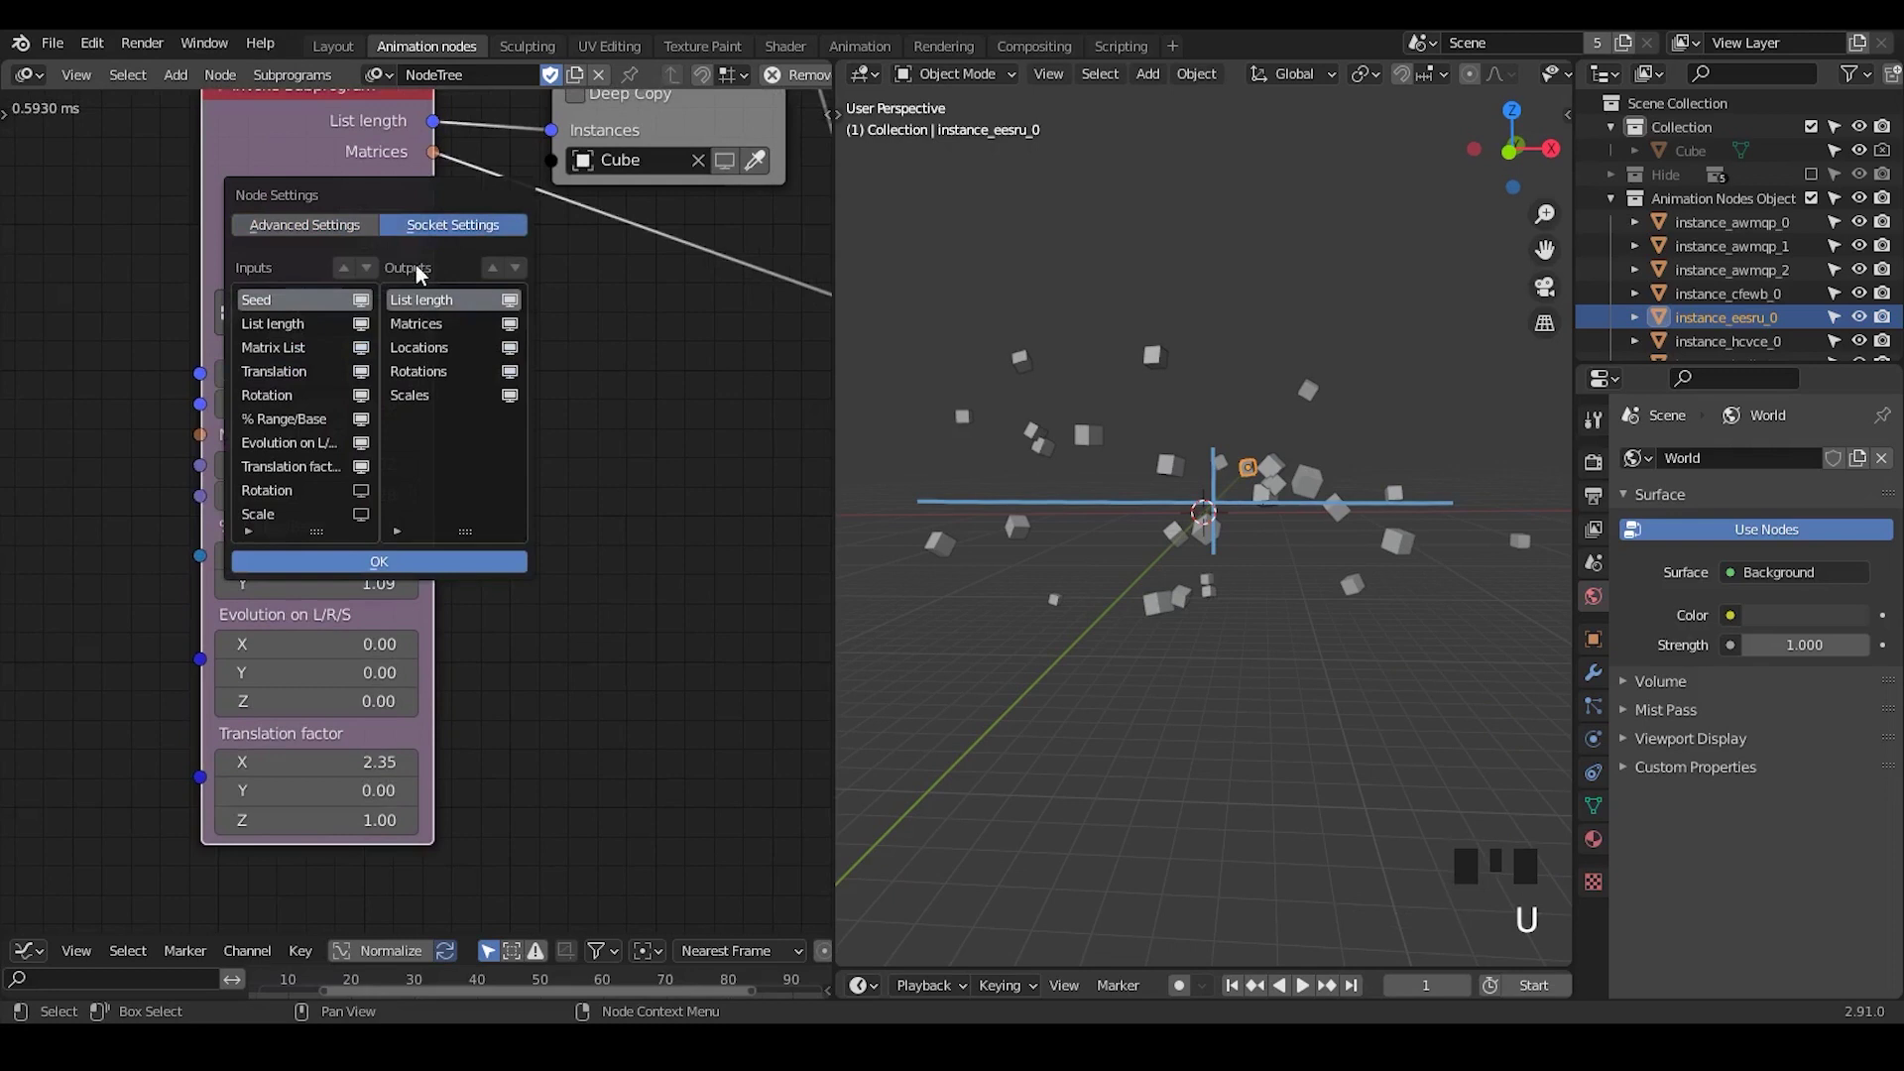
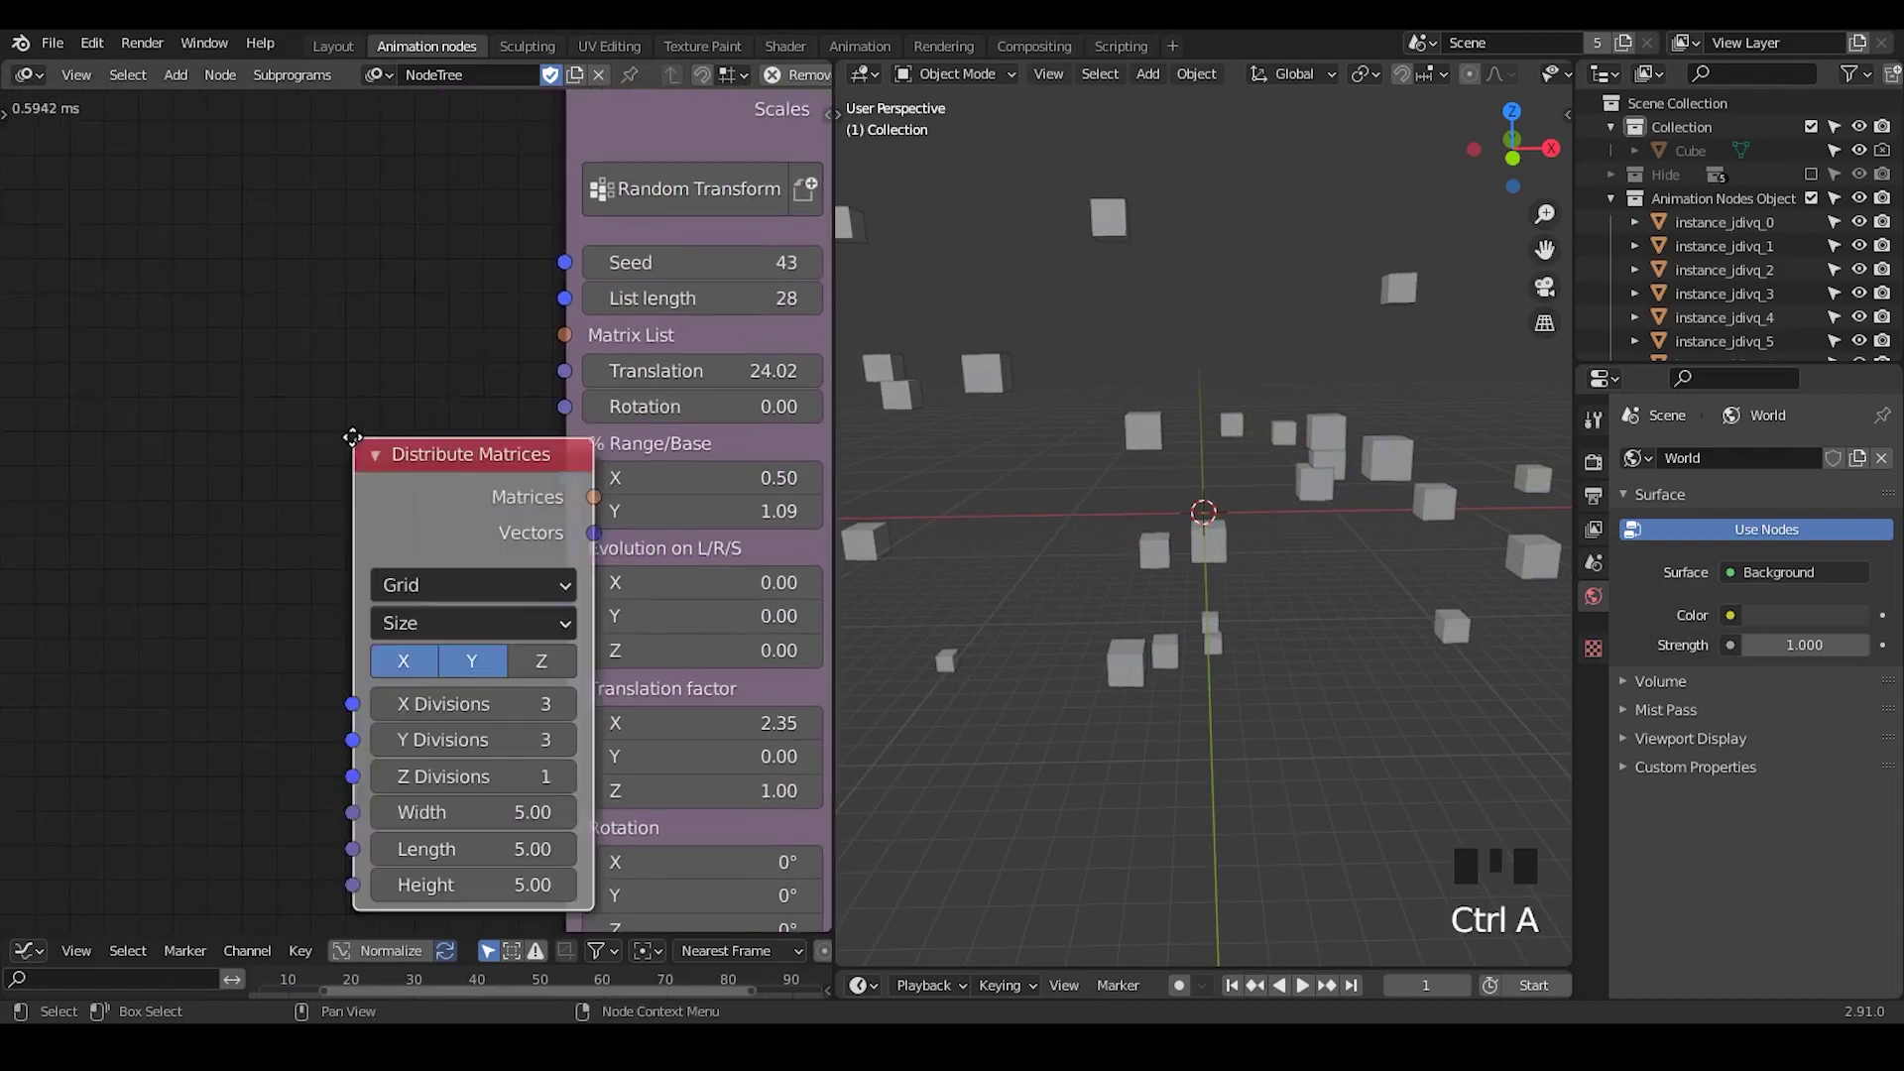
# Place the Distribute Matrices node left of Random Transform, keeping Grid/Size with 3, 3, 1 divisions
pyautogui.moveTo(1369, 447); pyautogui.dragTo(1526, 275)
pyautogui.click(1526, 275)
pyautogui.click(1368, 307)
pyautogui.click(1333, 351)
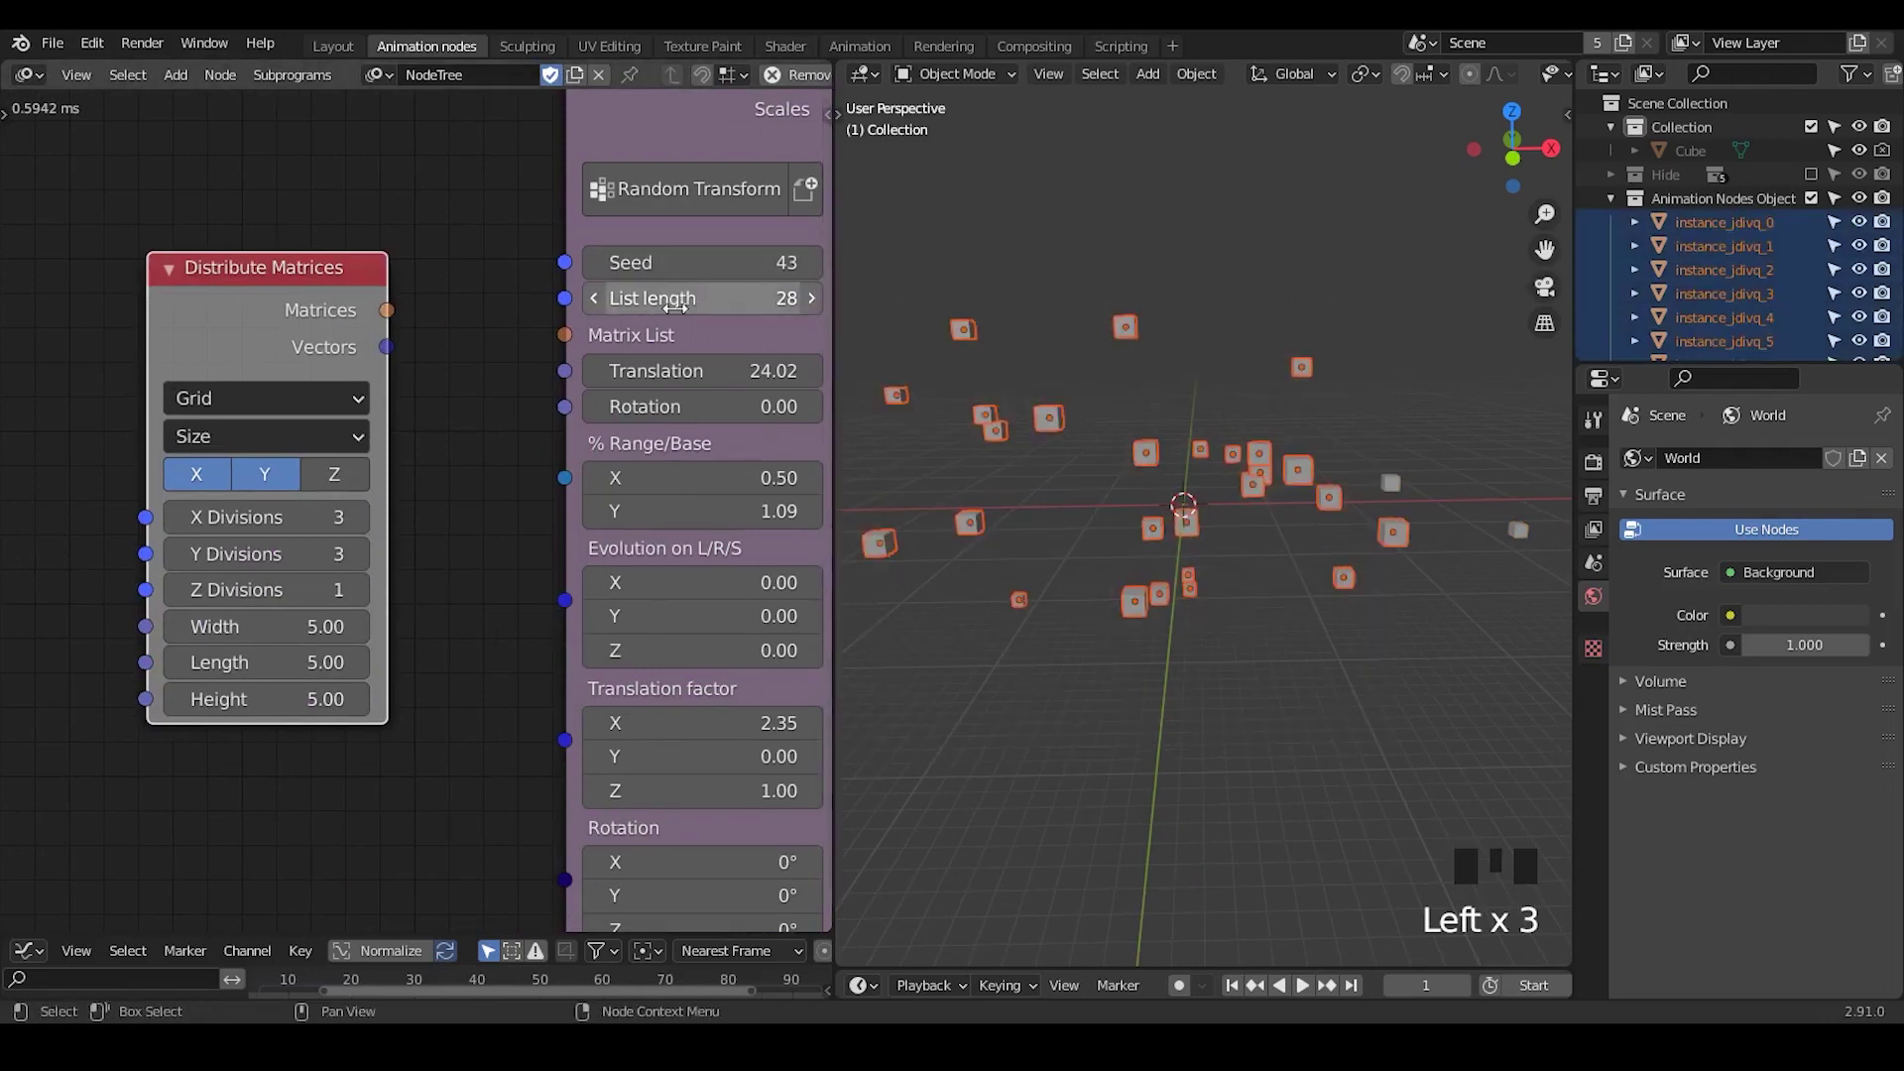
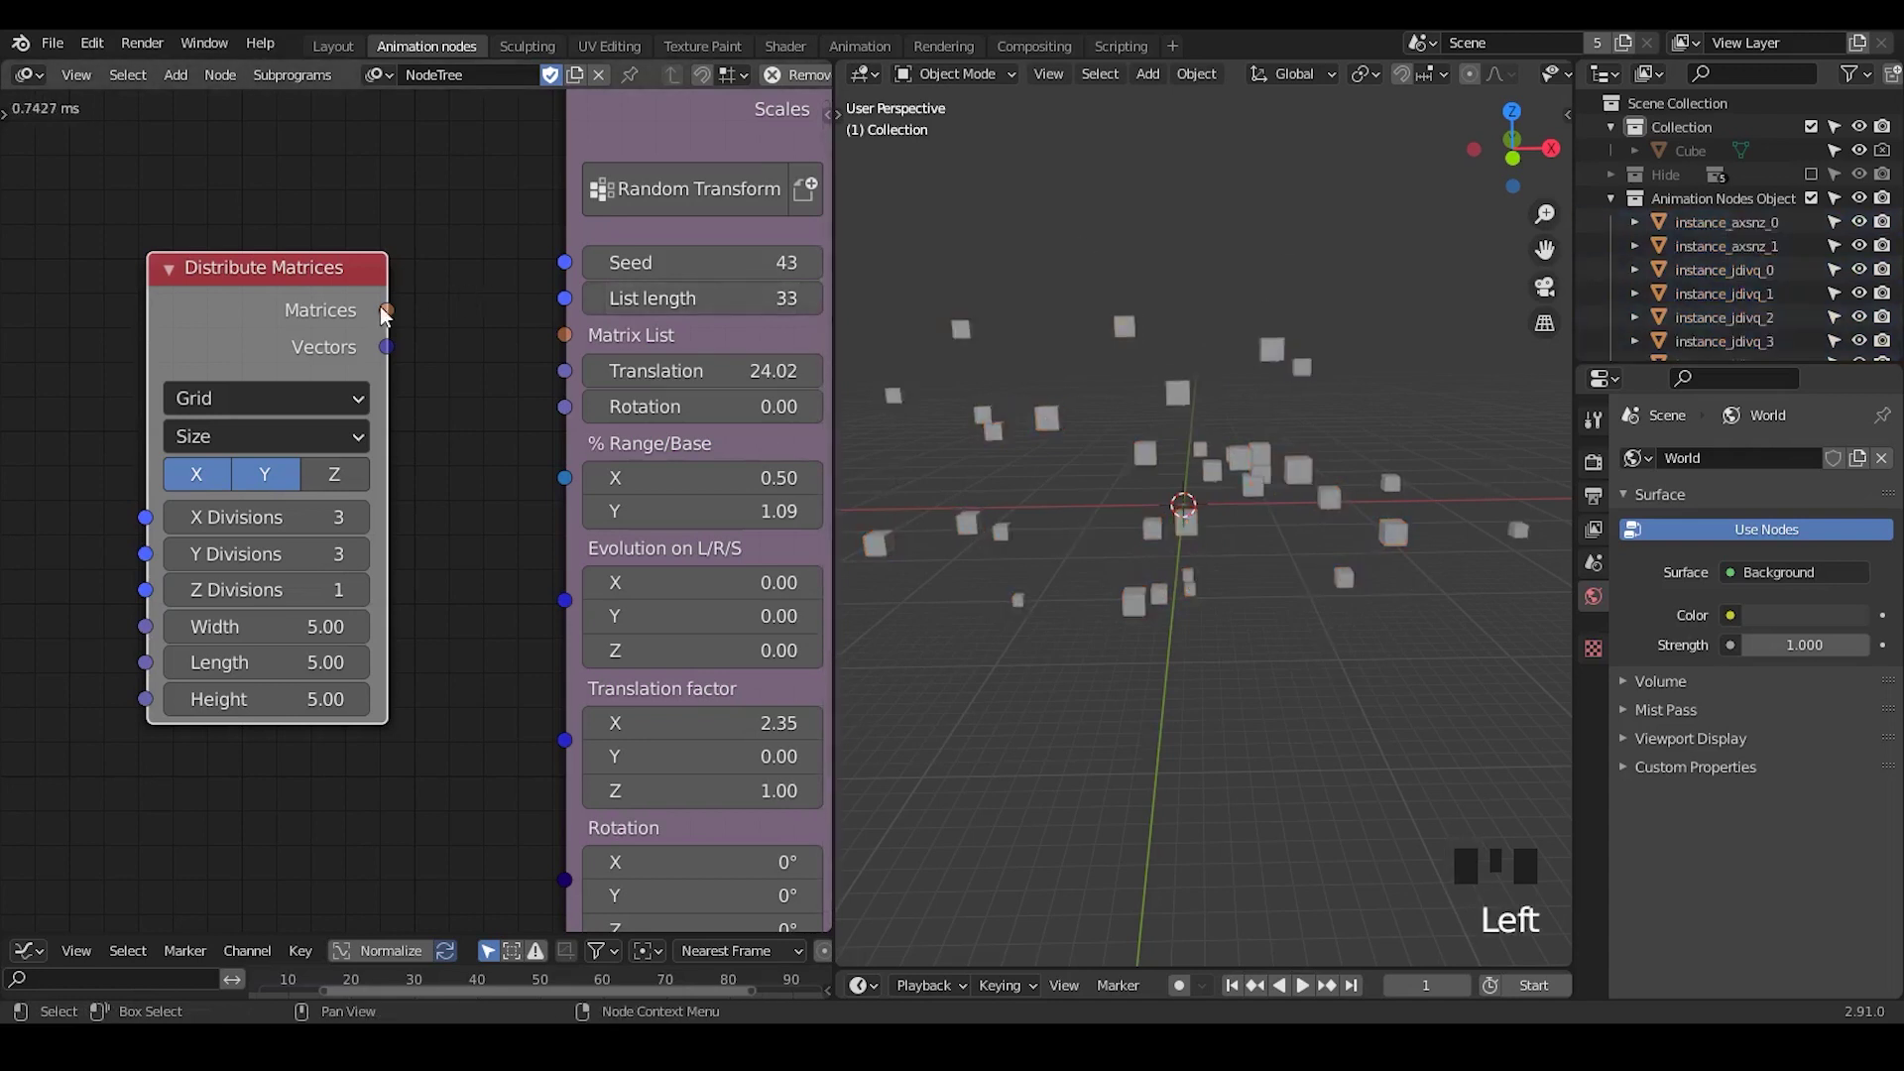
# Connect the grid matrices to Random Transform's Matrix List input, leaving nine cubes
pyautogui.moveTo(387, 316); pyautogui.dragTo(581, 339)
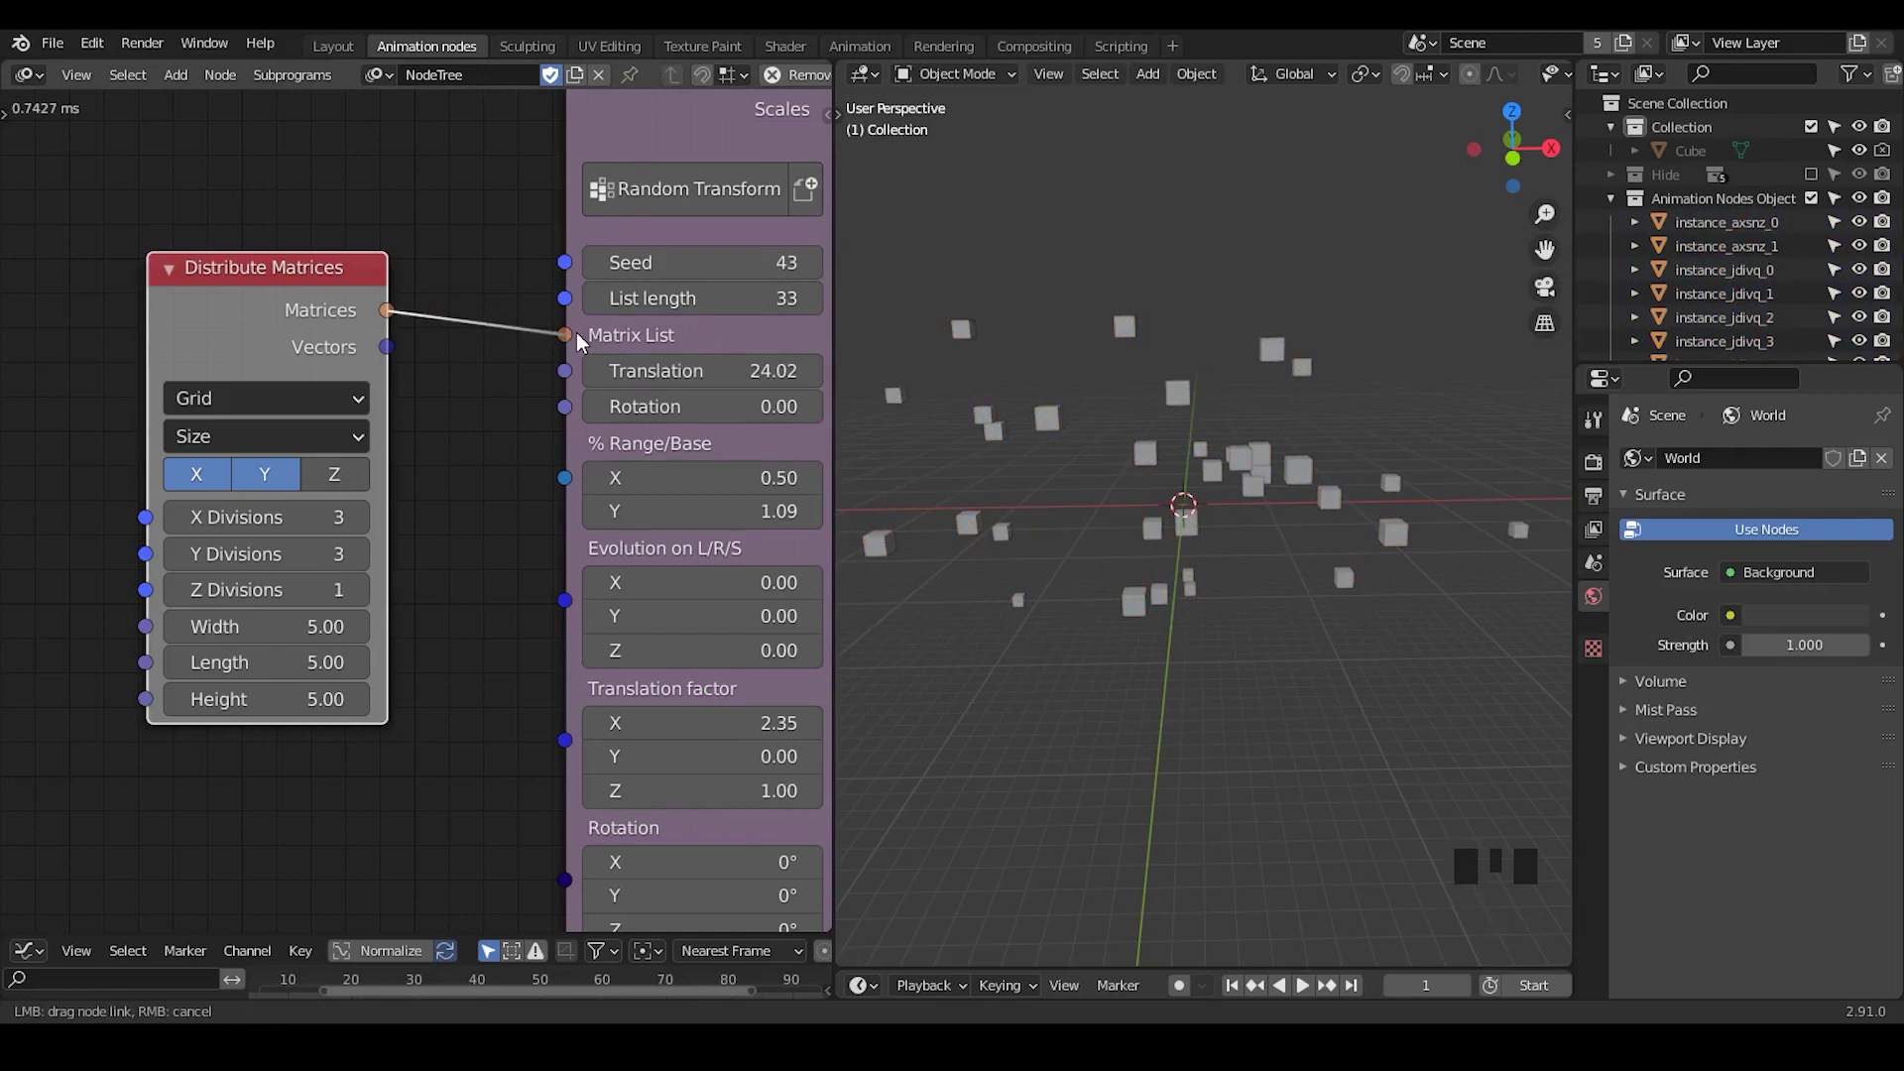
pyautogui.click(1334, 405)
pyautogui.click(1474, 401)
pyautogui.click(1231, 379)
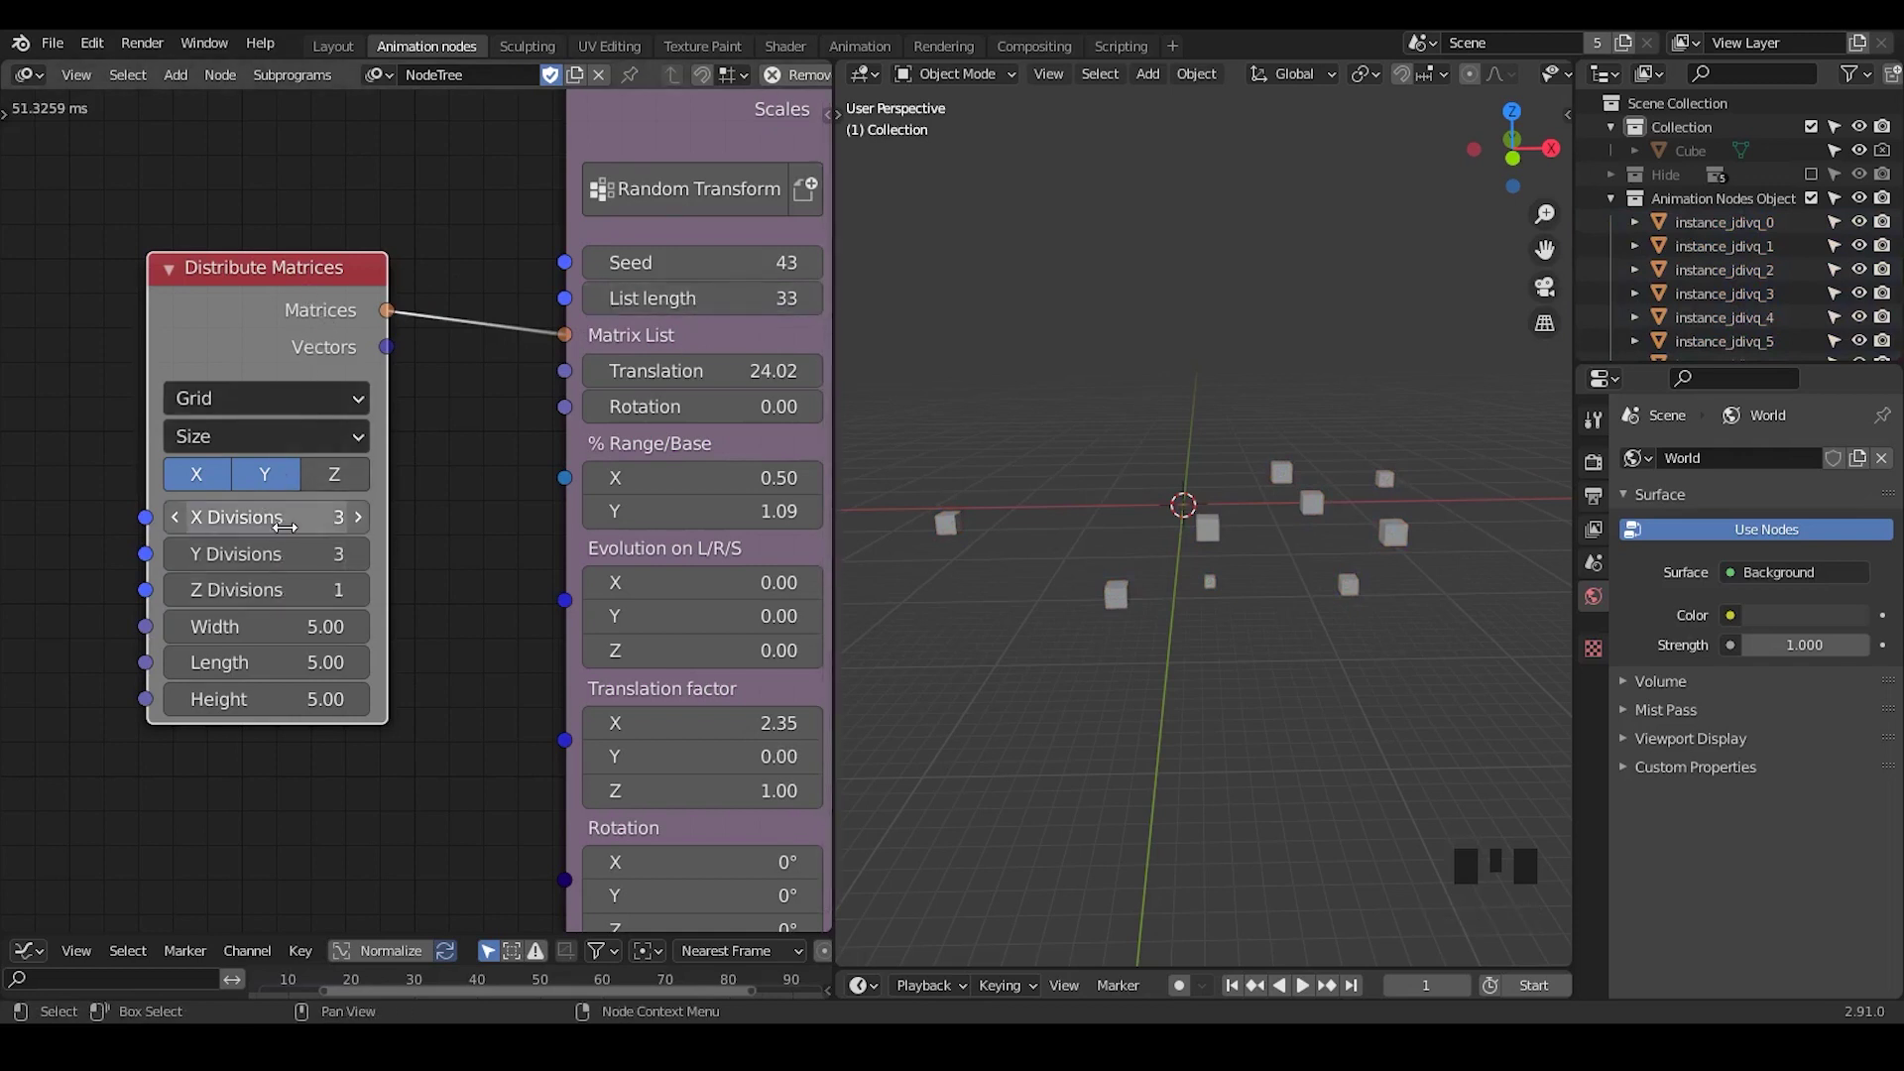
pyautogui.click(431, 418)
pyautogui.click(345, 310)
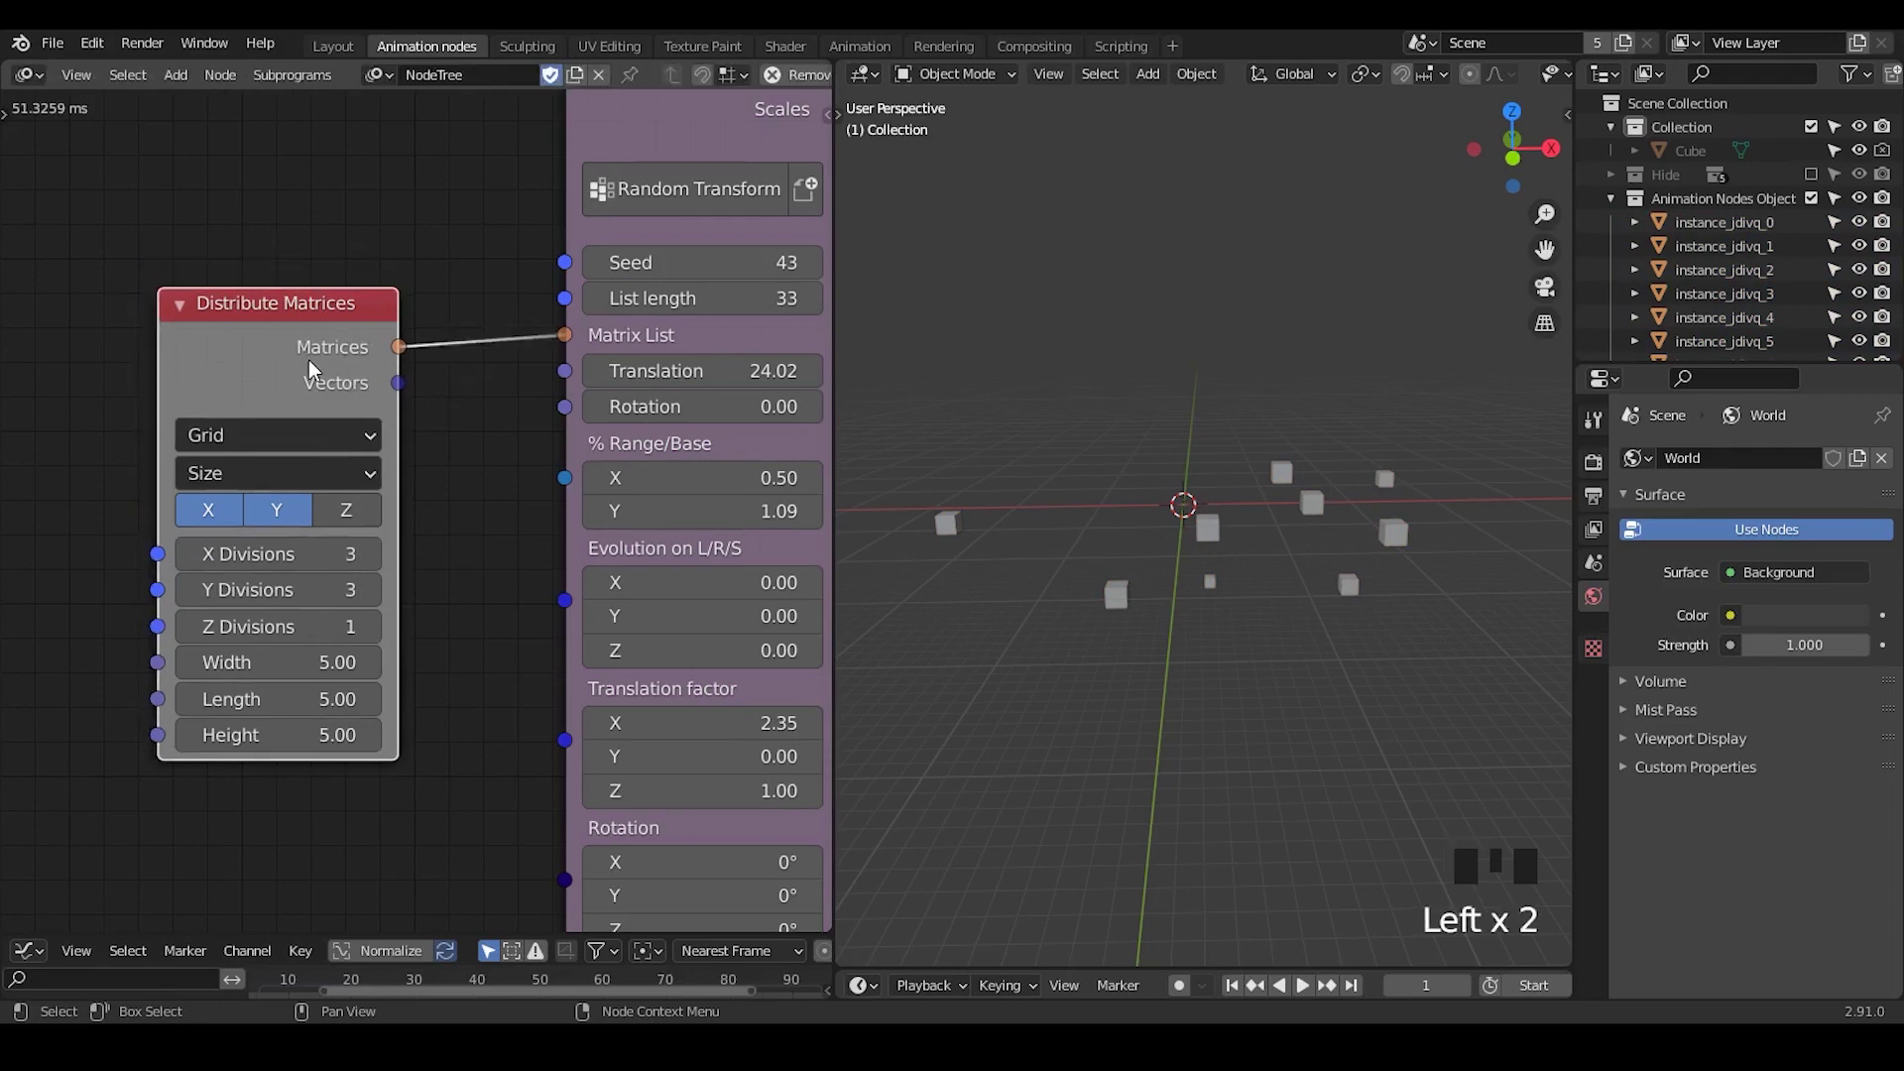
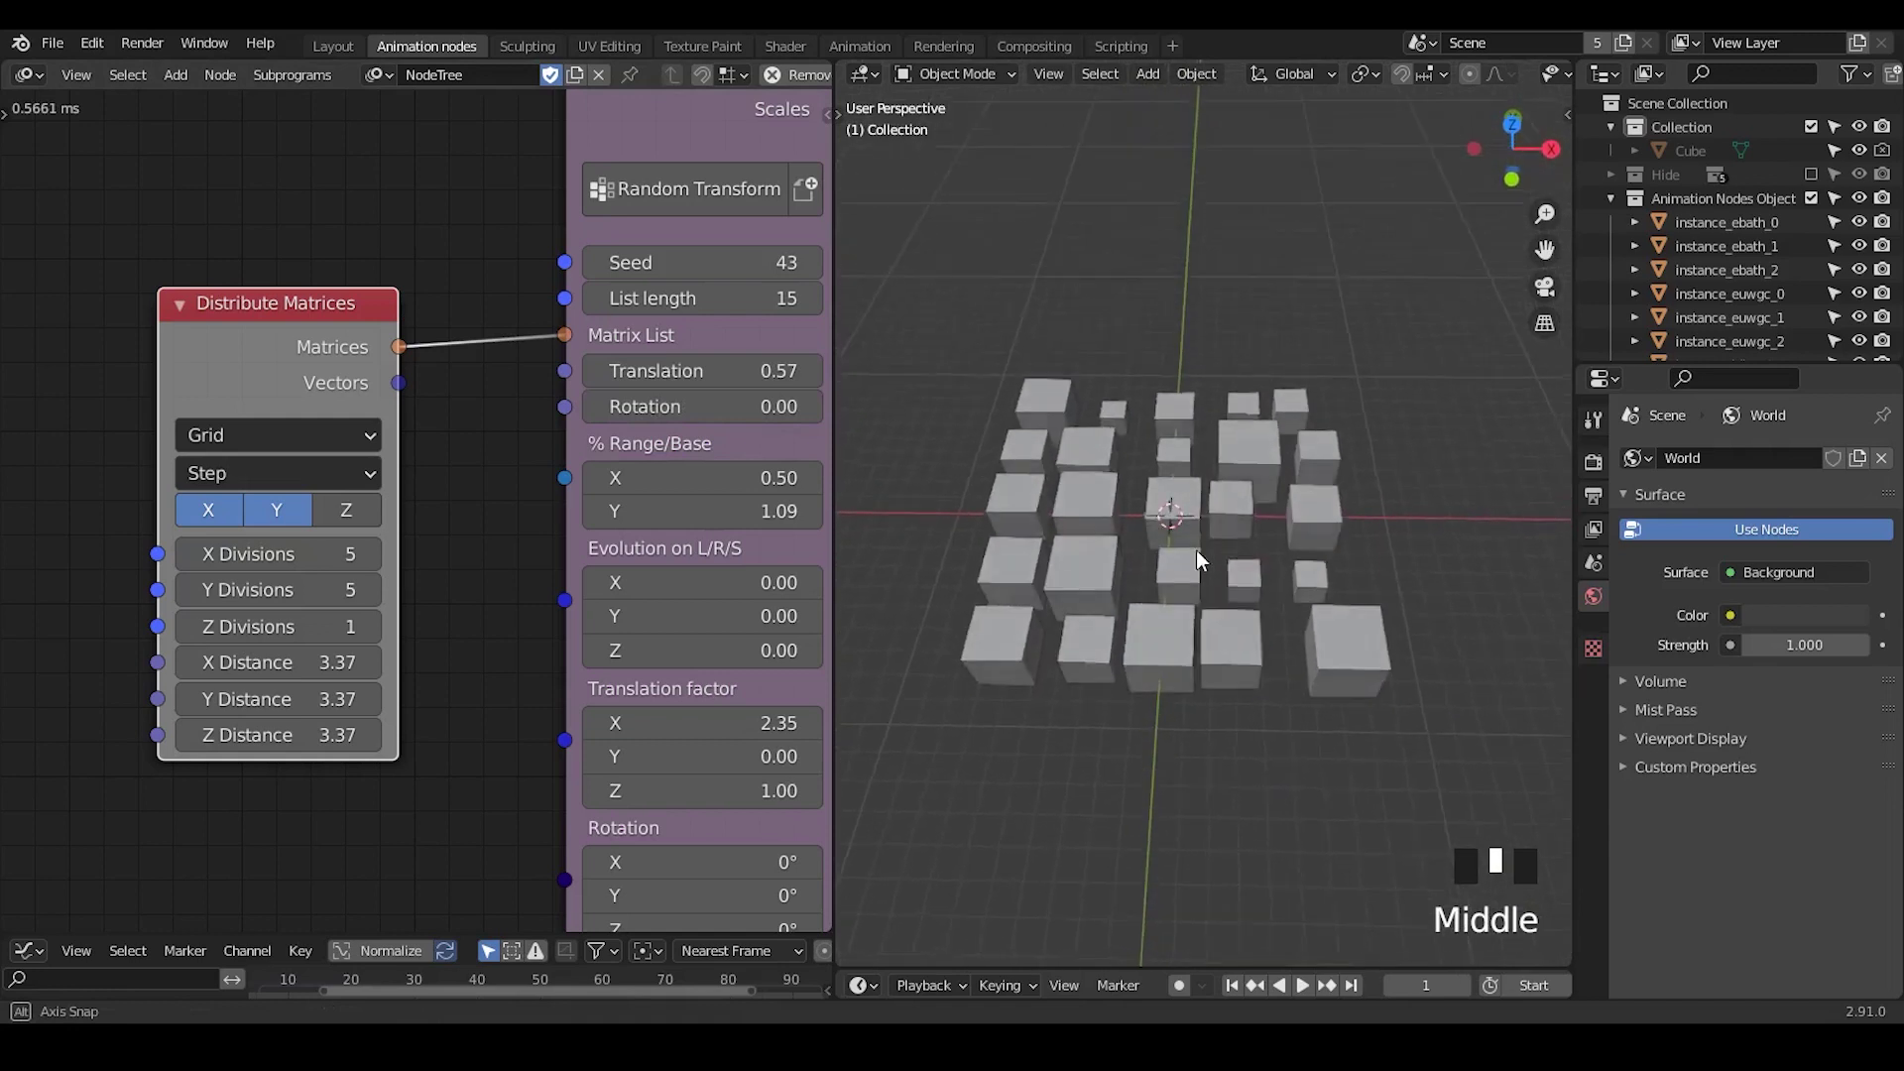
# Orbit the viewport around the 5 by 5 grid of varied-size cubes
pyautogui.moveTo(1351, 614); pyautogui.dragTo(1152, 419)
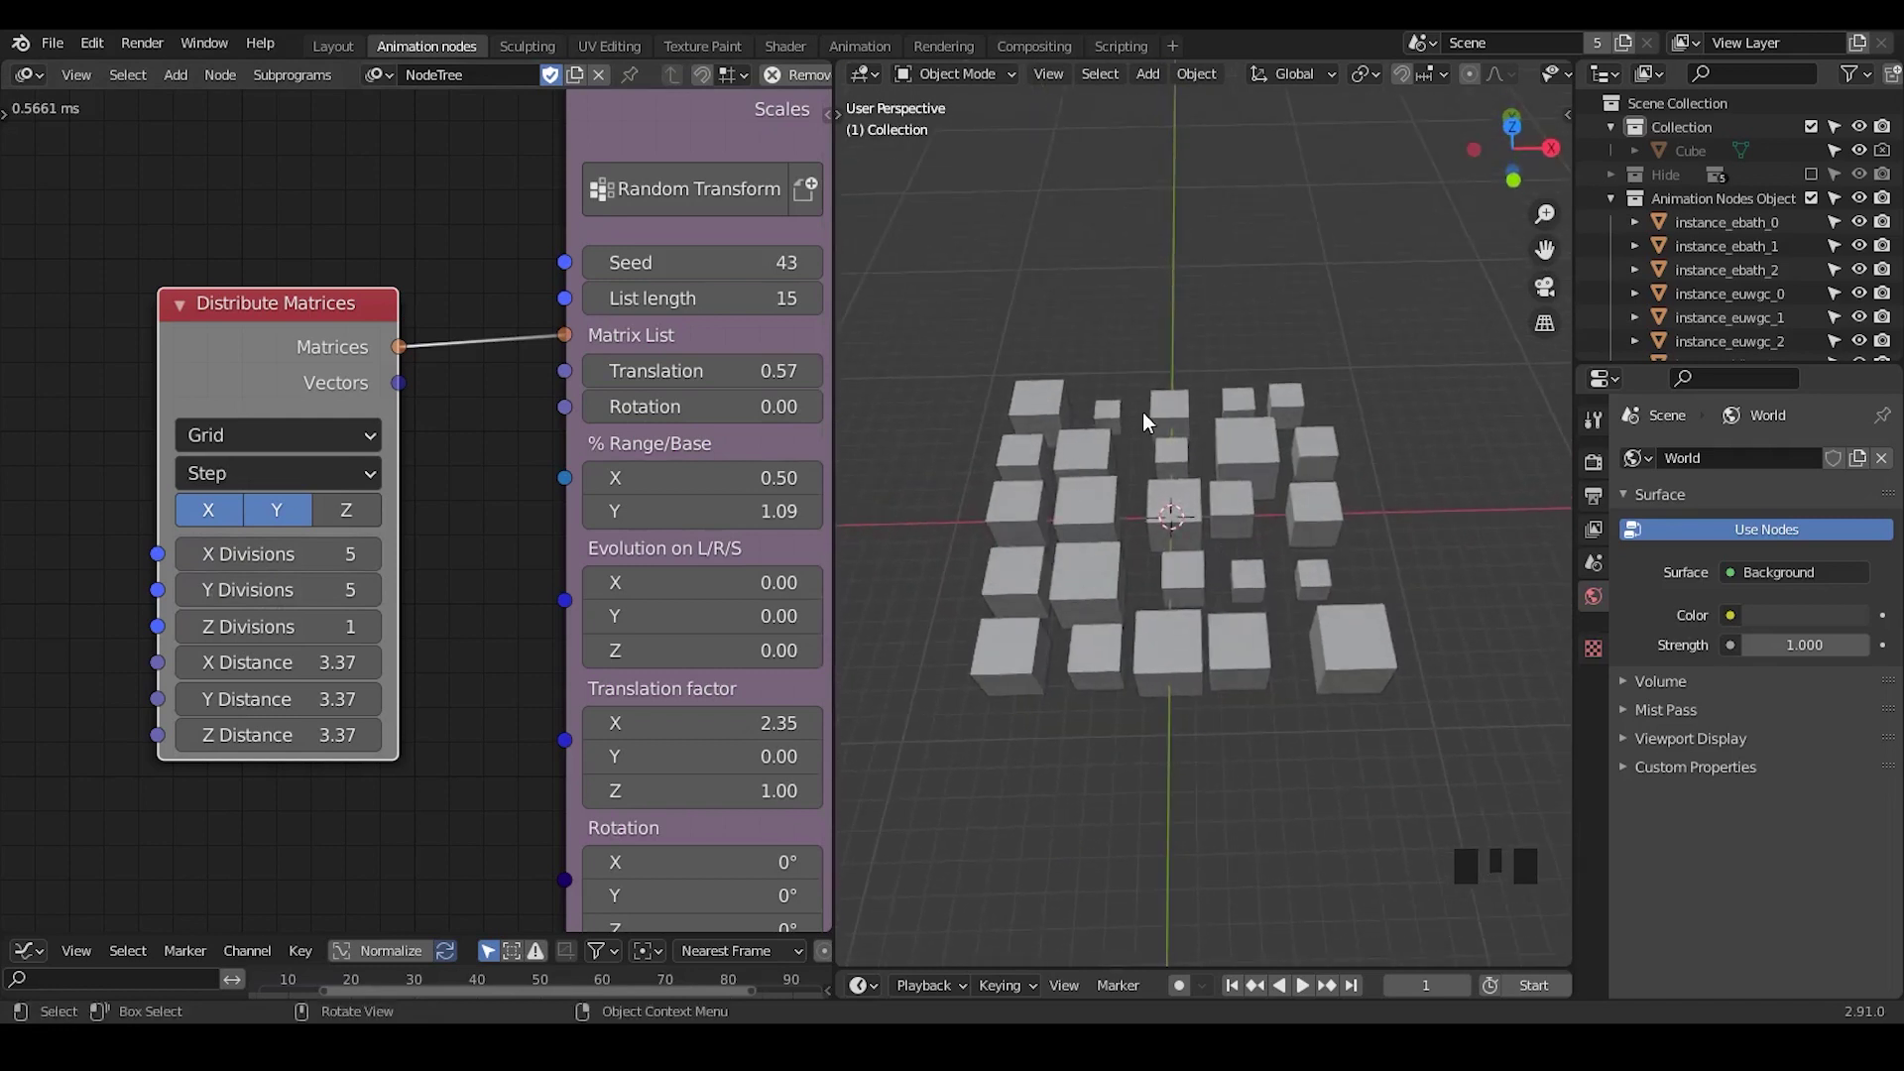
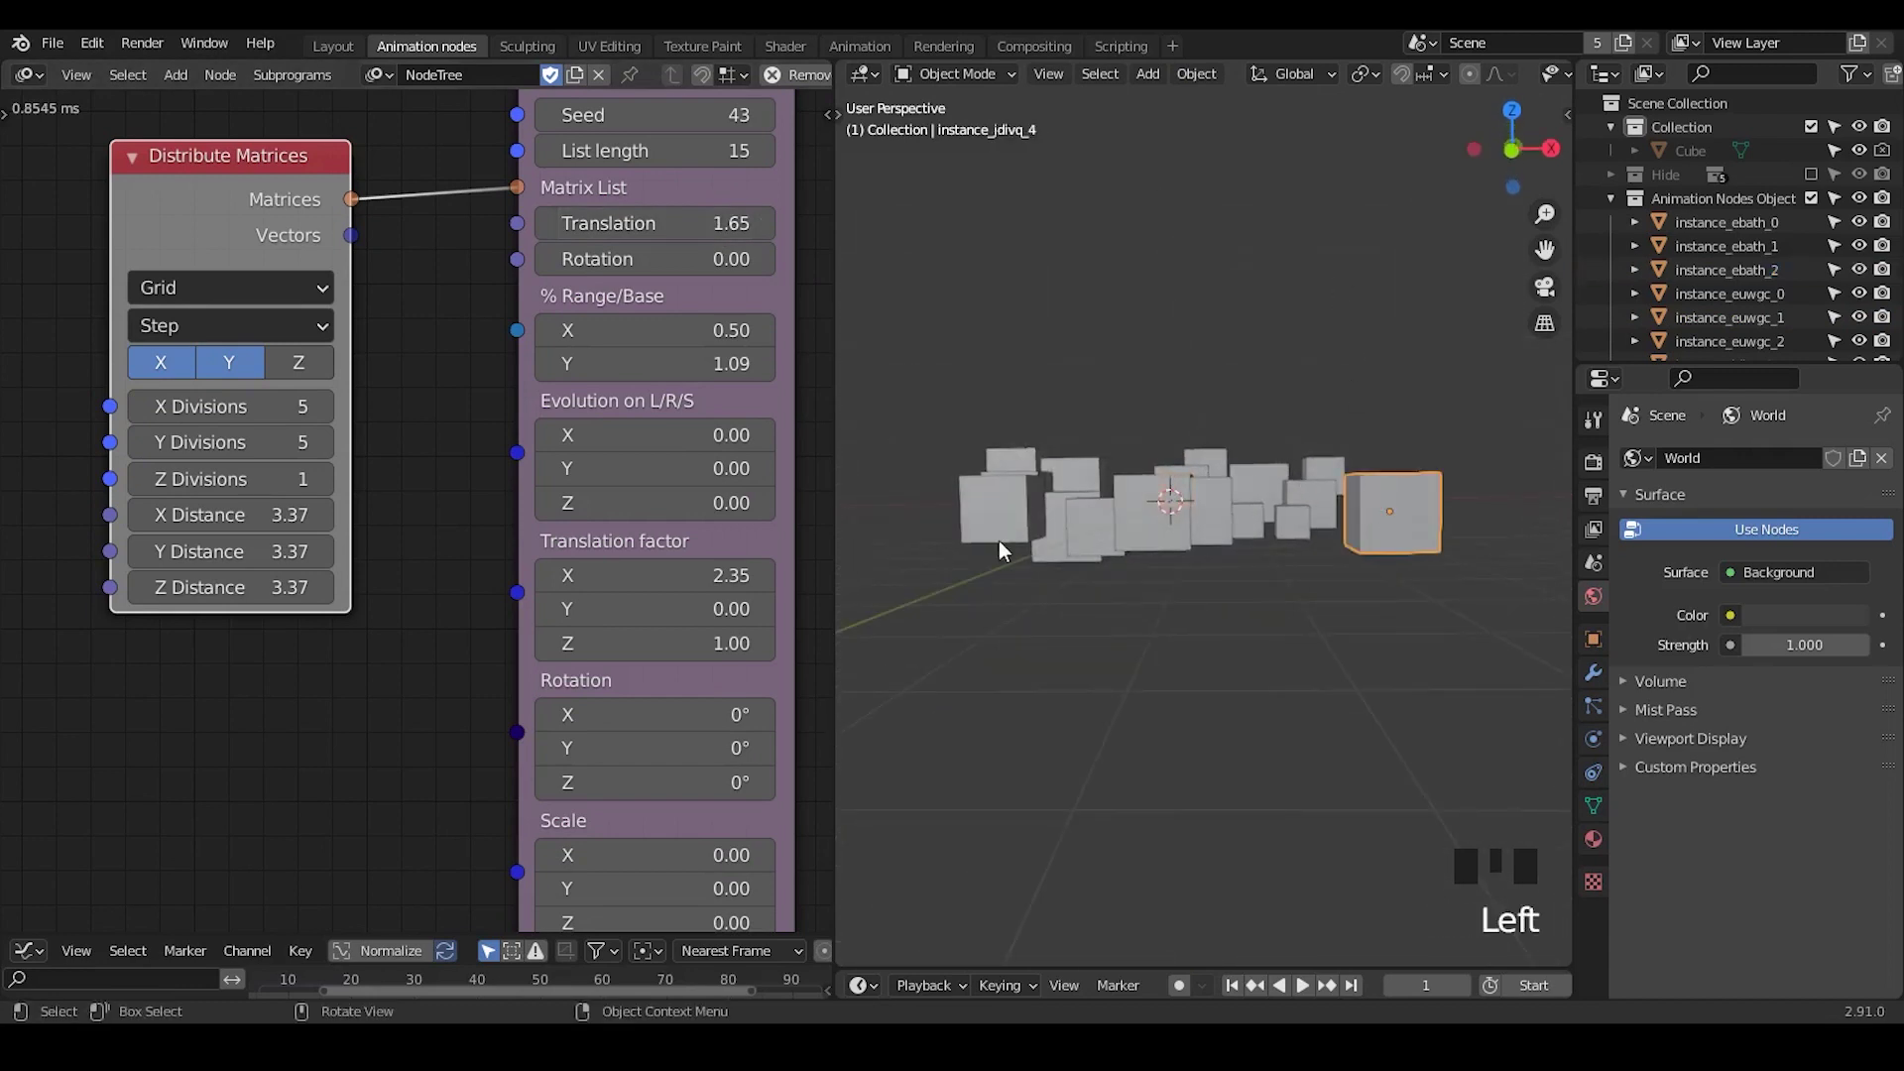
# Orbit to a low angle and select several cubes in the flat scatter to inspect them
pyautogui.moveTo(555, 614); pyautogui.dragTo(986, 501)
pyautogui.click(987, 501)
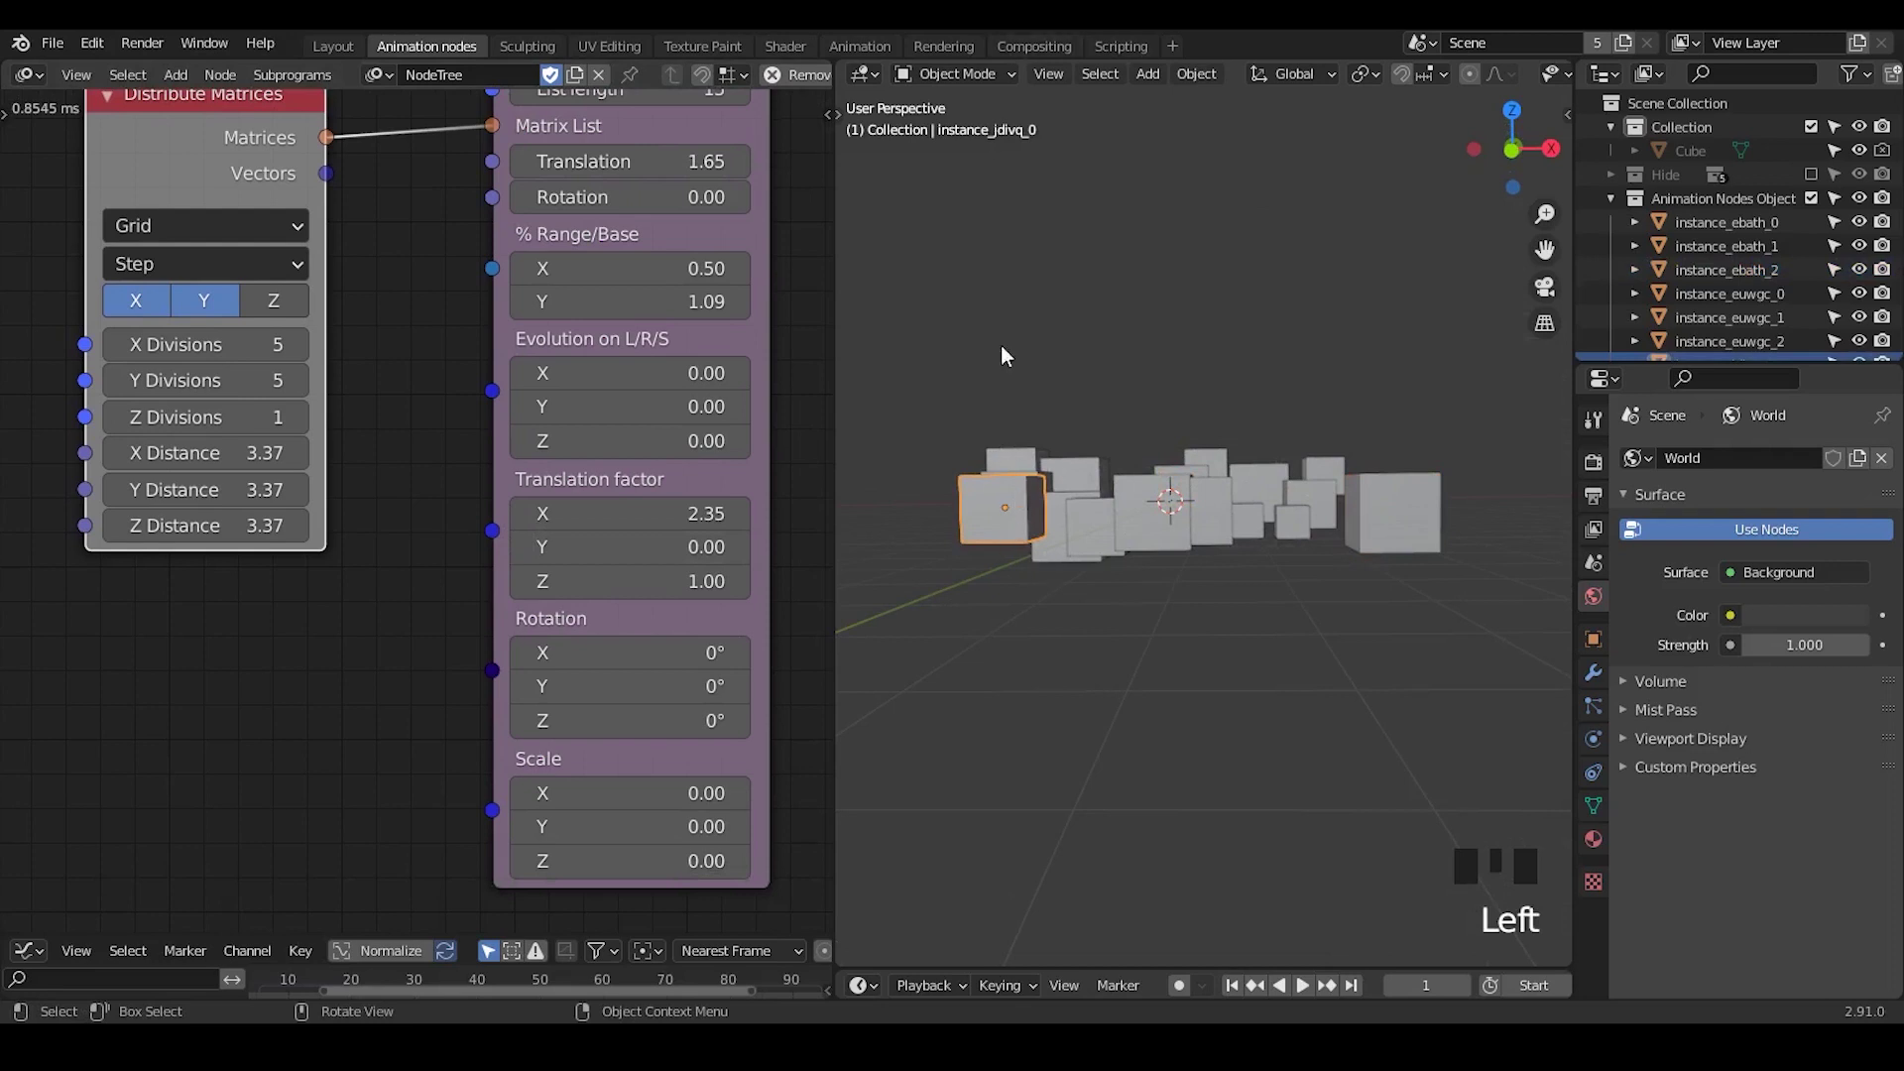
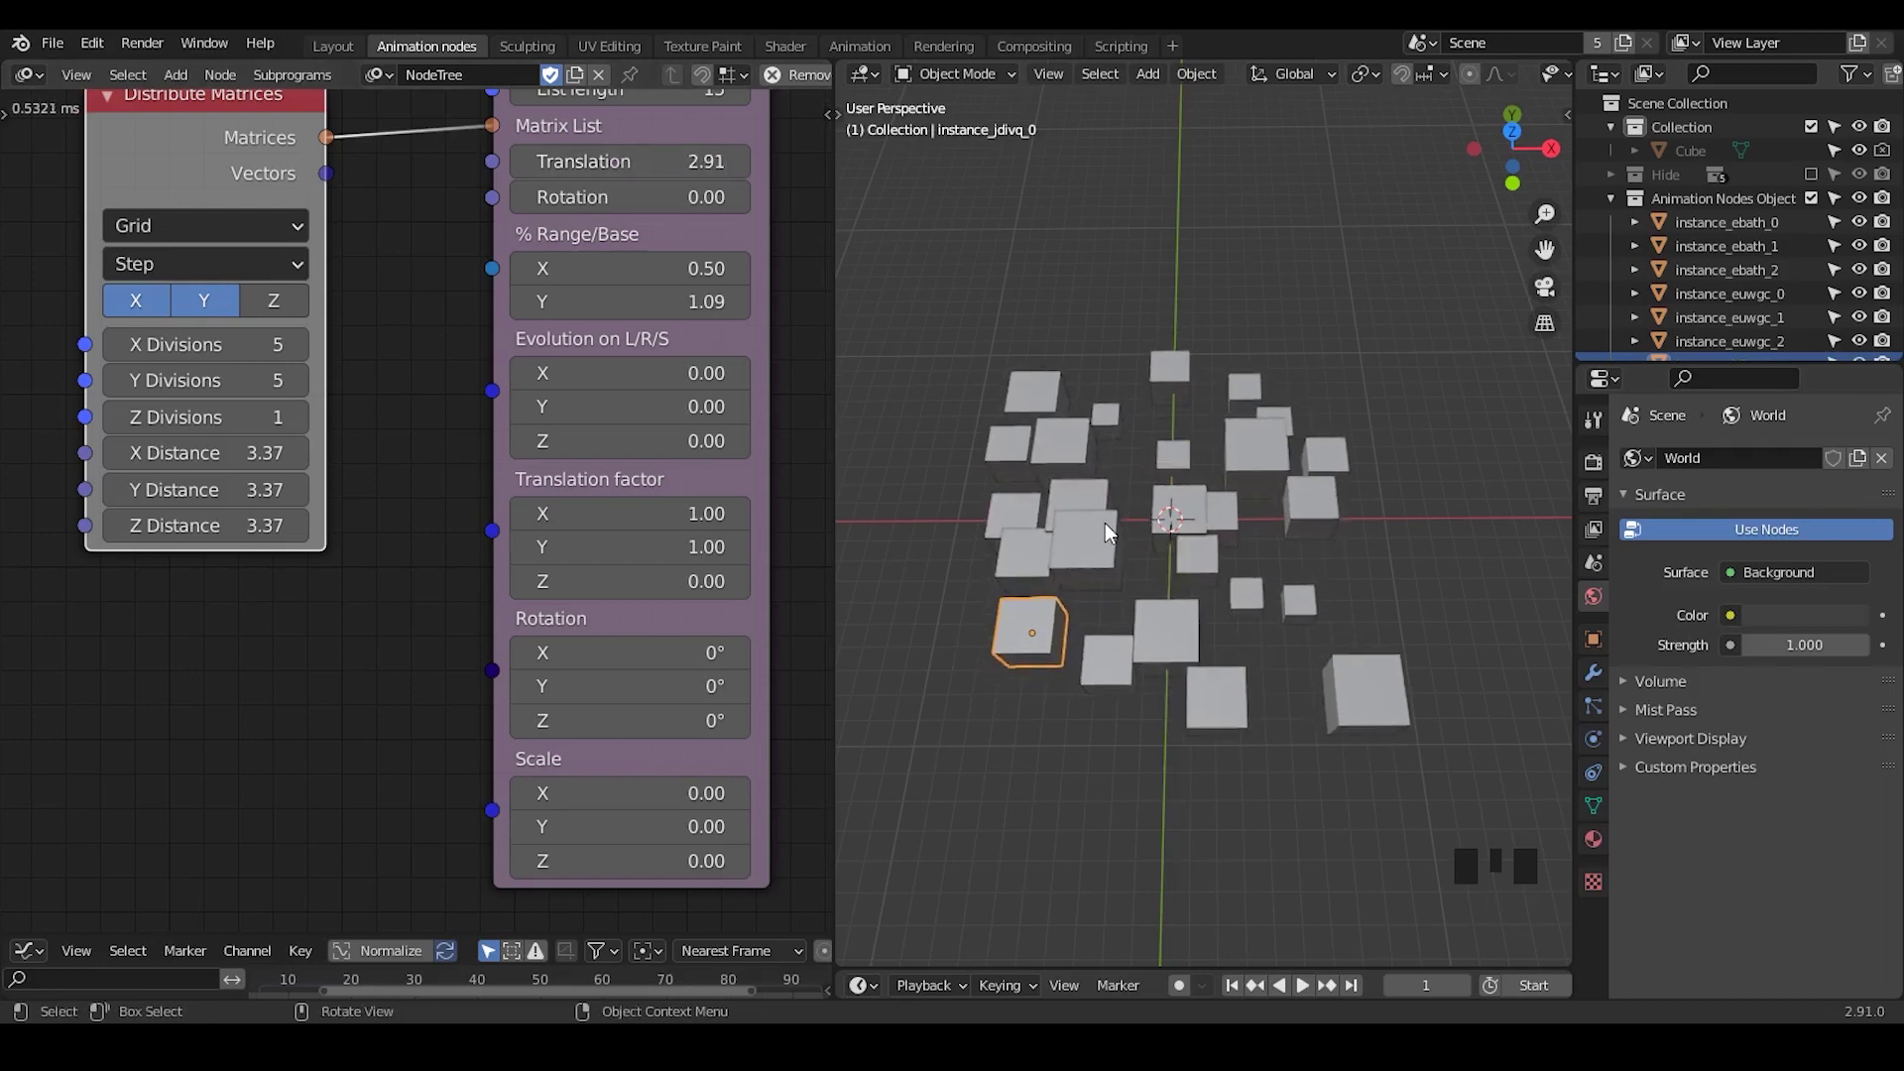
pyautogui.click(1107, 536)
pyautogui.click(1069, 499)
pyautogui.click(1028, 565)
pyautogui.click(1084, 563)
pyautogui.click(1084, 517)
# Select cubes near the origin and in the upper left to check their placement
pyautogui.moveTo(1042, 559); pyautogui.dragTo(1077, 563)
pyautogui.click(1083, 561)
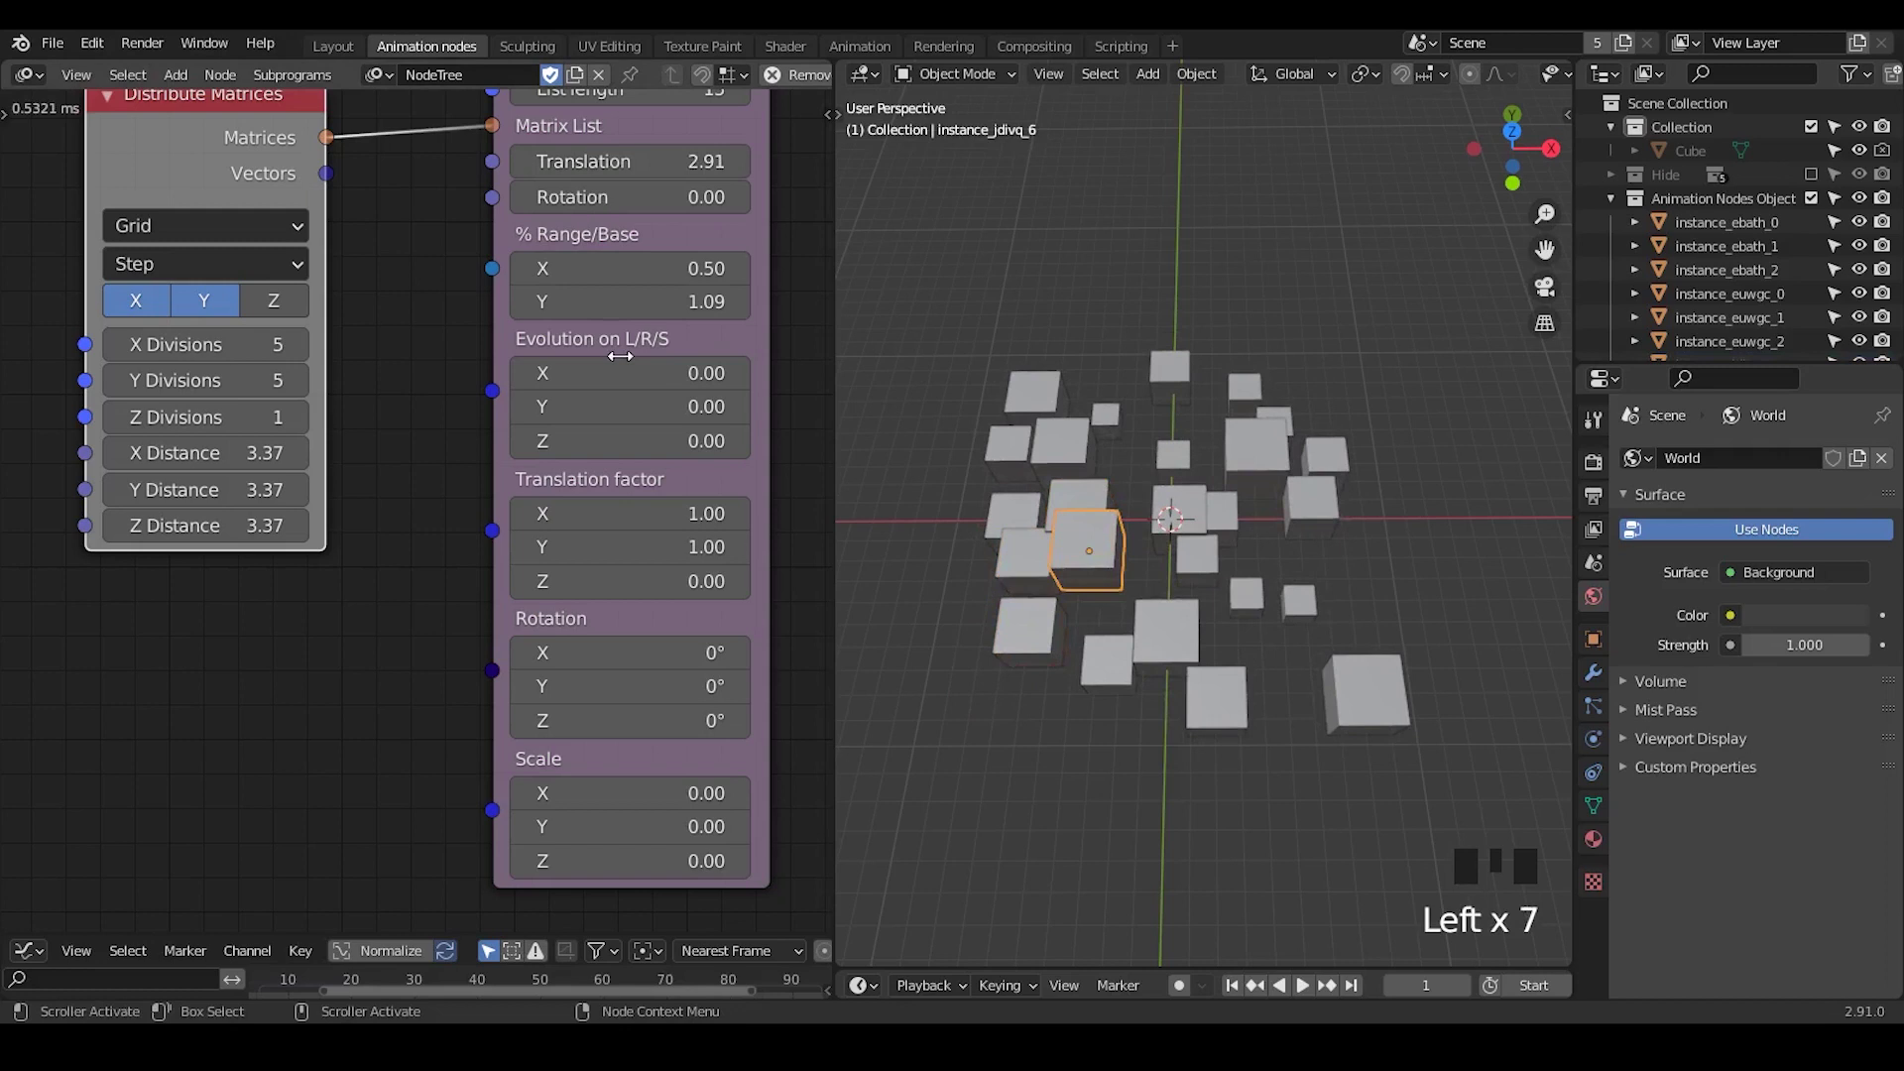
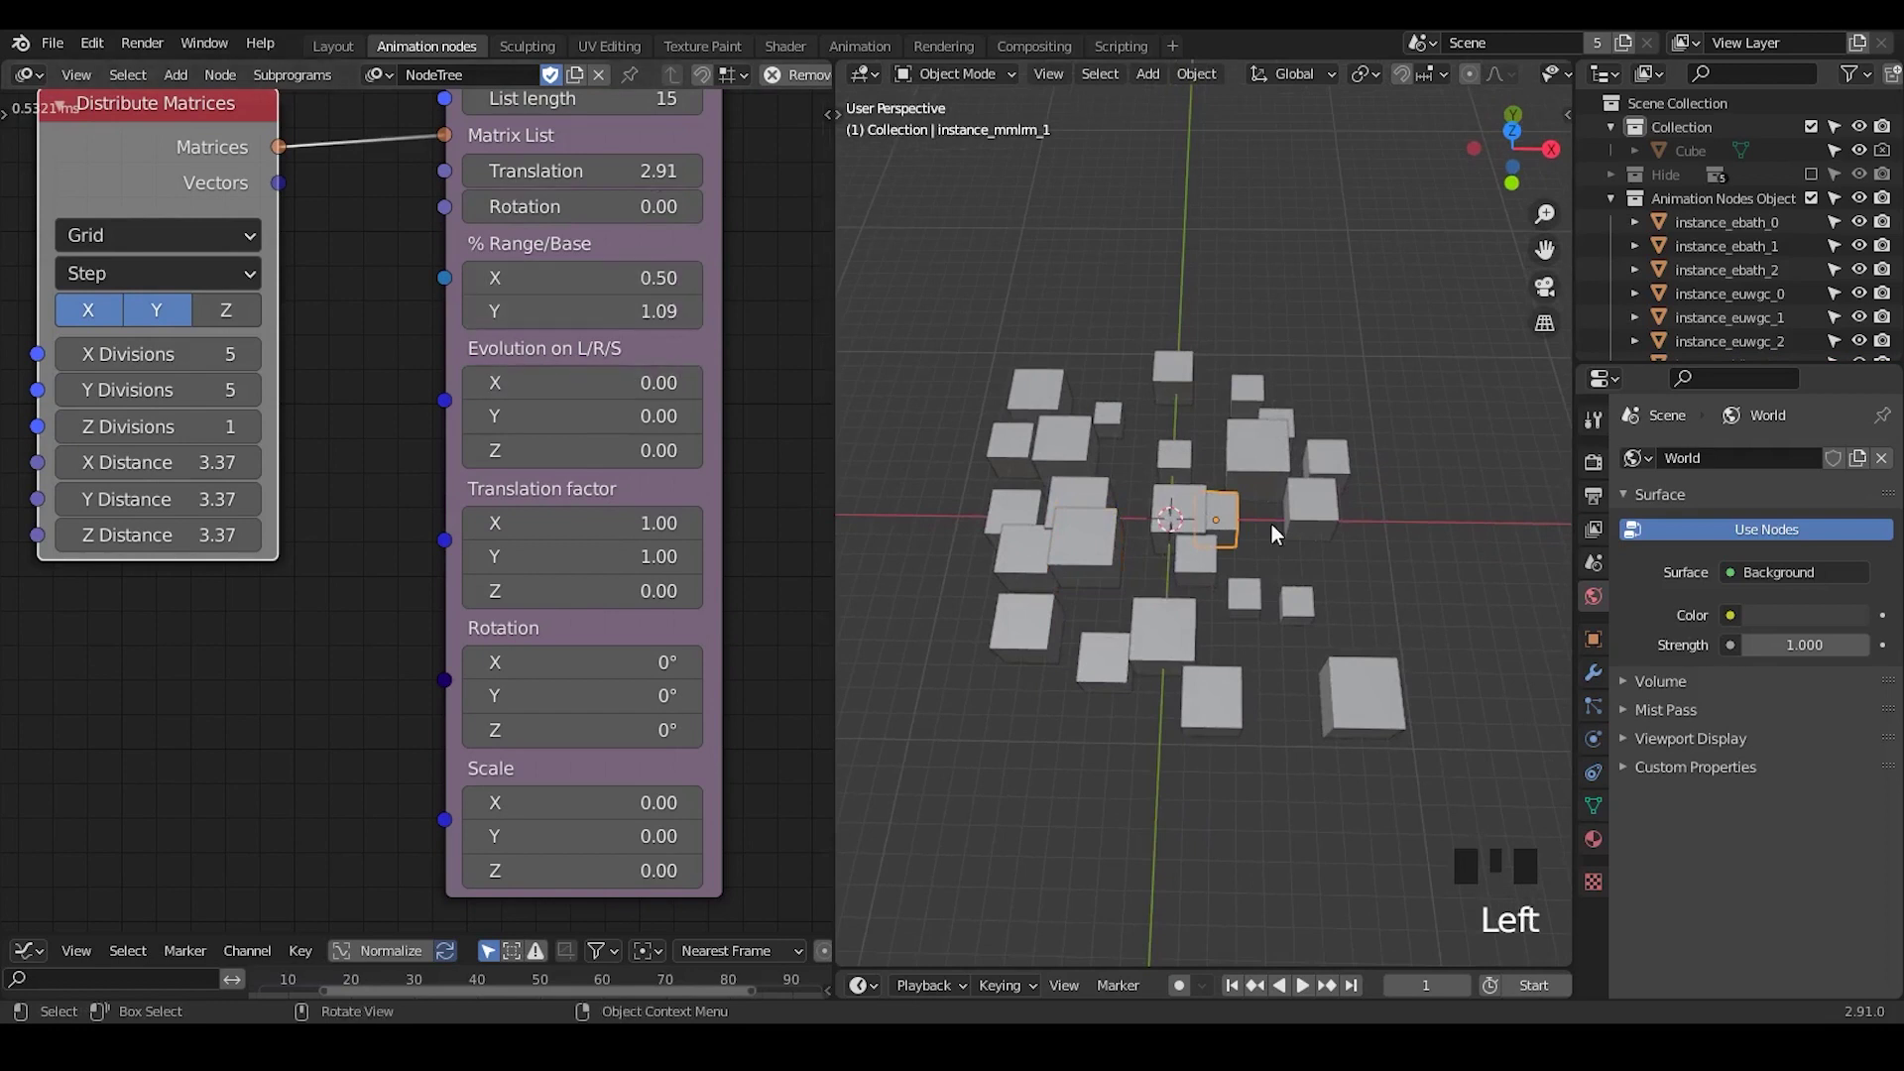
pyautogui.click(1179, 459)
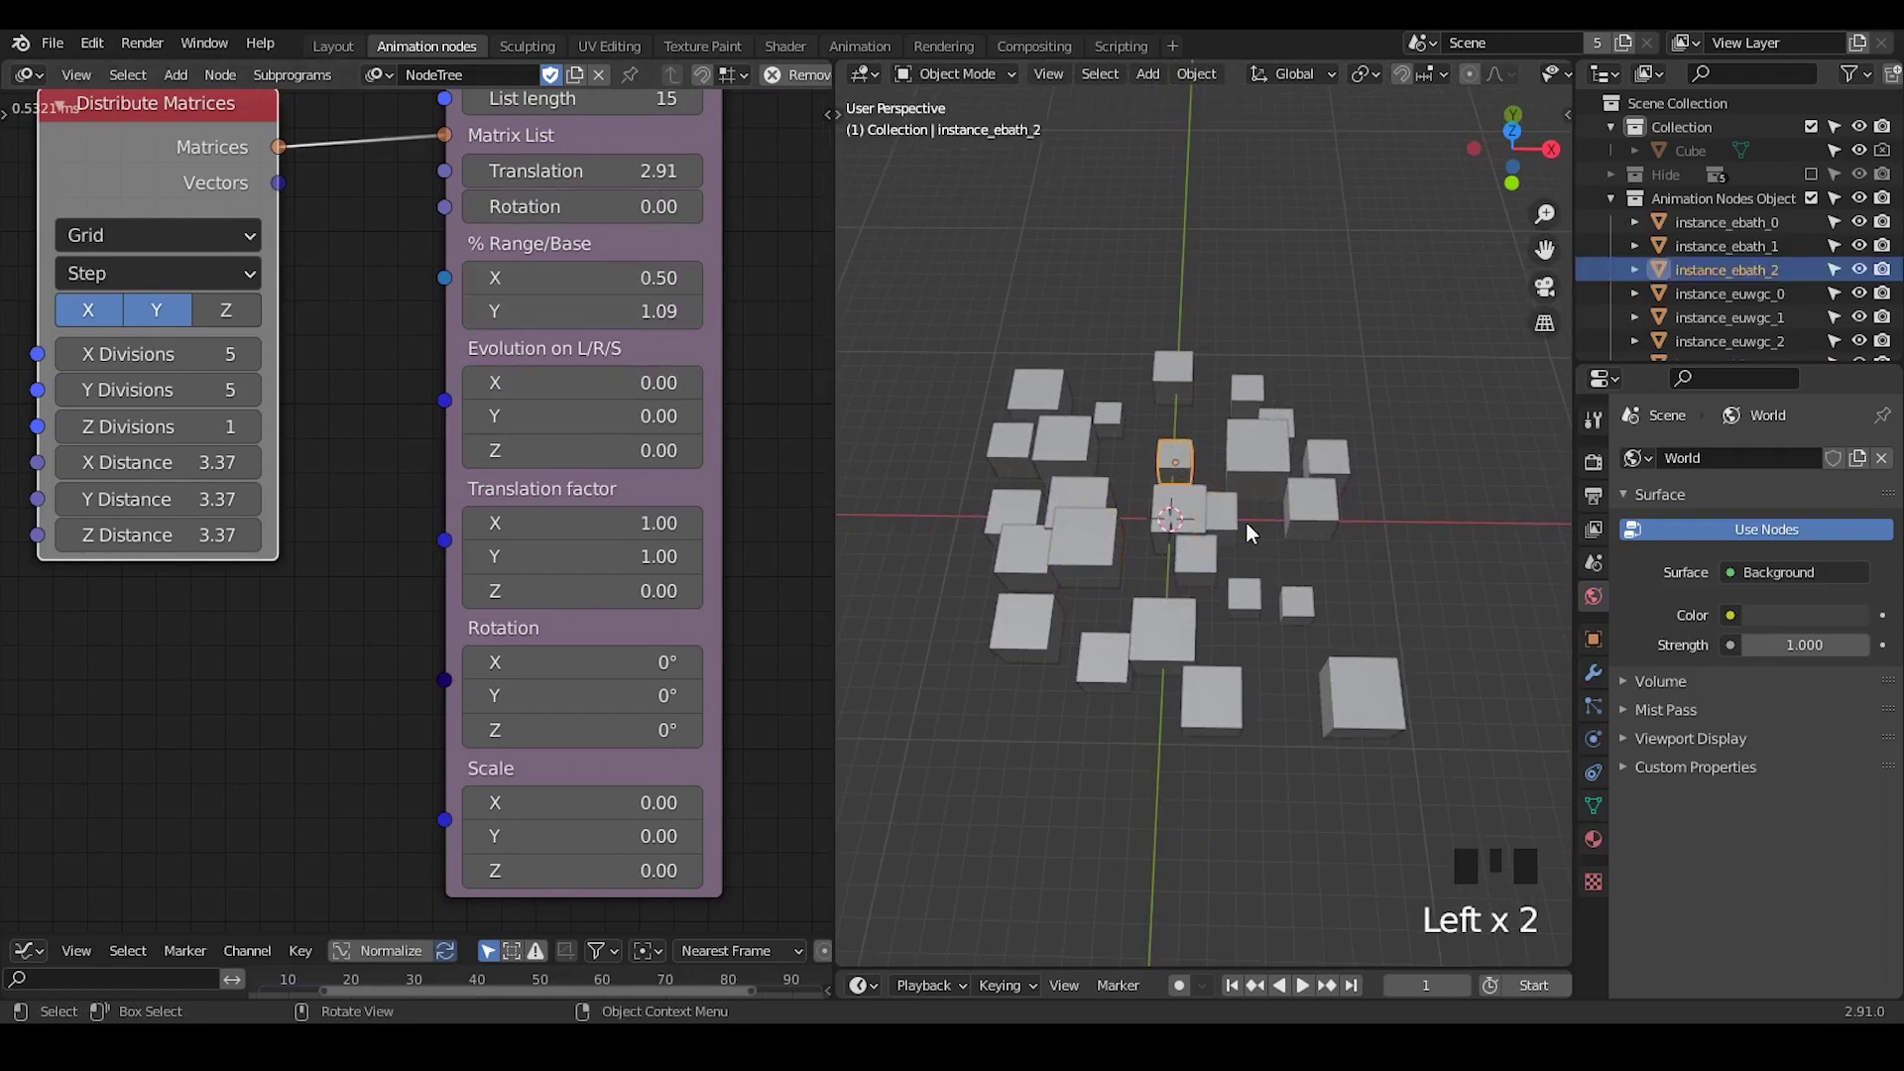
pyautogui.click(1077, 447)
pyautogui.click(1196, 387)
pyautogui.click(1100, 436)
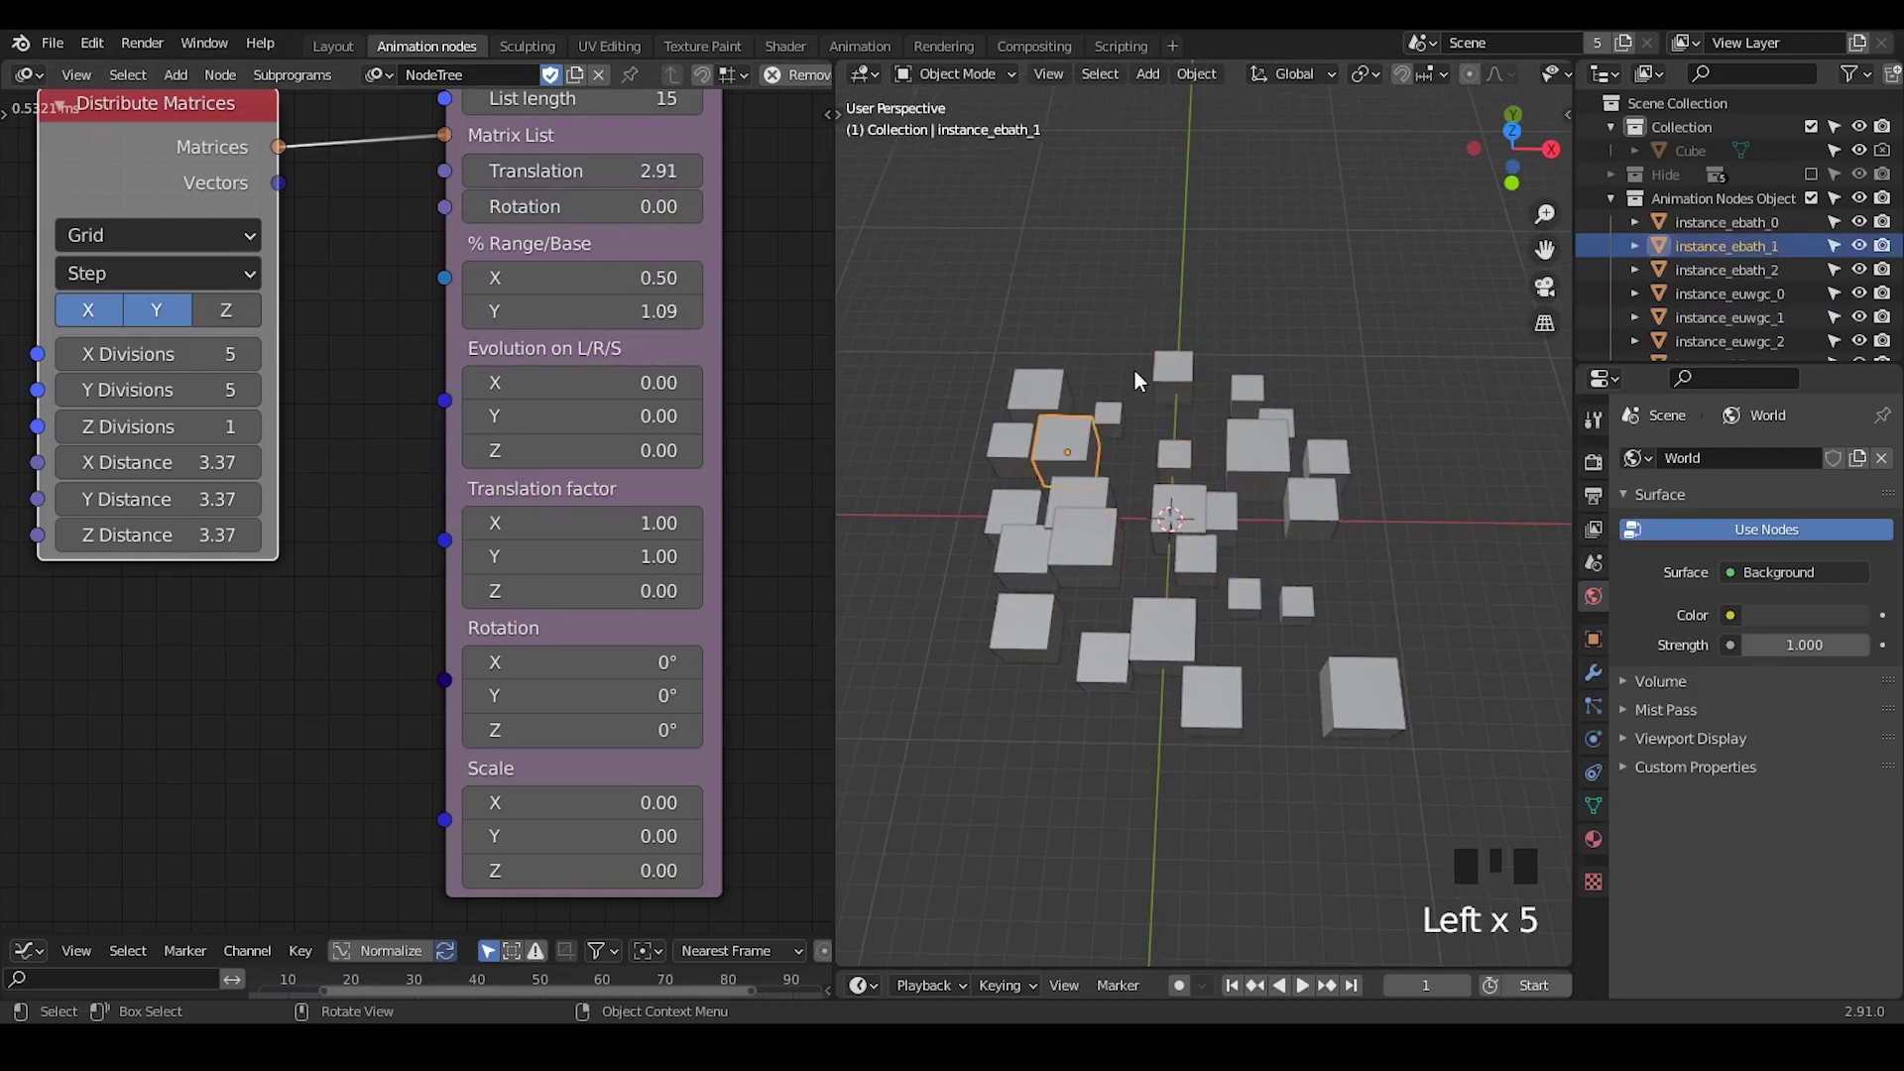
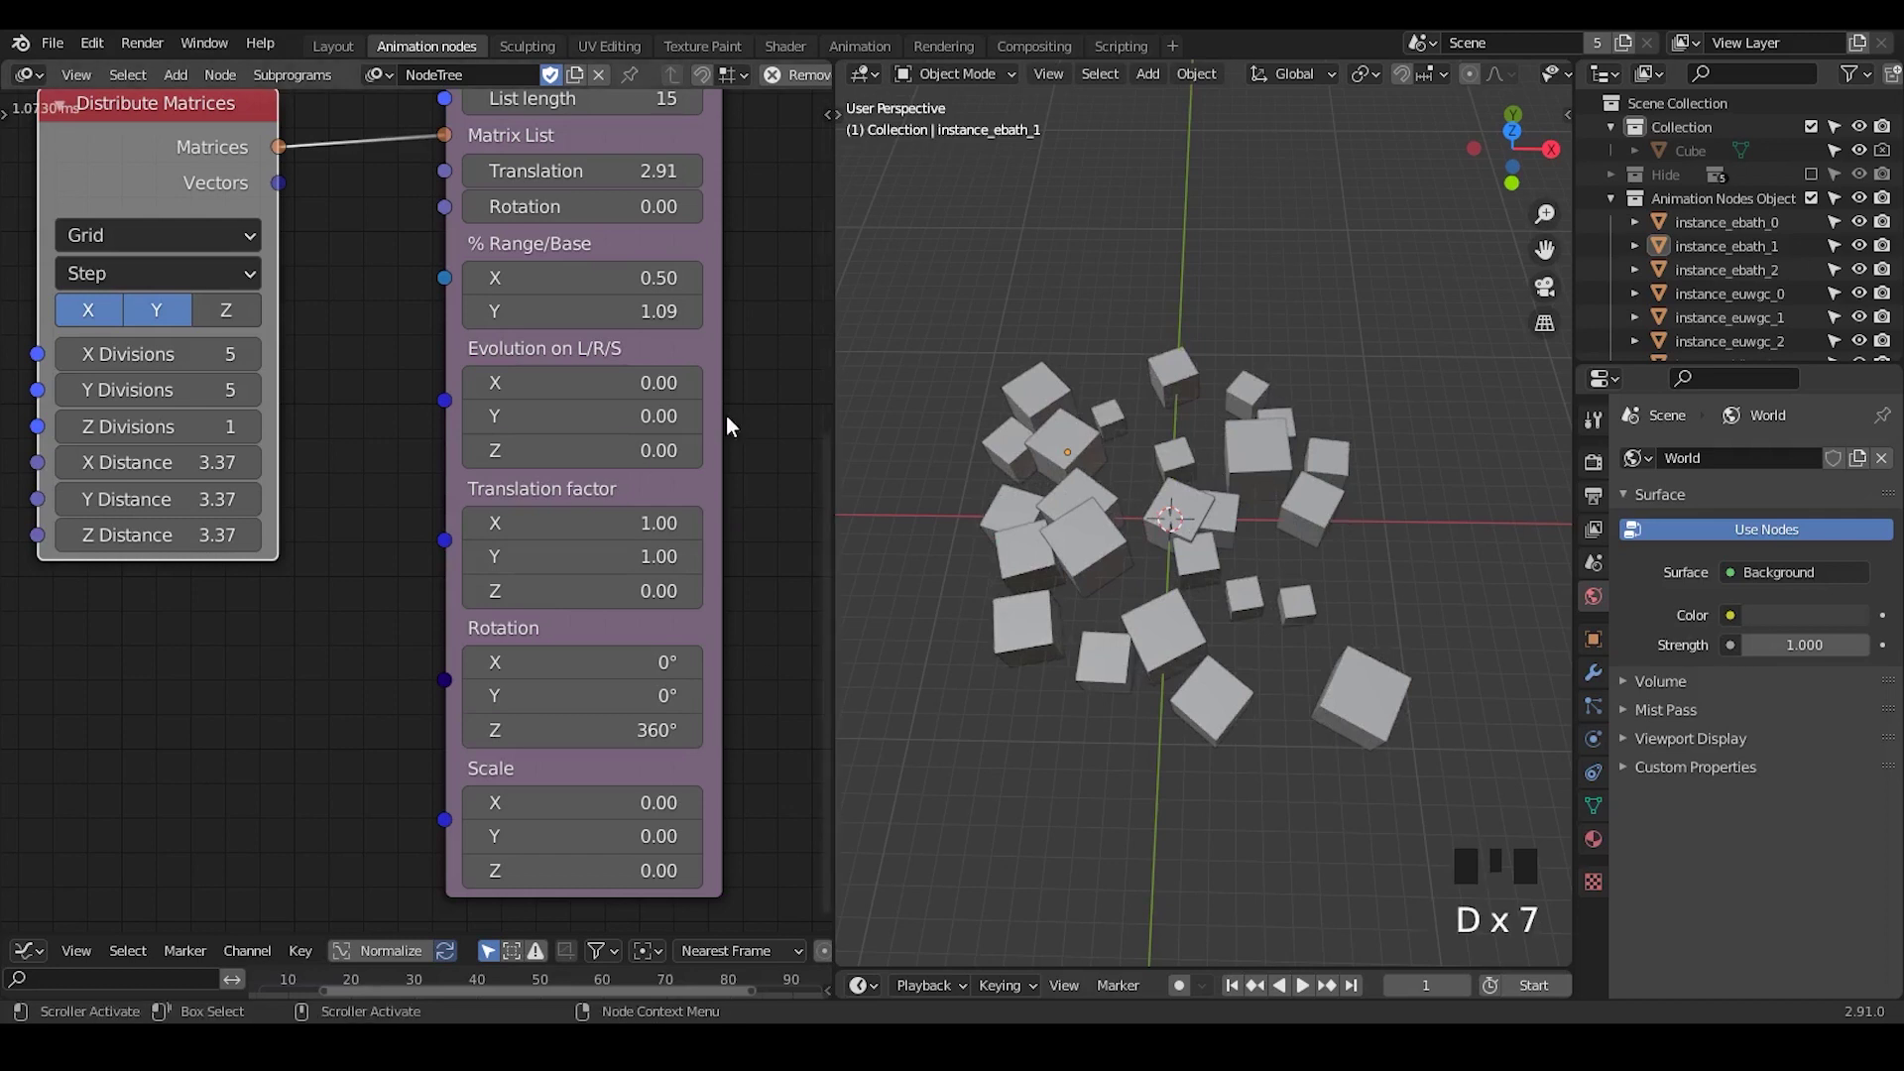
# Orbit to a lower angle and select pillars near the origin to inspect the cityscape
pyautogui.moveTo(1253, 722); pyautogui.dragTo(1148, 530)
pyautogui.click(1148, 529)
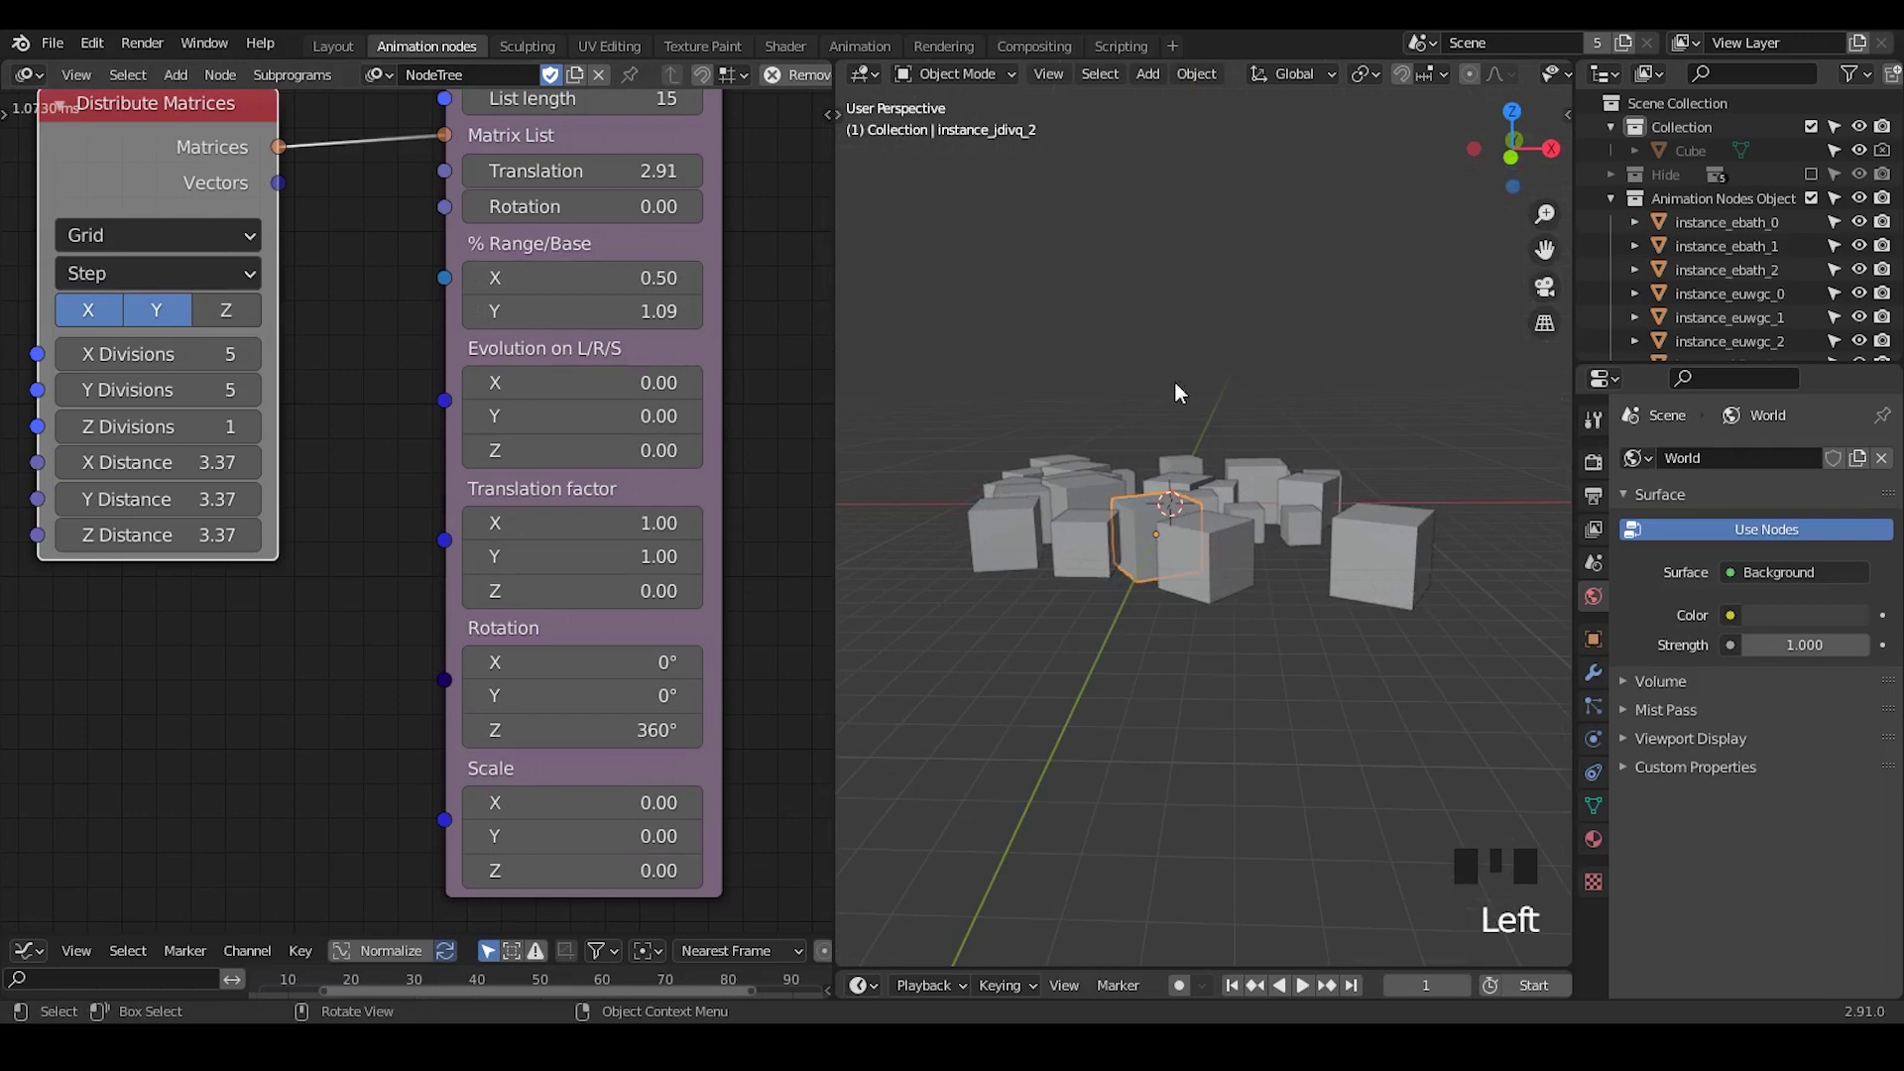
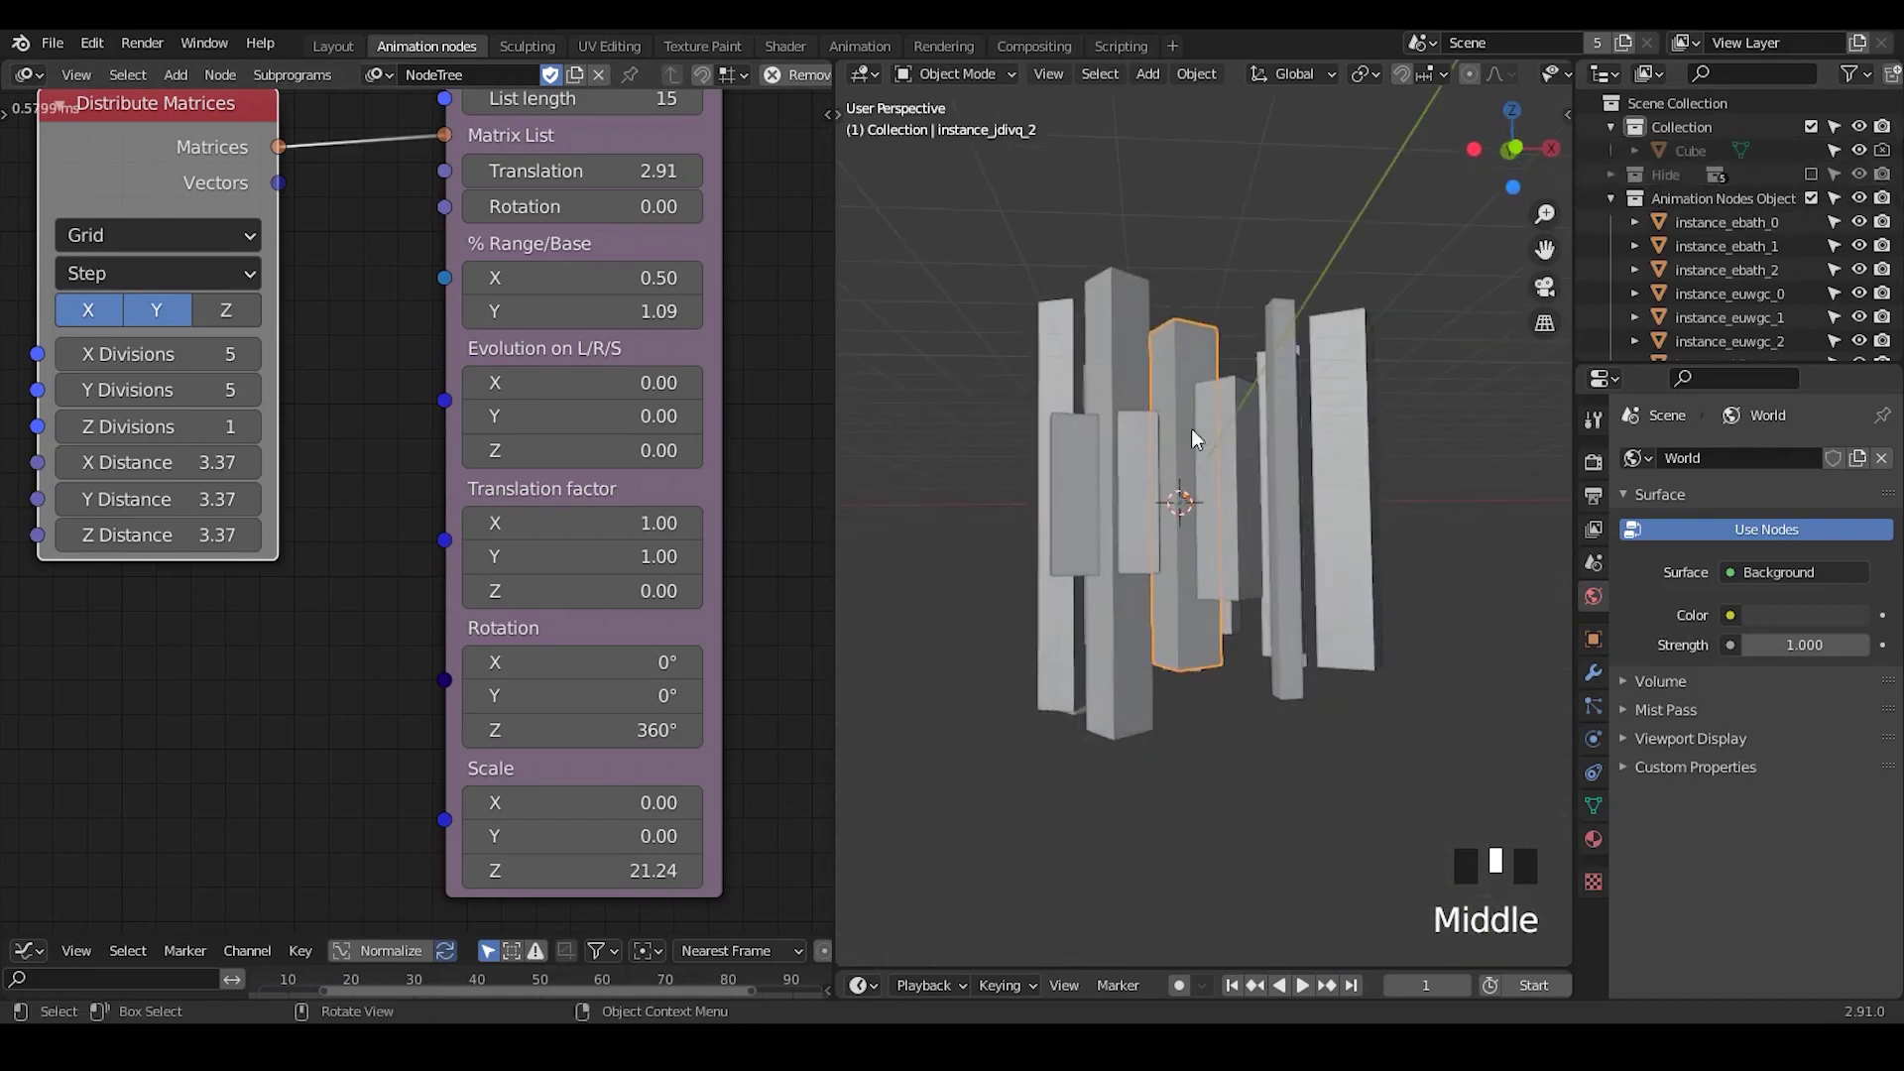
pyautogui.click(1191, 505)
pyautogui.click(1178, 477)
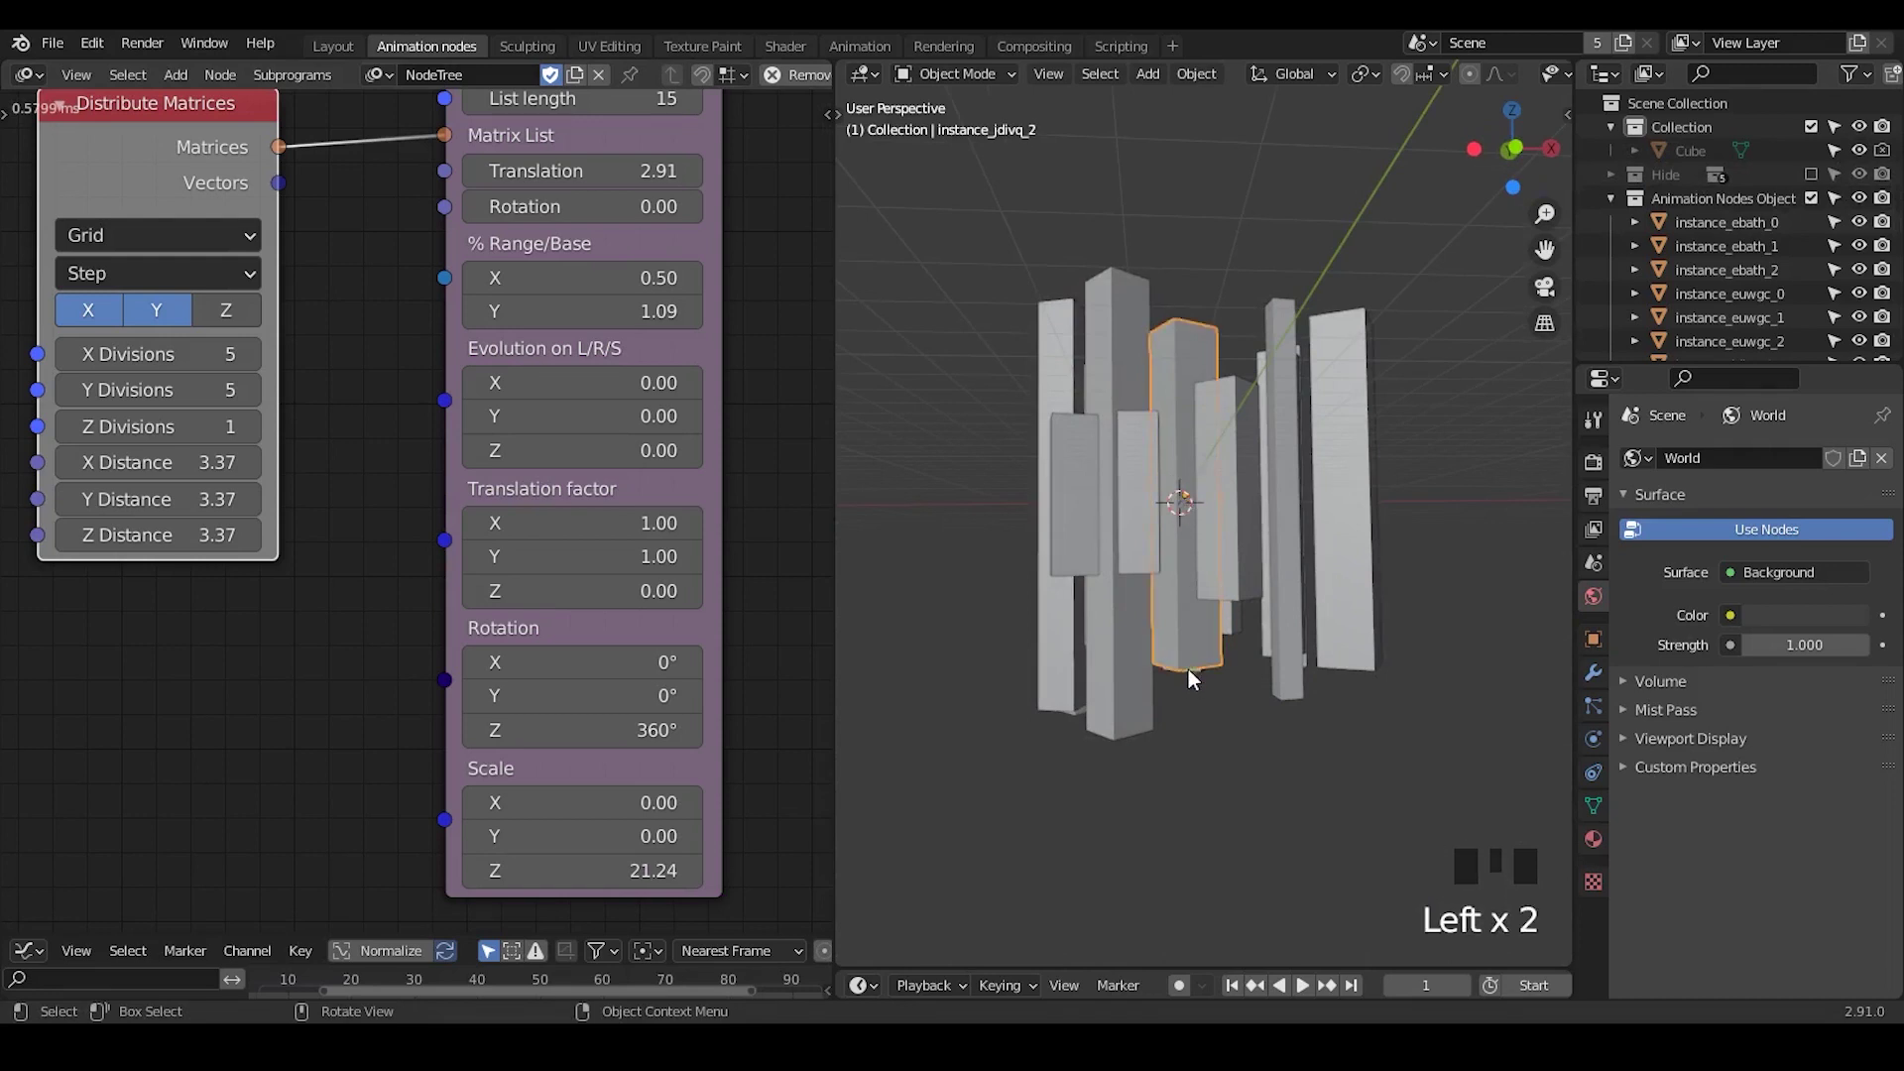
# Orbit the viewport to inspect the scattered cube pillars from several angles
pyautogui.moveTo(1195, 519); pyautogui.dragTo(553, 364)
pyautogui.moveTo(553, 364); pyautogui.dragTo(1308, 438)
pyautogui.moveTo(1308, 438); pyautogui.dragTo(173, 407)
pyautogui.click(173, 406)
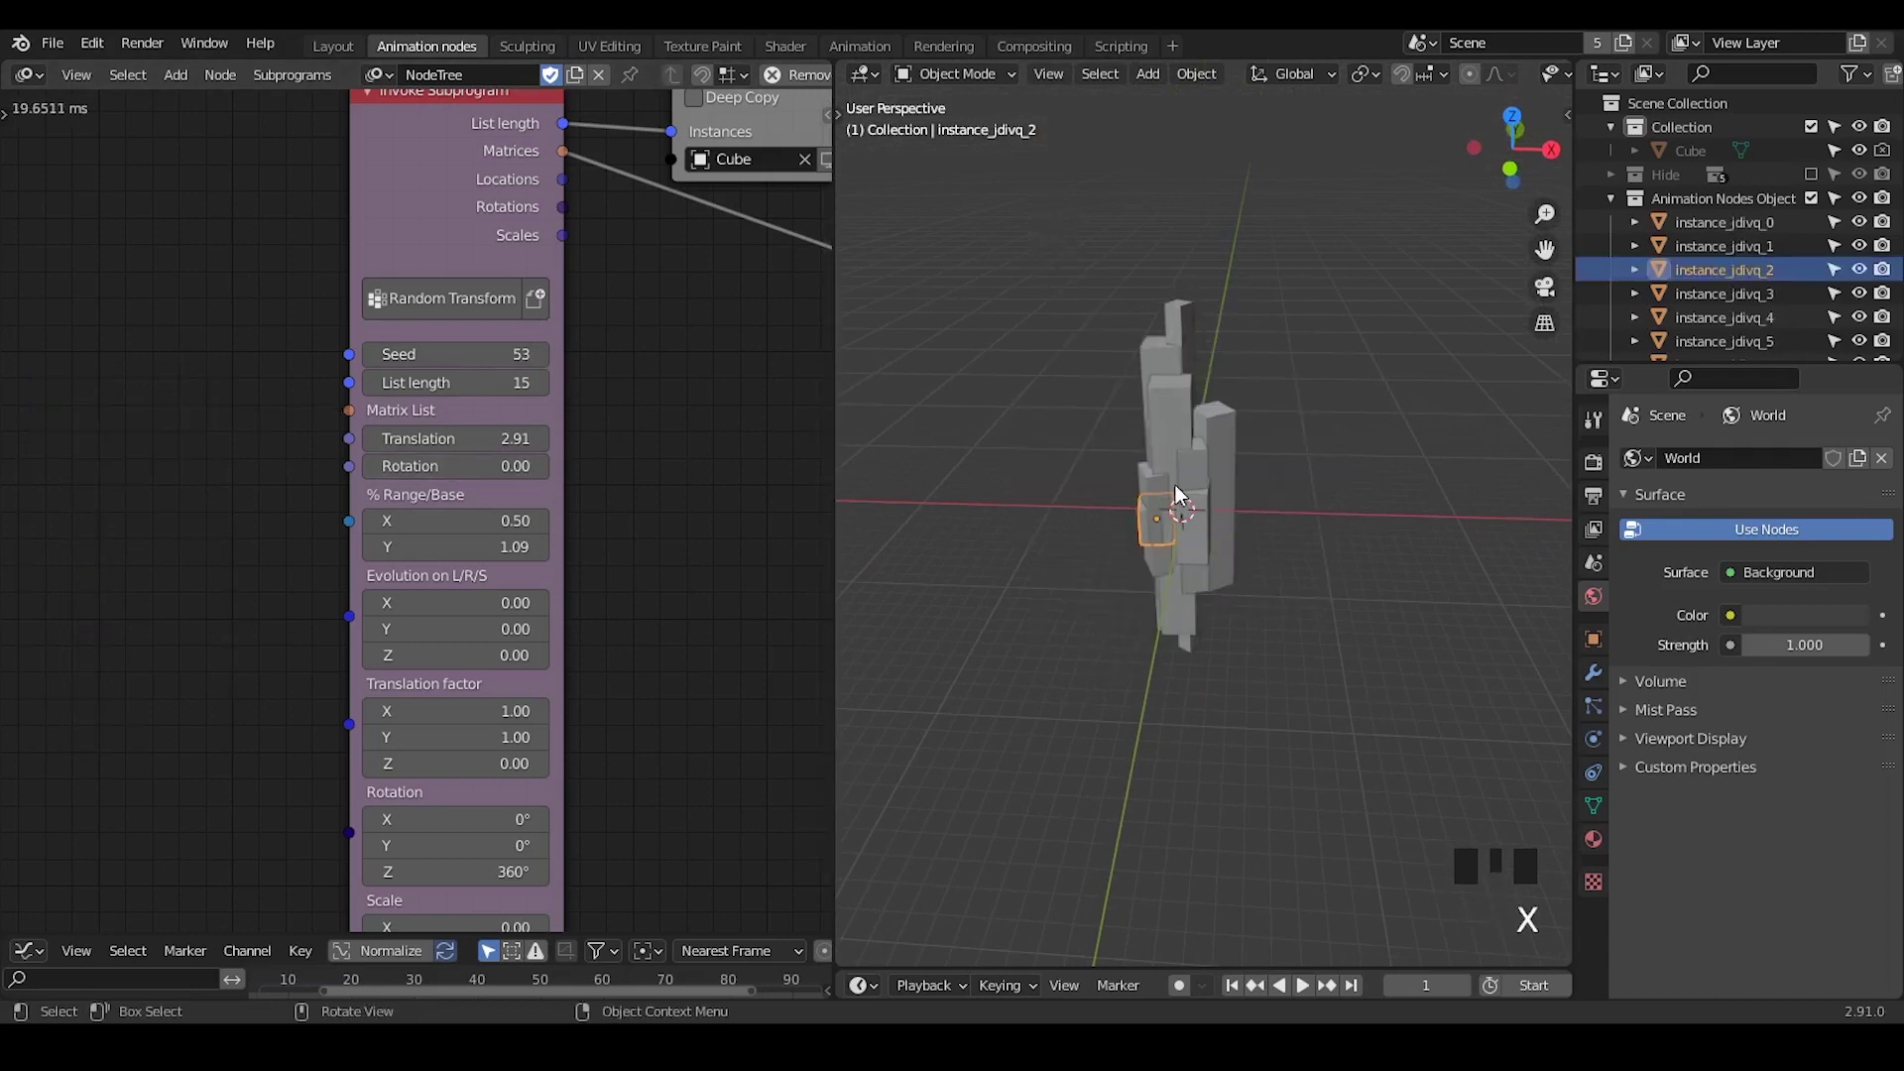
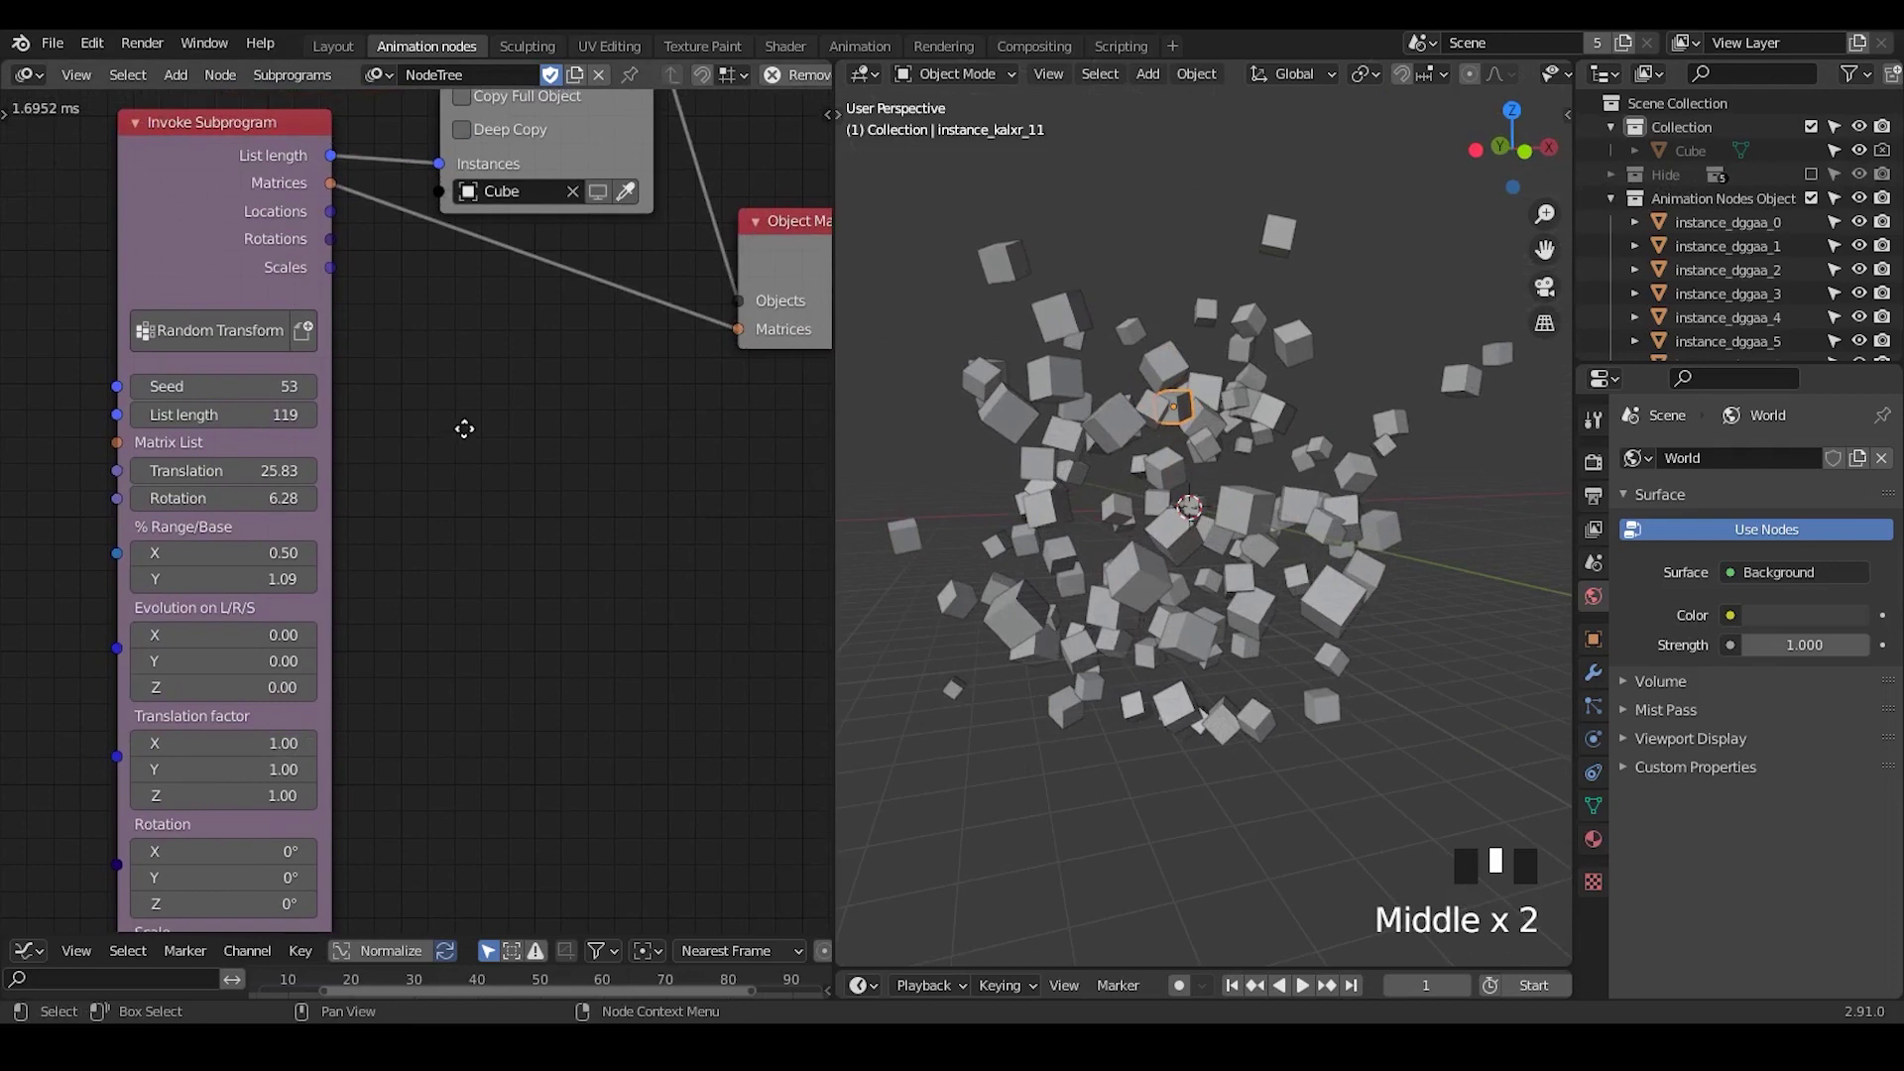
# Bring the Object Matrix Output node into view and check a cube in the cloud
pyautogui.scroll(3)
pyautogui.moveTo(1256, 412); pyautogui.dragTo(1314, 380)
pyautogui.click(1313, 379)
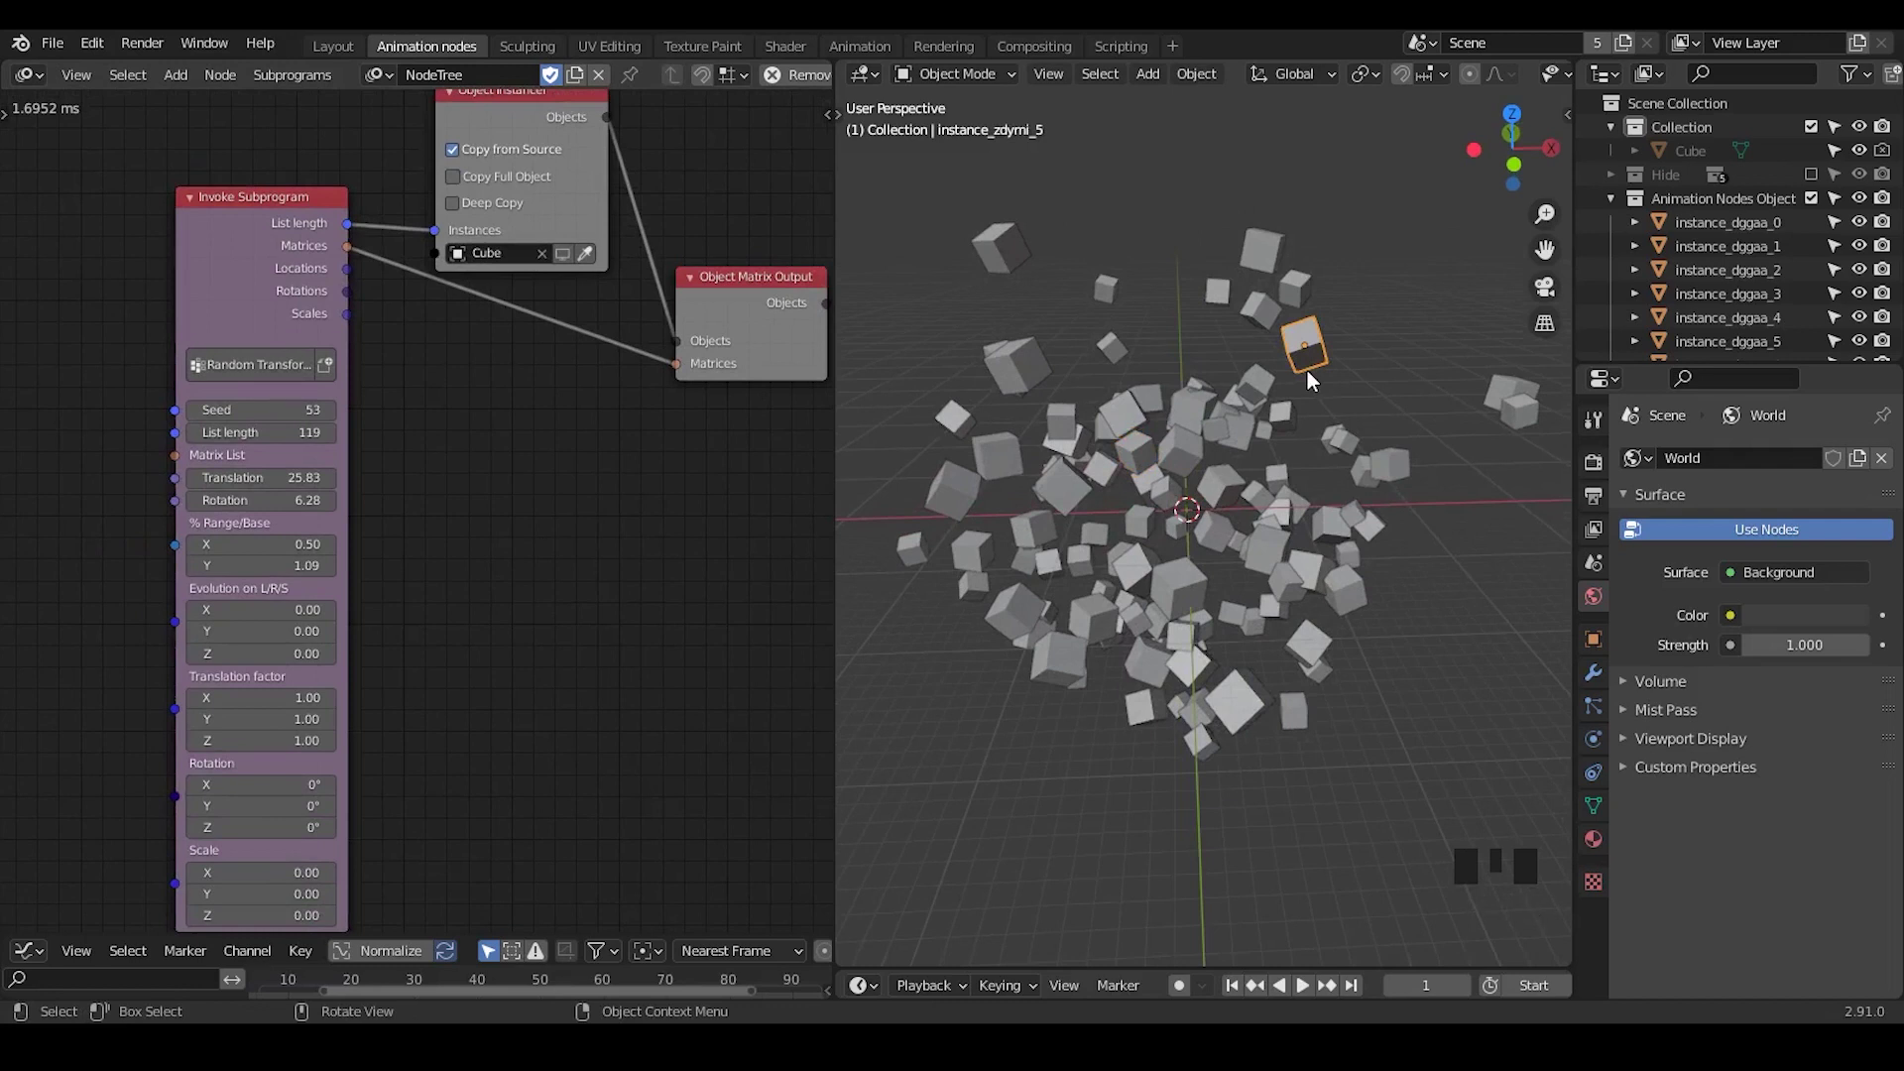
pyautogui.click(1356, 332)
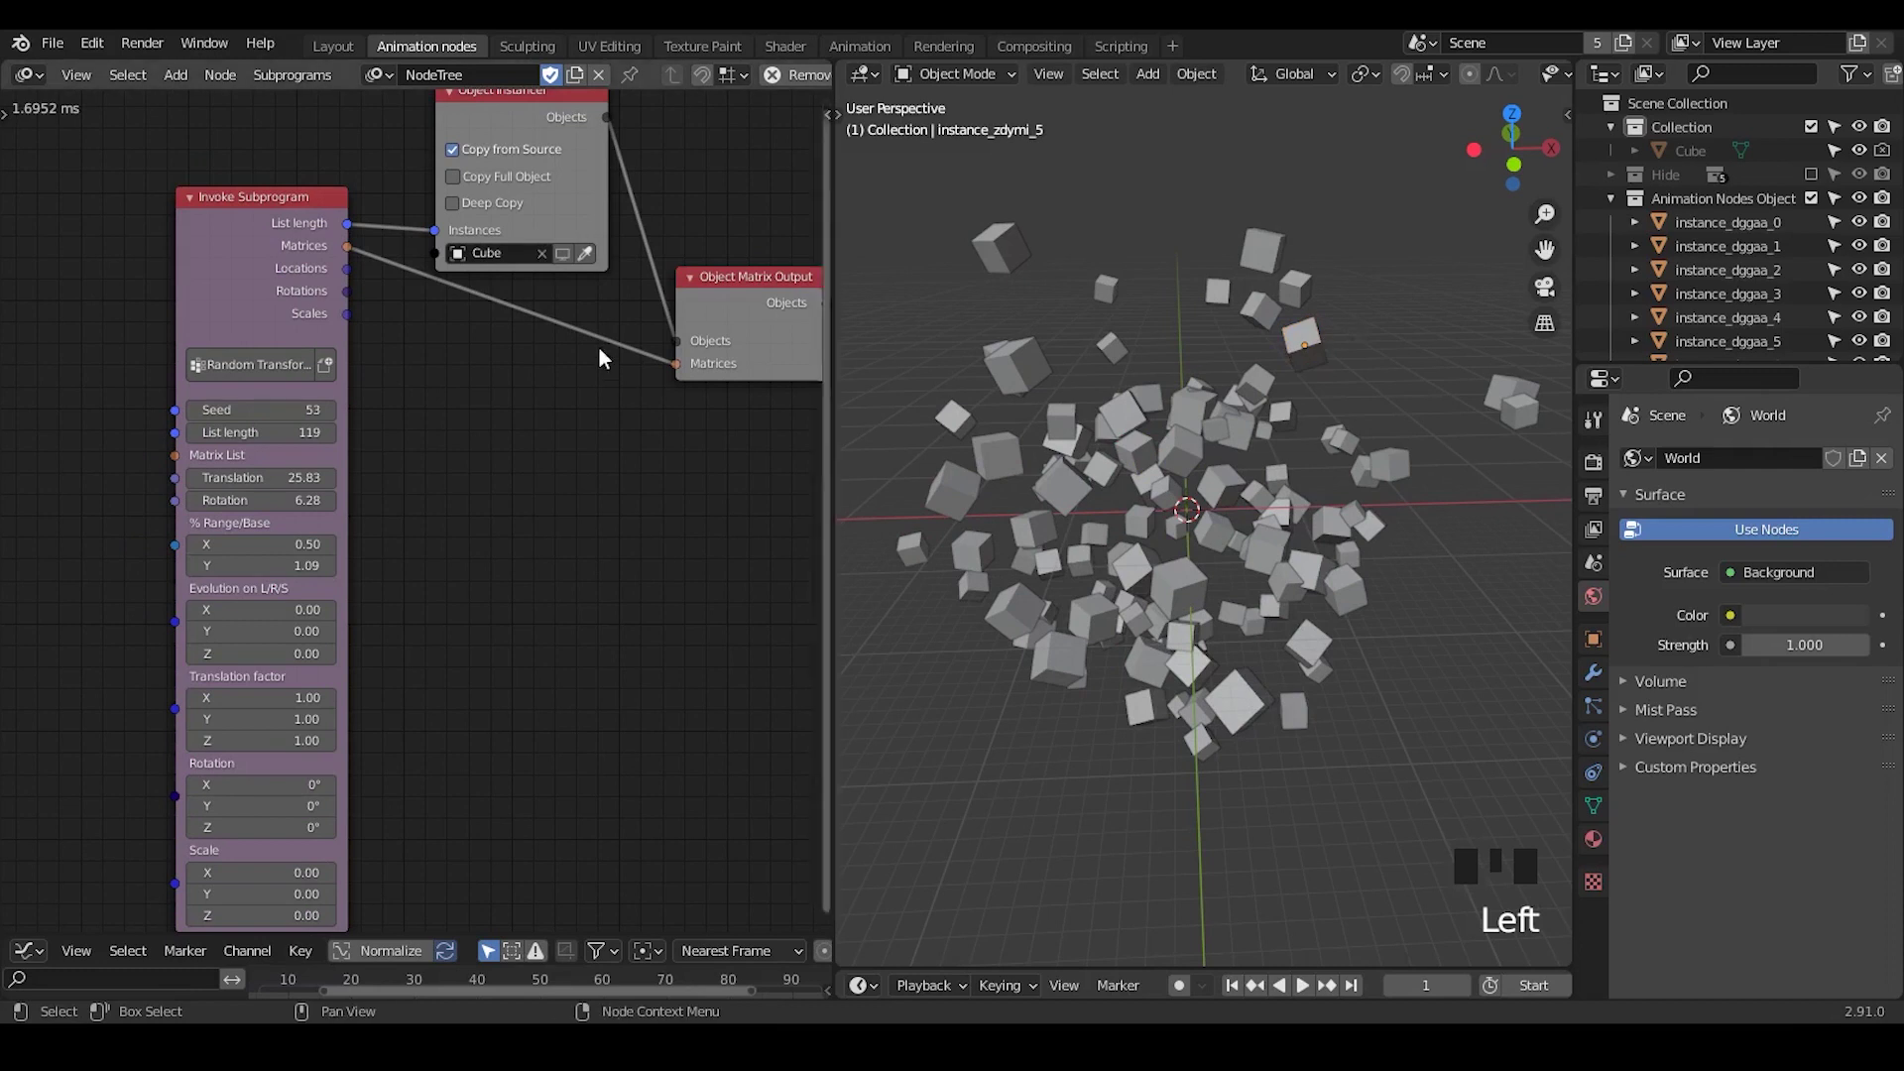